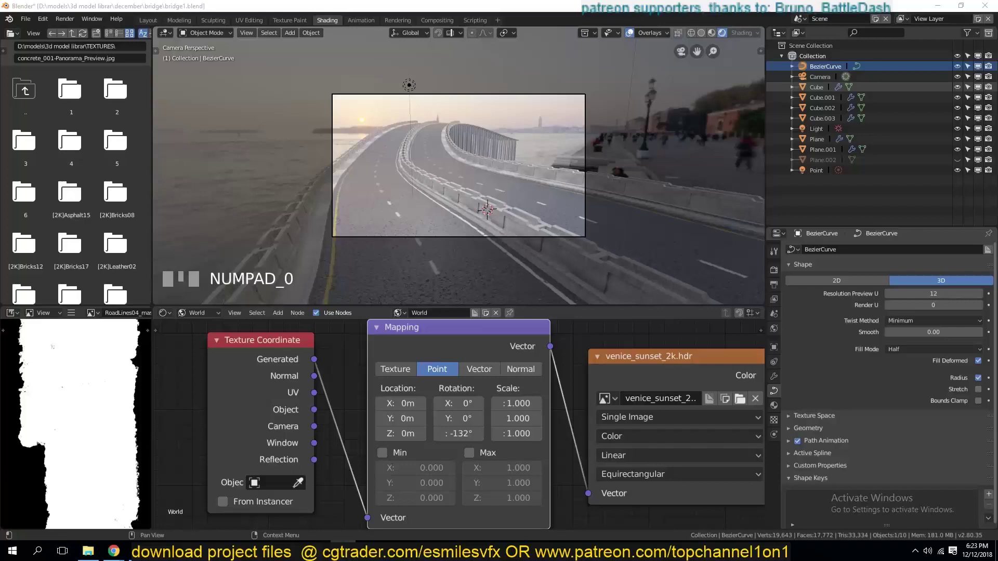
# - Fly low along the bridge roadway to inspect the curve path before editing it
pyautogui.scroll(3)
pyautogui.scroll(-3)
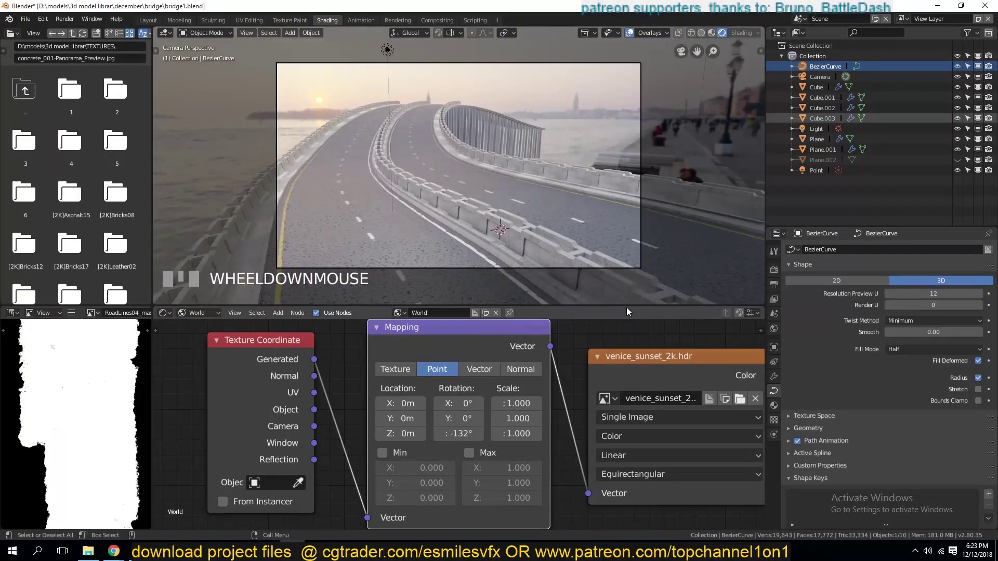
pyautogui.moveTo(630, 308); pyautogui.dragTo(559, 195)
pyautogui.press('`')
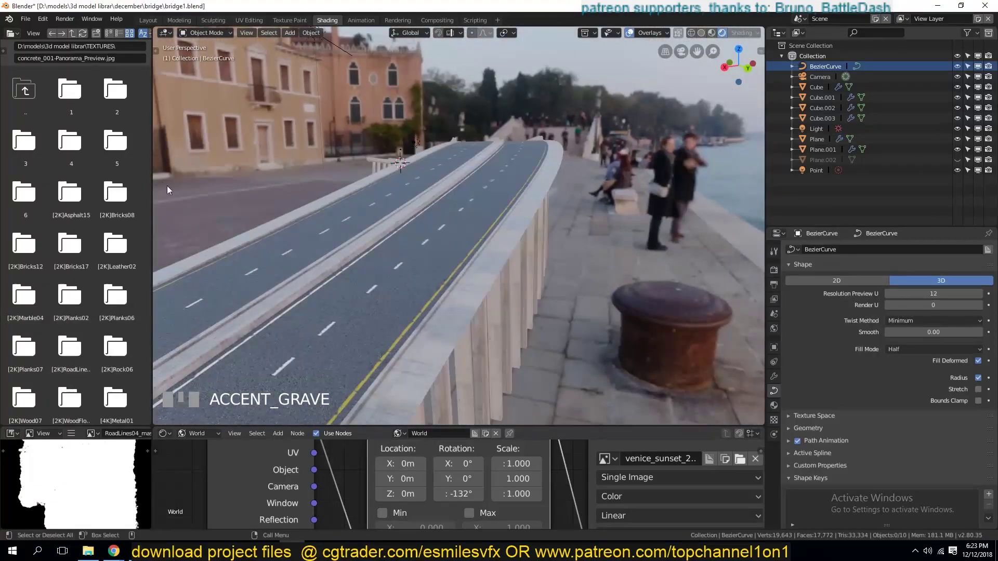
pyautogui.scroll(3)
pyautogui.scroll(-3)
pyautogui.press('`')
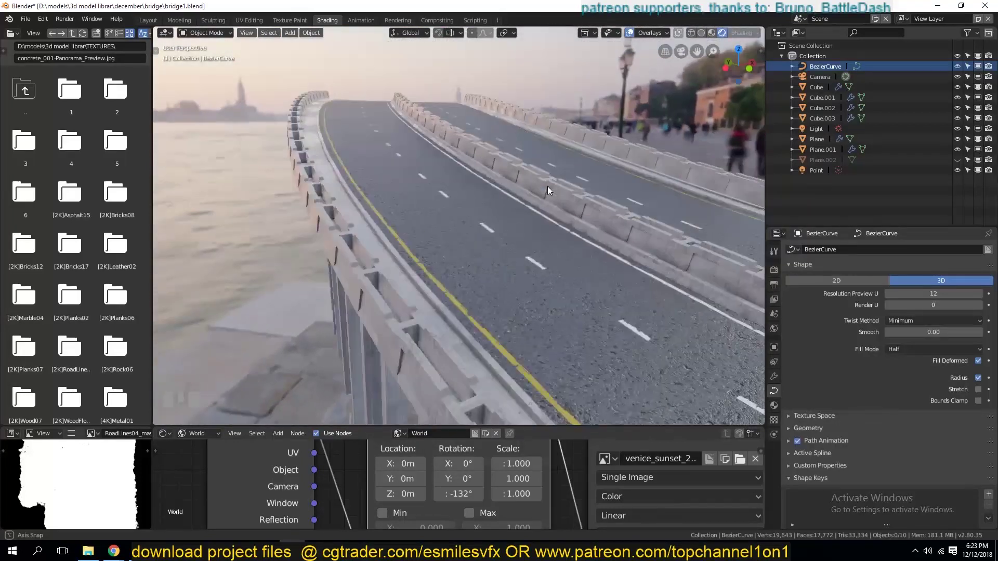
pyautogui.press('`')
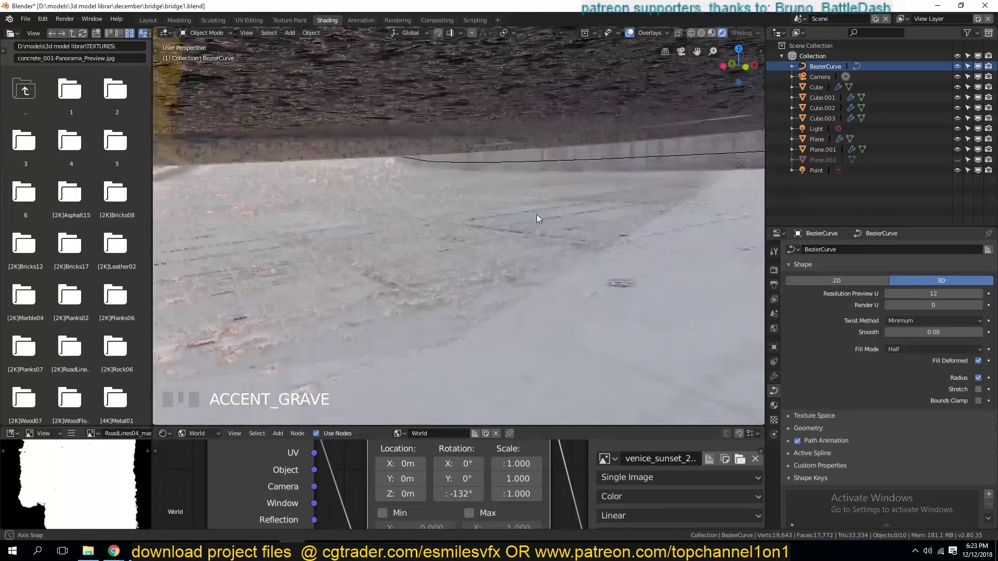
pyautogui.scroll(-3)
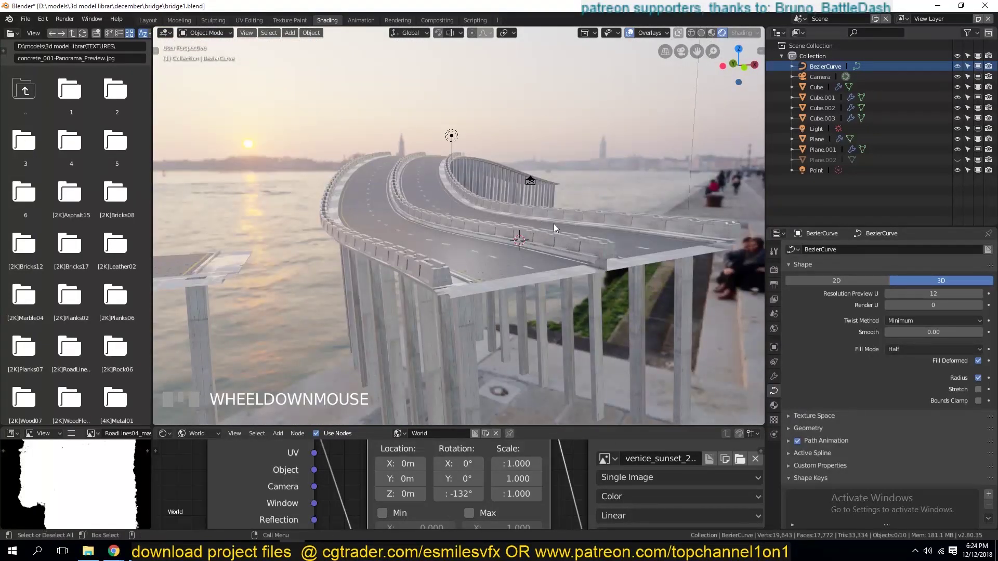
pyautogui.scroll(3)
pyautogui.scroll(-3)
pyautogui.scroll(3)
pyautogui.scroll(-3)
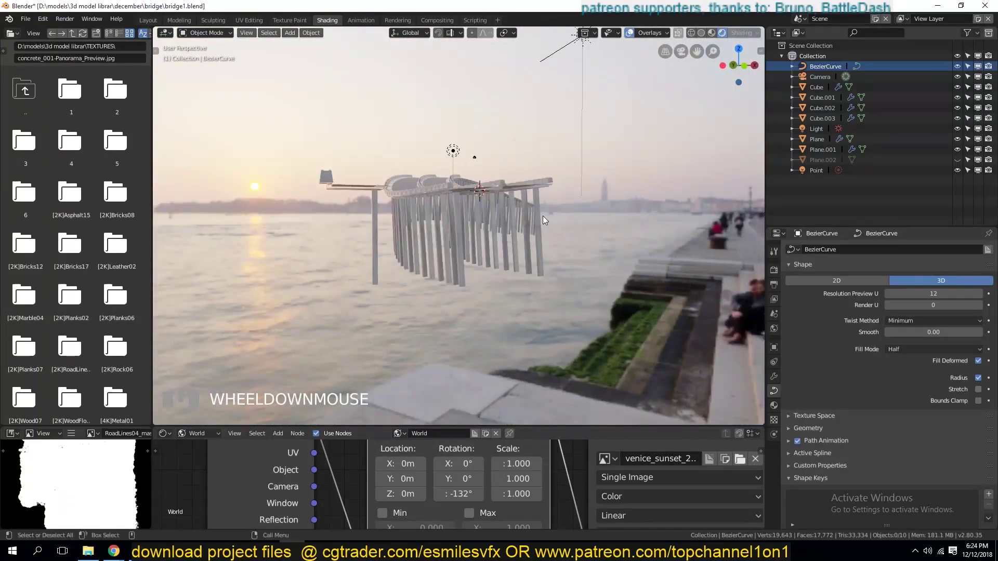
pyautogui.press('`')
pyautogui.scroll(3)
pyautogui.press('`')
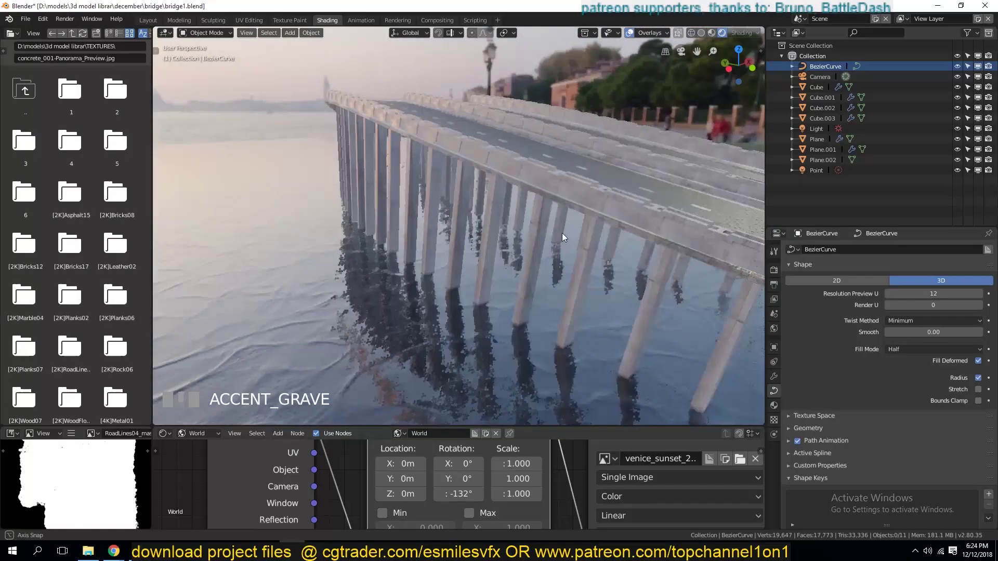
pyautogui.press('`')
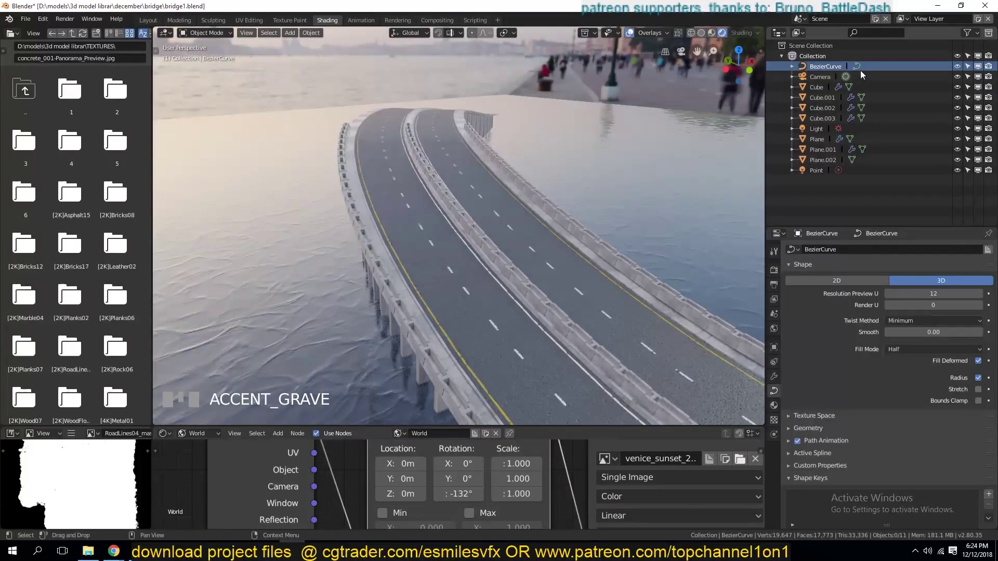
pyautogui.scroll(-3)
# - In Edit Mode on BezierCurve, grab and reposition control points, raising one point upward
pyautogui.press('`')
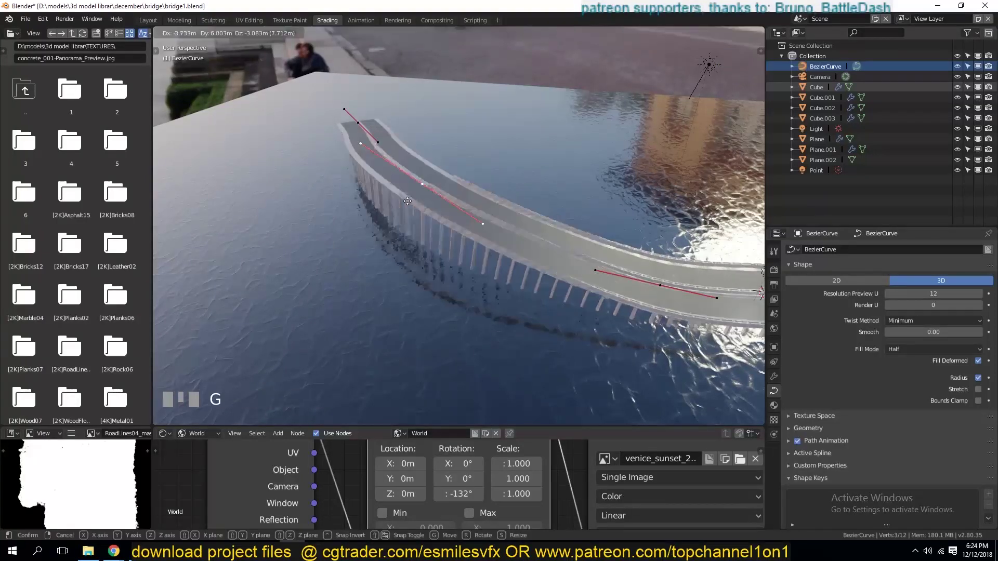
pyautogui.press('KP_0')
pyautogui.press('g')
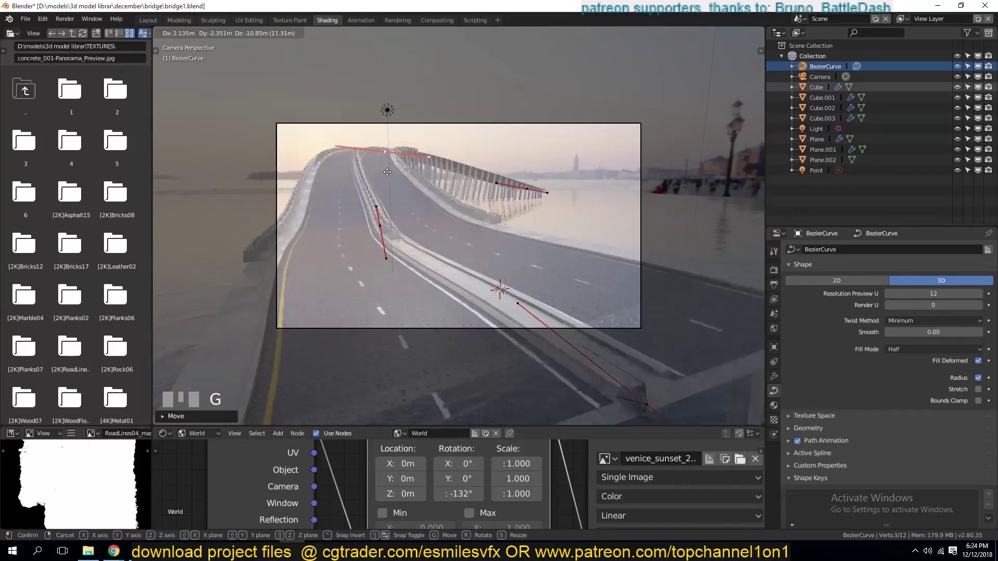
pyautogui.press('g')
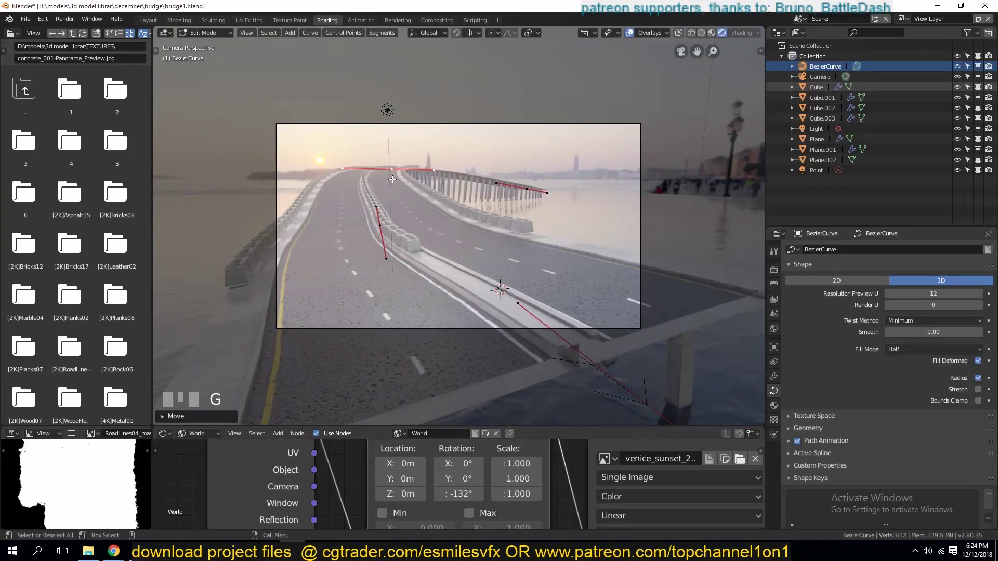
pyautogui.scroll(-3)
pyautogui.press('`')
pyautogui.scroll(-3)
pyautogui.scroll(-3)
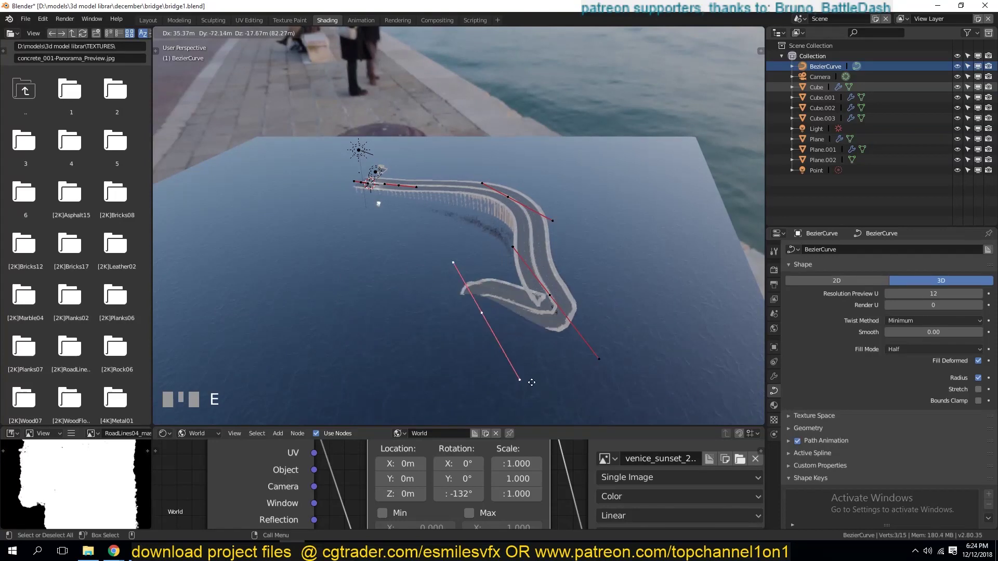
pyautogui.press('`')
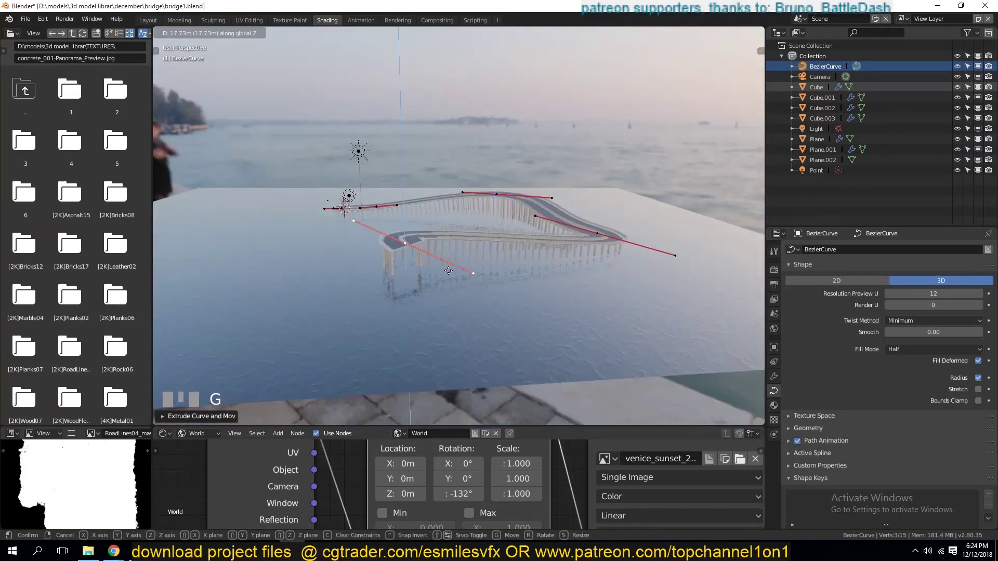
# - From top view, widen the bend, extrude a new end point across the water, and leave Edit Mode
pyautogui.press('KP_7')
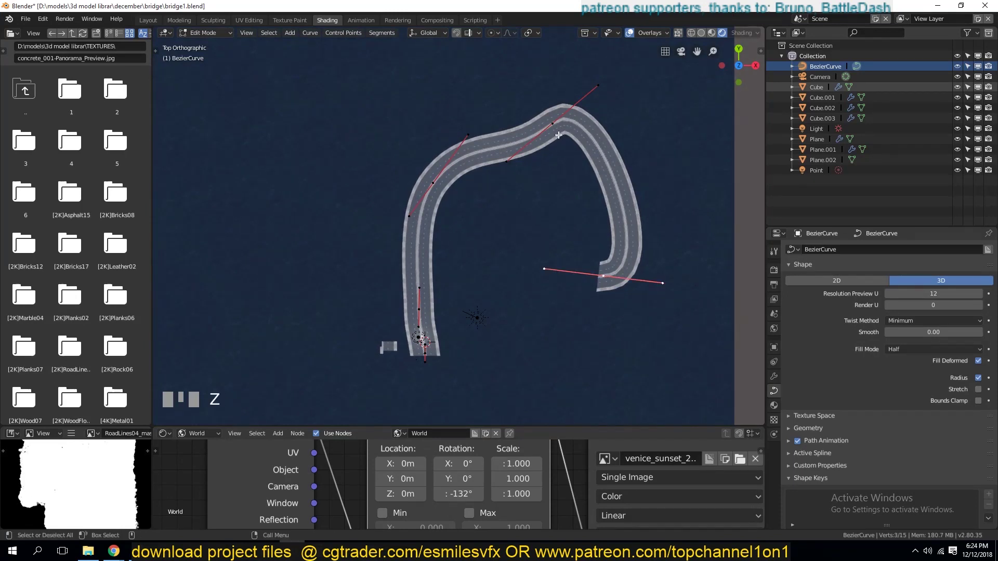
pyautogui.press('r')
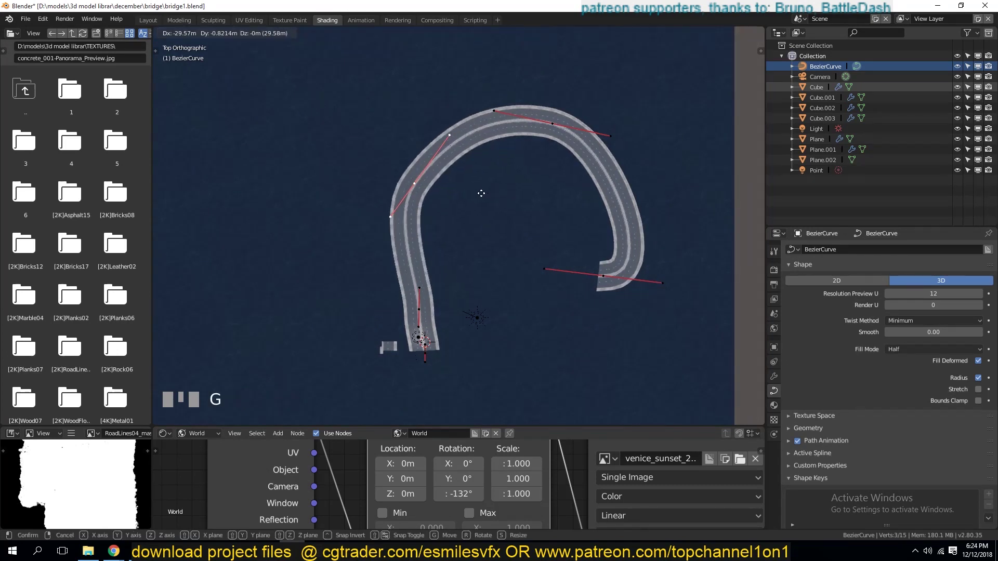
pyautogui.press('`')
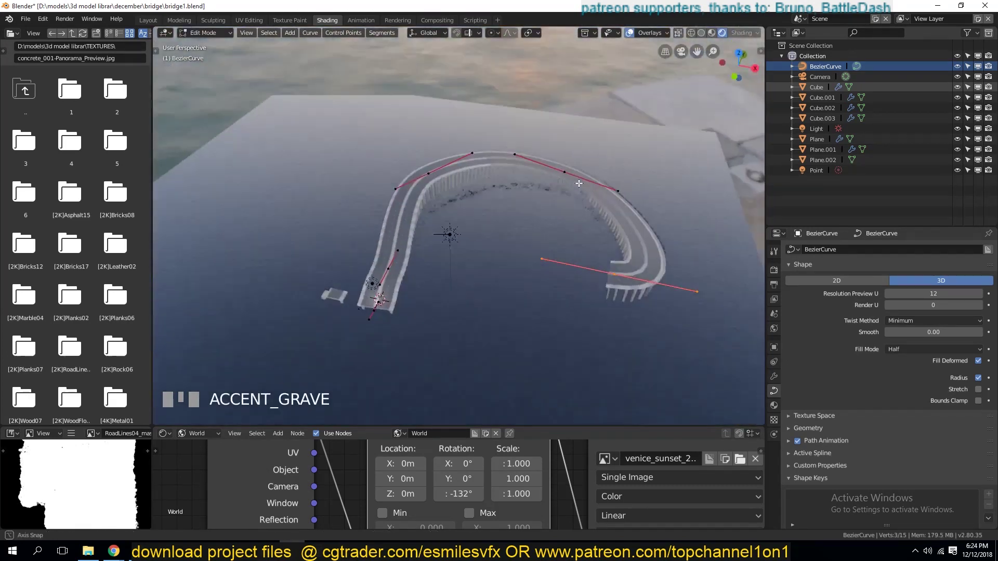
pyautogui.press('g')
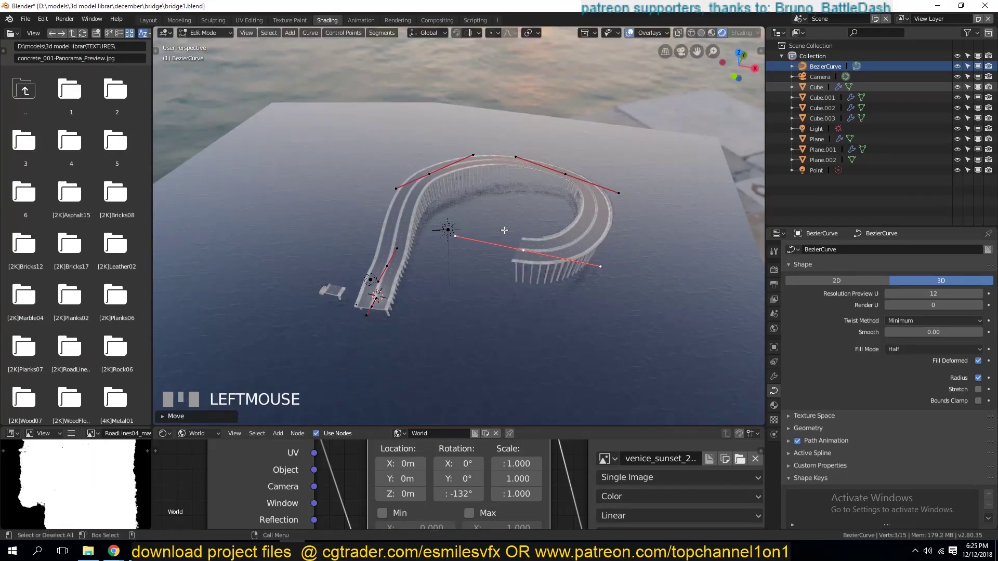
pyautogui.press('`')
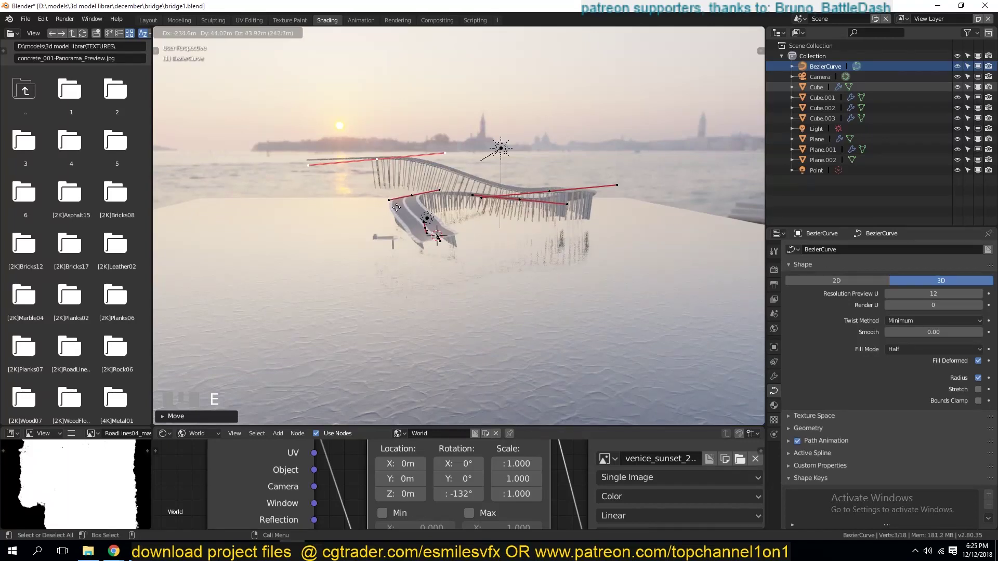
pyautogui.press('`')
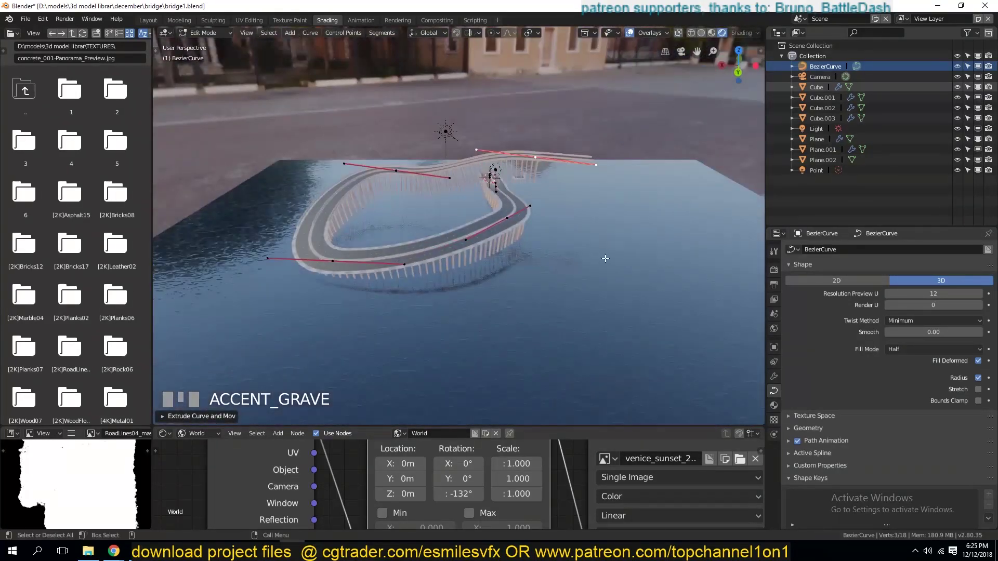
pyautogui.press('g')
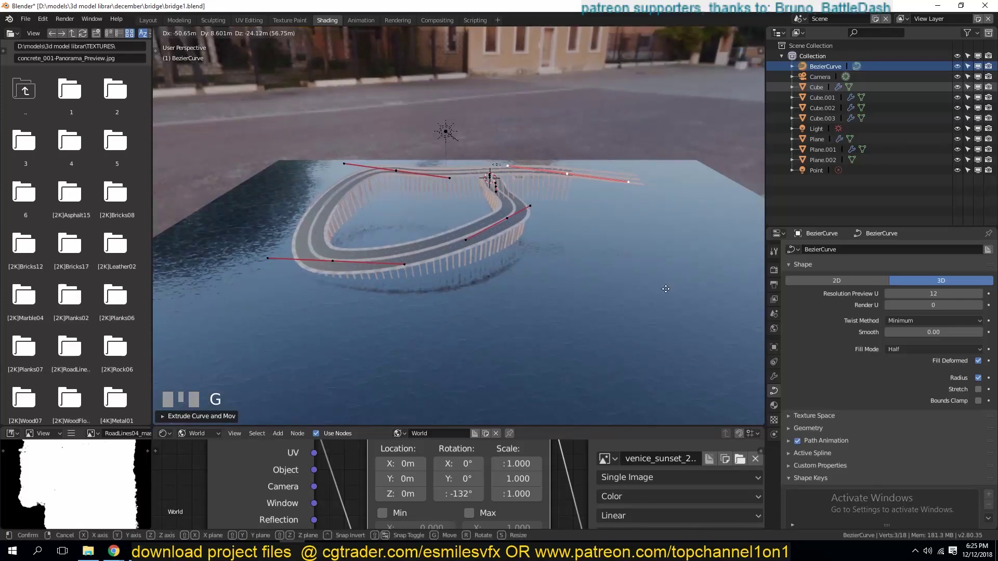
pyautogui.press('Tab')
pyautogui.press('`')
pyautogui.scroll(3)
pyautogui.press('KP_0')
pyautogui.scroll(3)
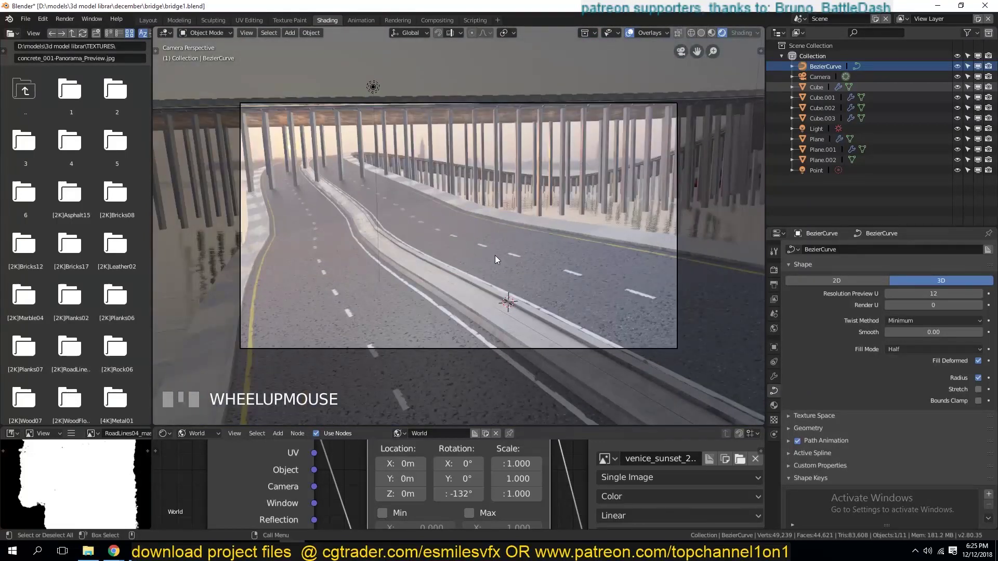
# - Move straight section Cube.003 along global Y to sit beside the curving road, checking placement
pyautogui.press('`')
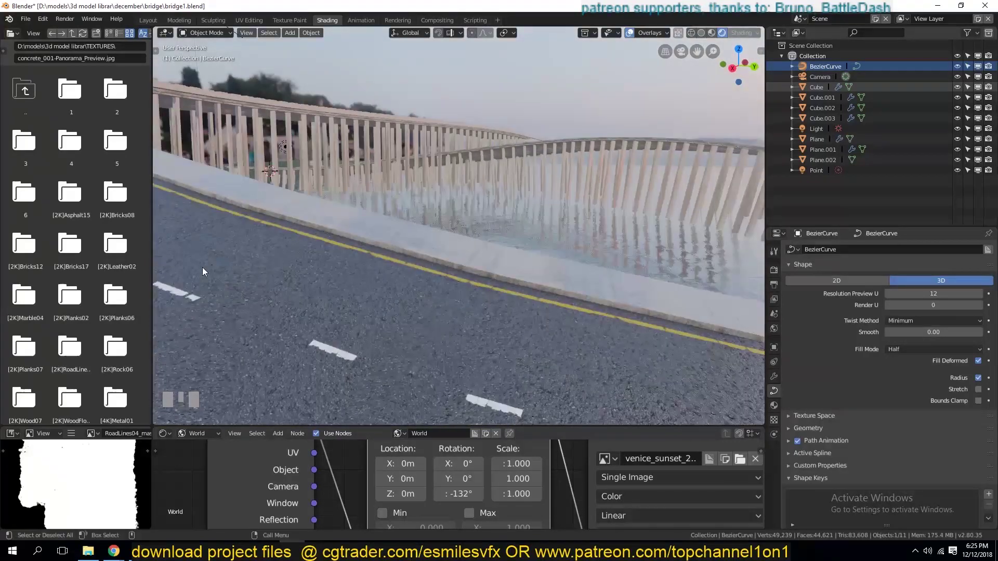
pyautogui.scroll(-3)
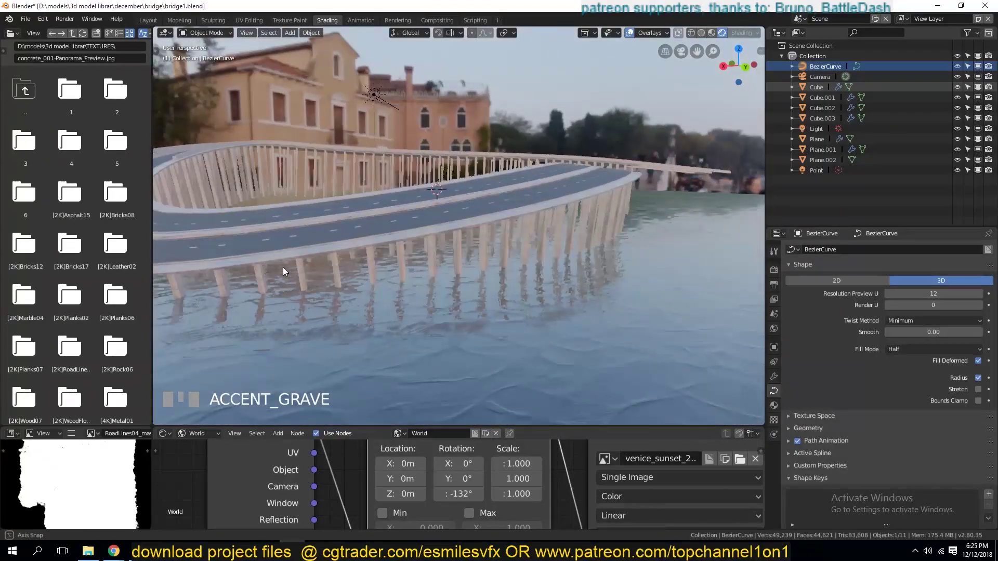
pyautogui.scroll(3)
pyautogui.press('`')
pyautogui.scroll(-3)
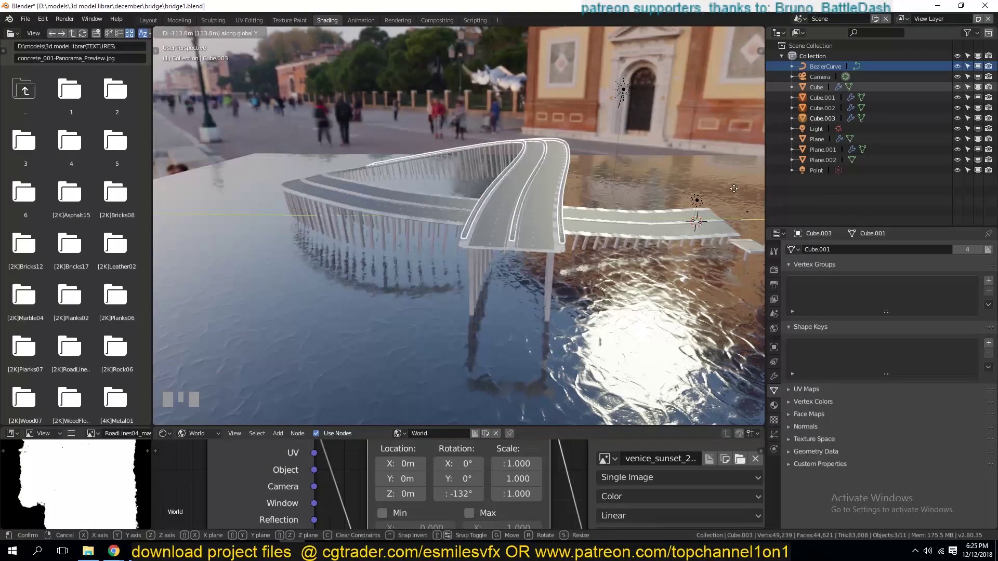
pyautogui.scroll(3)
pyautogui.scroll(-3)
pyautogui.press('`')
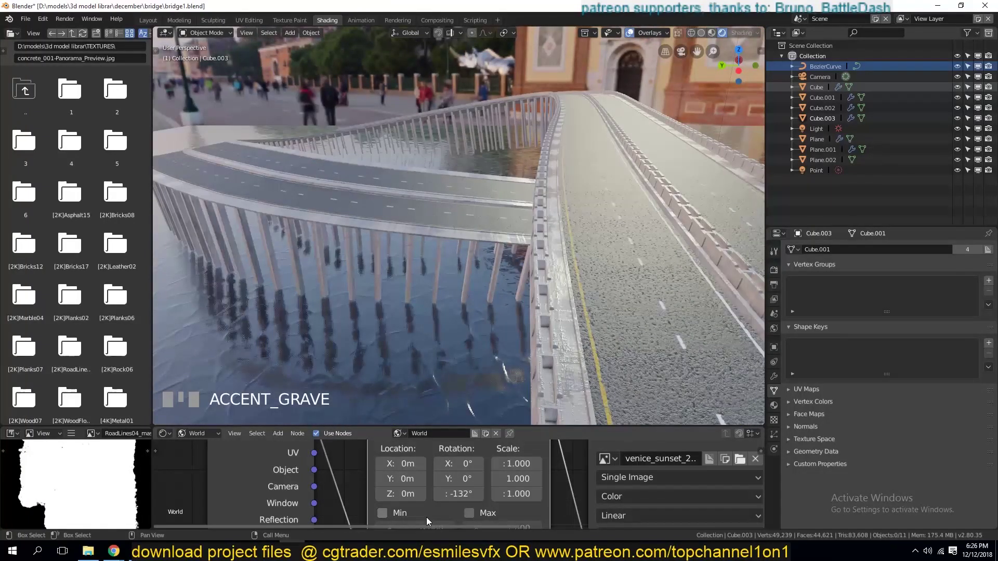
pyautogui.moveTo(678, 79); pyautogui.dragTo(506, 195)
pyautogui.scroll(-3)
pyautogui.press('`')
pyautogui.press('KP_Decimal')
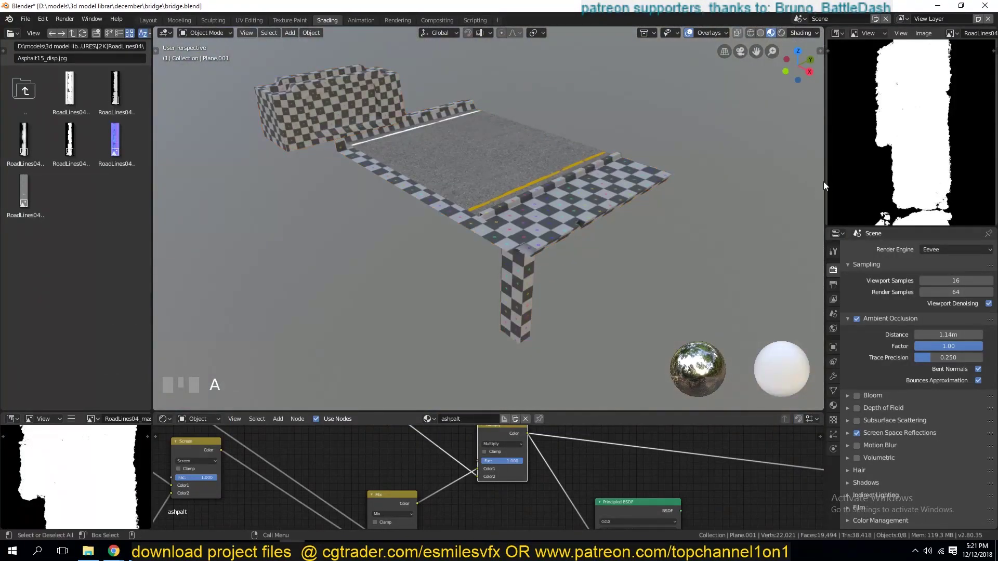
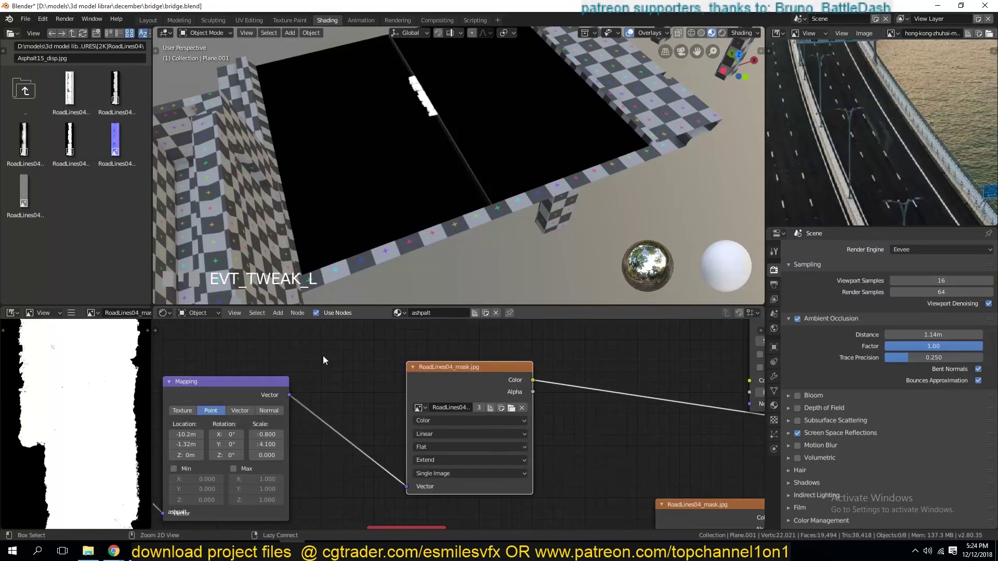
# - Add a MixRGB node on Screen joining the RoadLines04 mask and Ambient Occlusion, wired onward
pyautogui.click(449, 400)
pyautogui.click(503, 404)
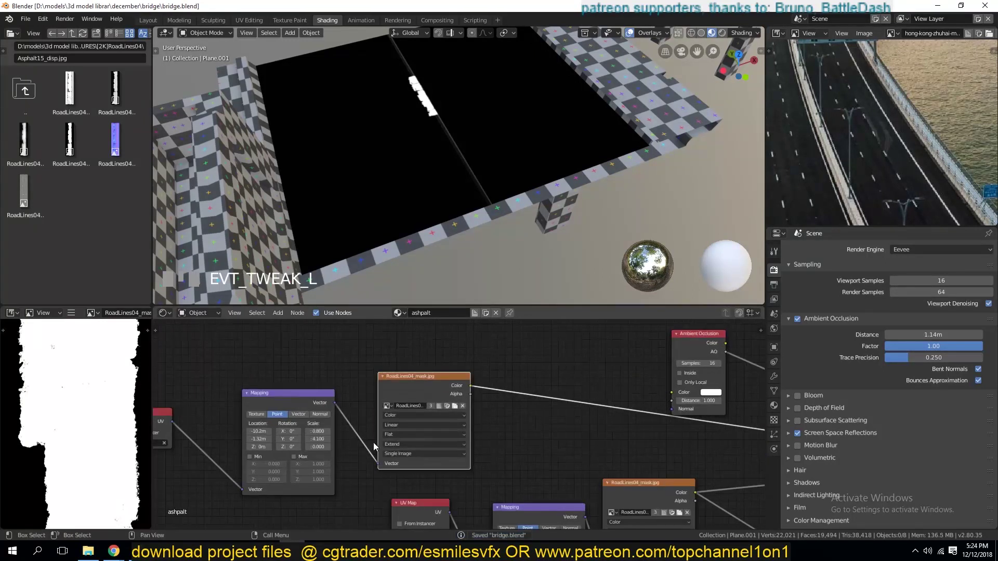
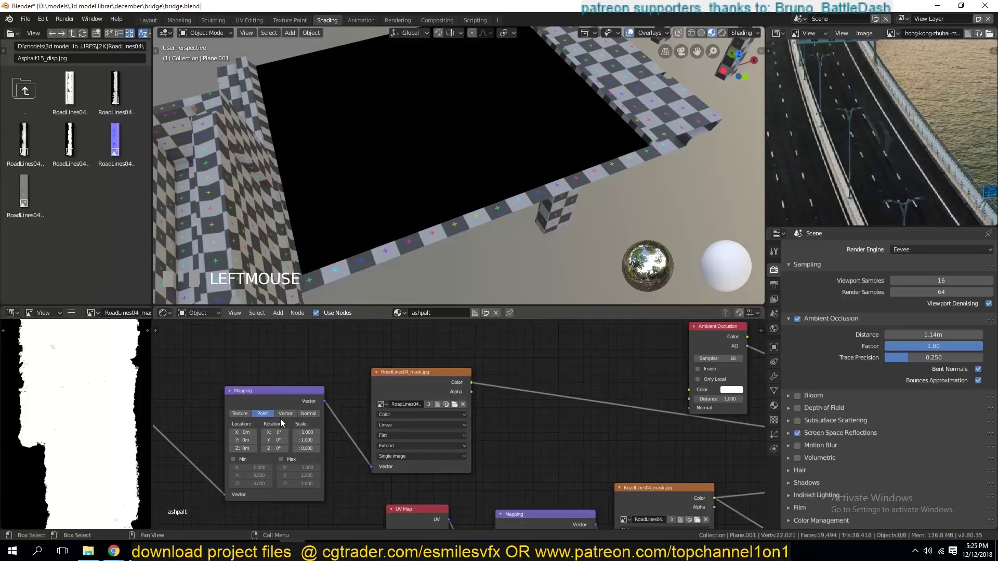
pyautogui.click(327, 448)
pyautogui.click(228, 420)
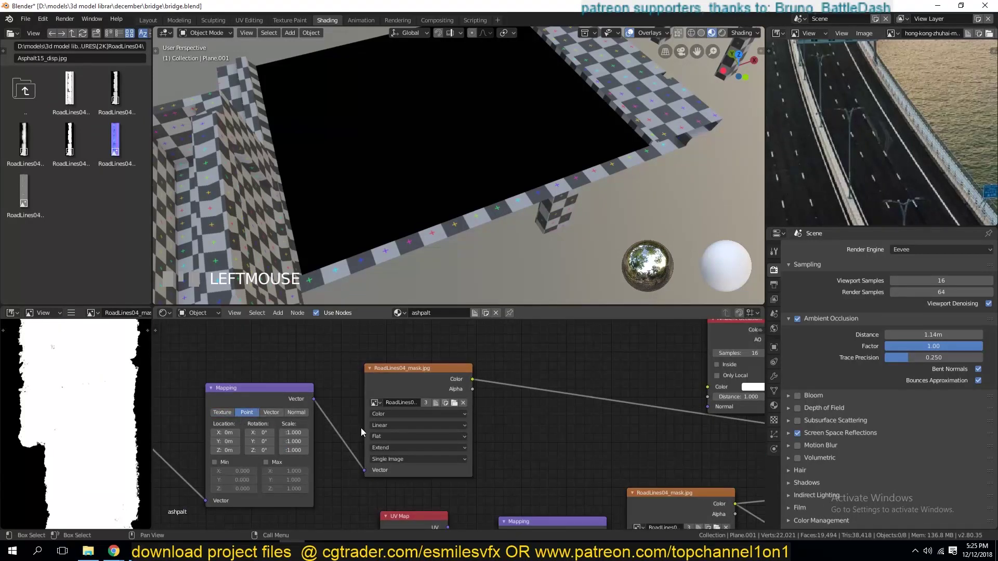
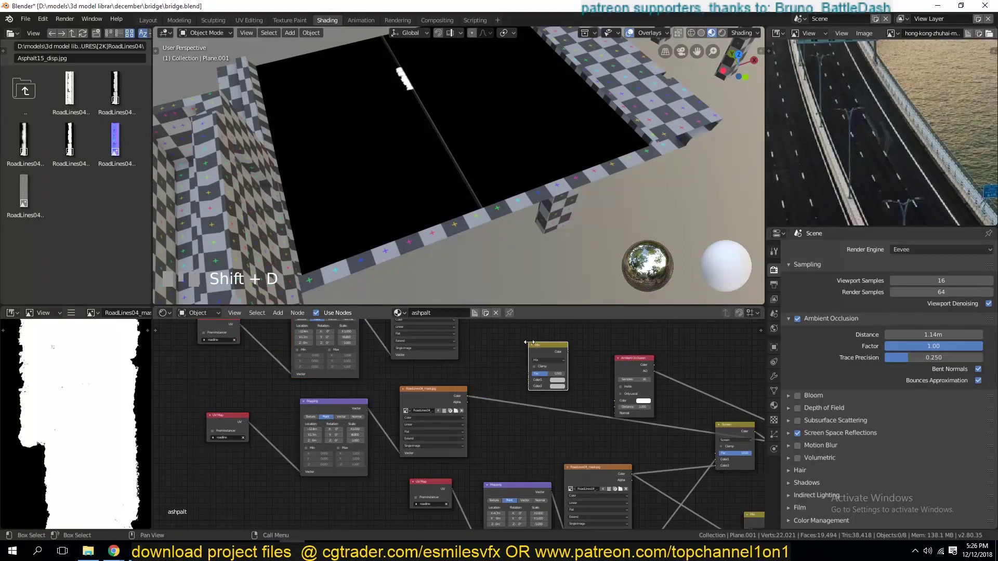
pyautogui.moveTo(526, 397); pyautogui.dragTo(574, 339)
pyautogui.scroll(3)
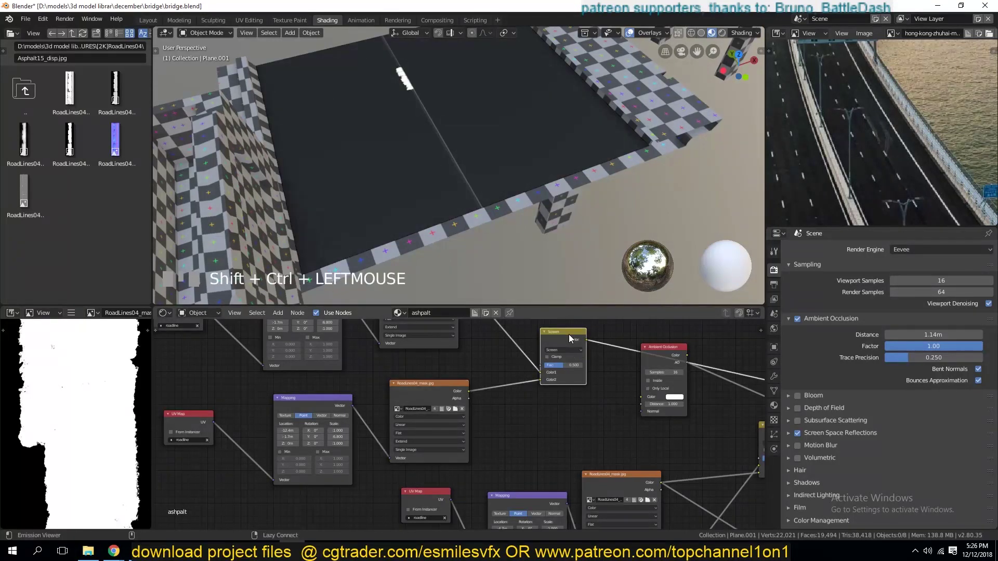
pyautogui.click(337, 343)
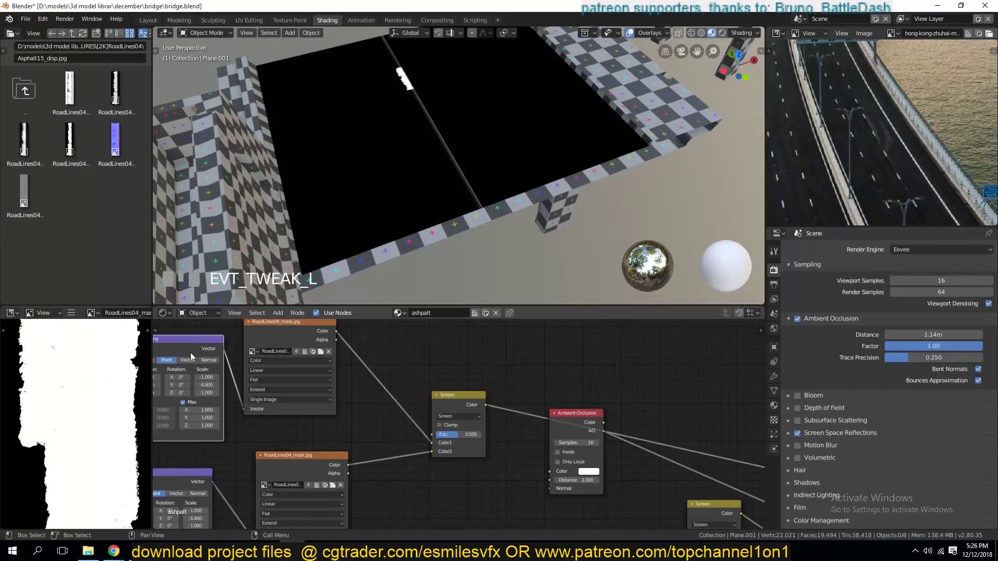
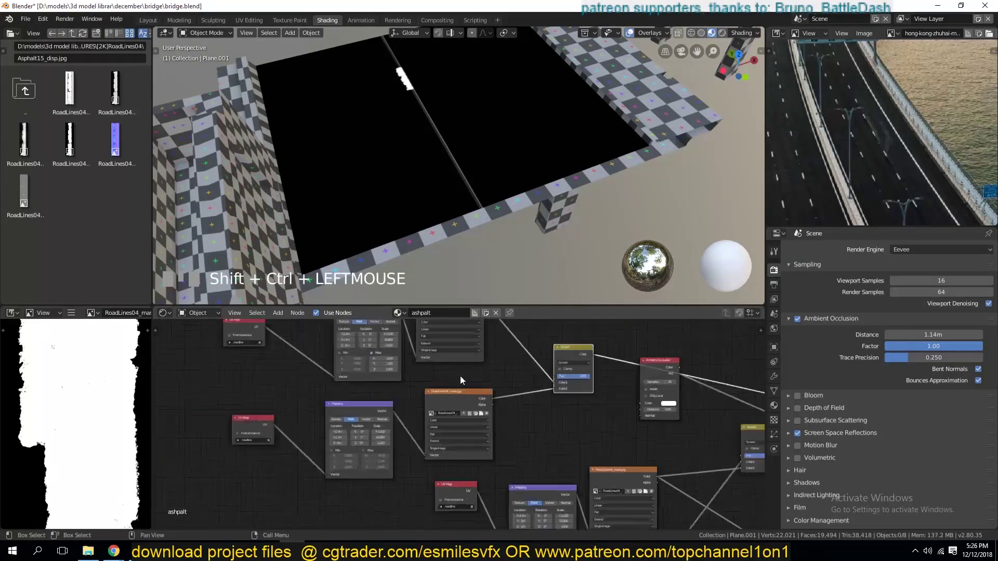
pyautogui.click(368, 328)
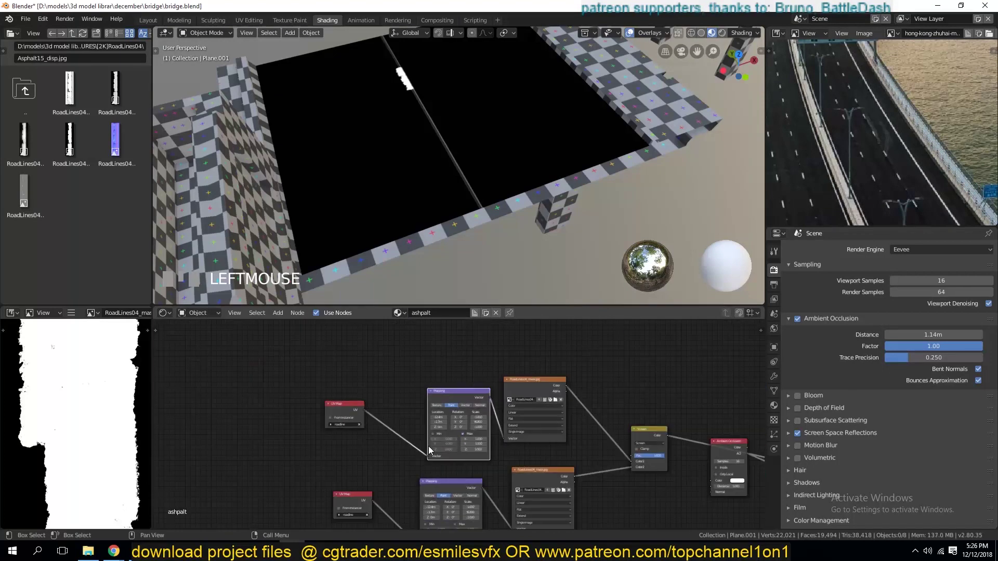
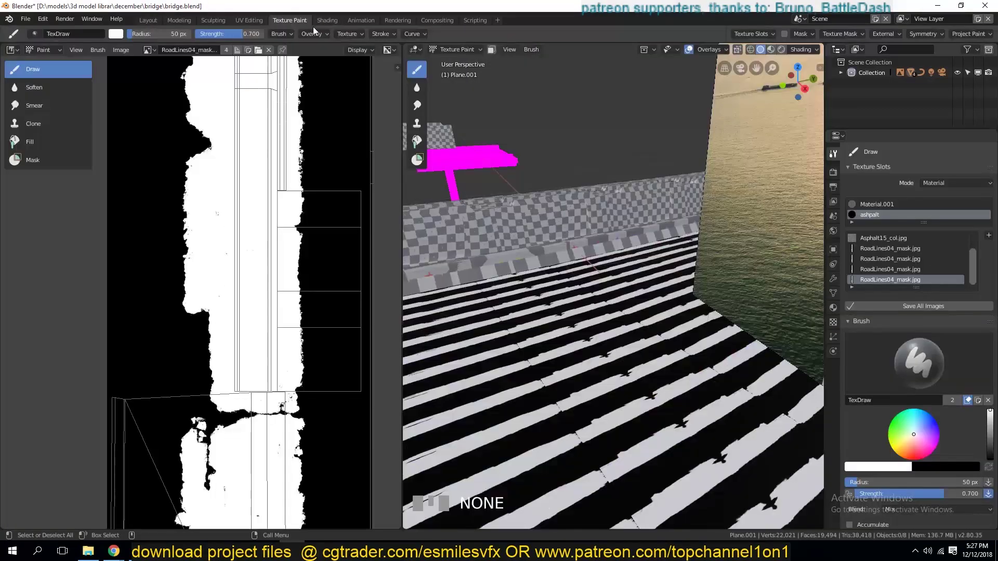
# - In the Shading workspace, frame the Mix node feeding Principled BSDF and show its blend type list
pyautogui.click(330, 25)
pyautogui.scroll(-3)
pyautogui.press('KP_0')
pyautogui.scroll(3)
pyautogui.click(692, 437)
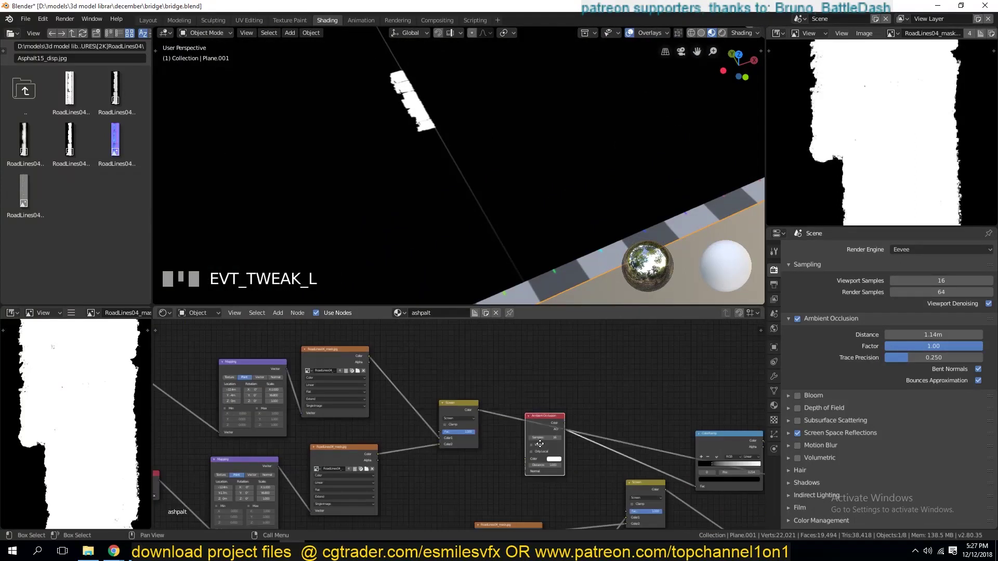
pyautogui.click(668, 477)
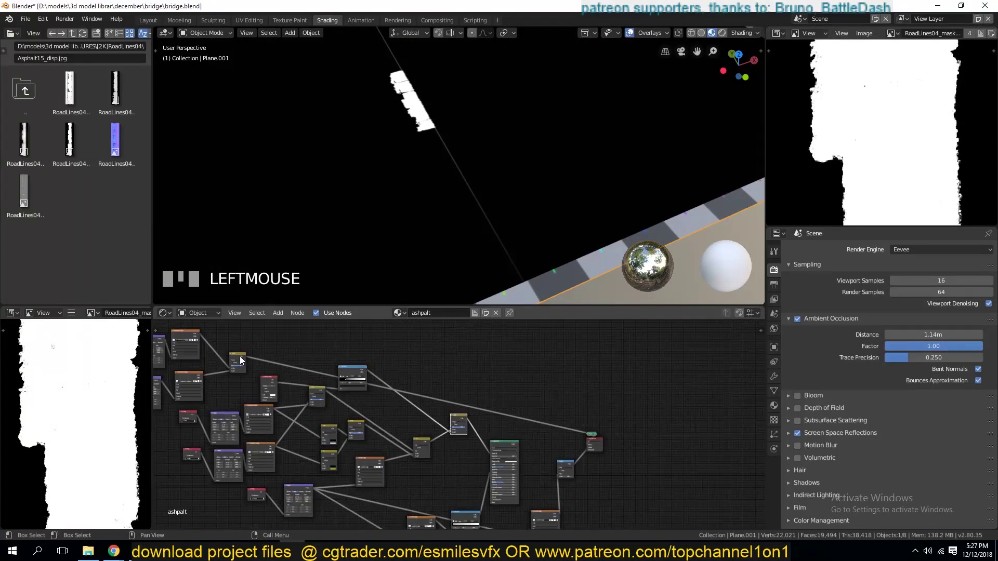
pyautogui.moveTo(467, 409); pyautogui.dragTo(603, 479)
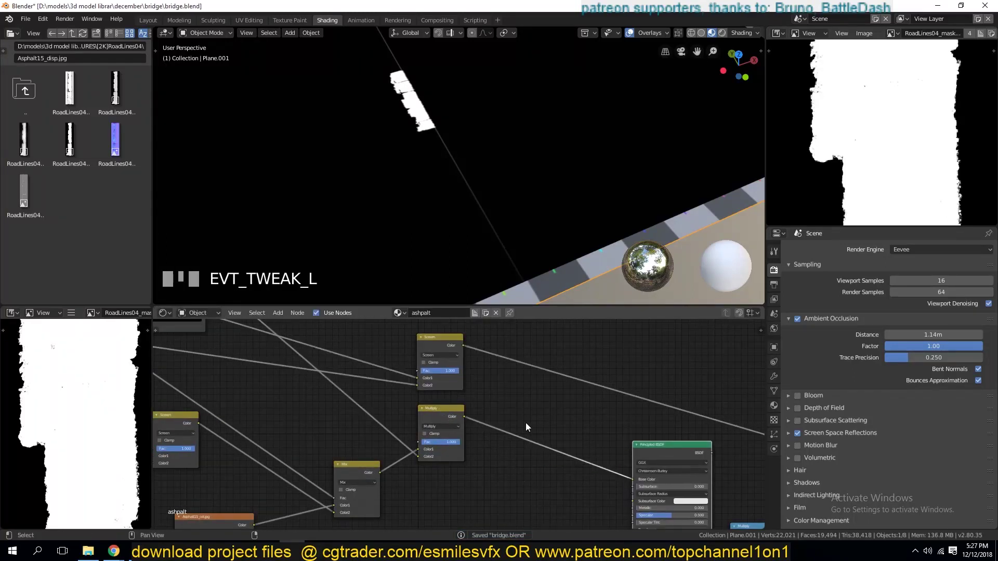
pyautogui.moveTo(567, 470); pyautogui.dragTo(579, 439)
pyautogui.scroll(-3)
pyautogui.scroll(3)
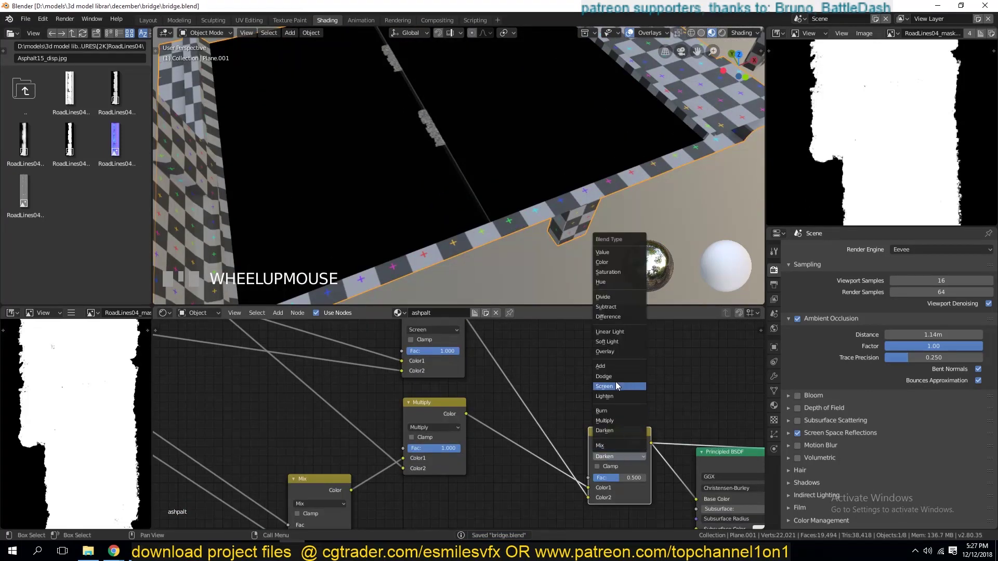
# - Set the mix node's blend mode and check the asphalt with lane lines in the viewport
pyautogui.moveTo(627, 390); pyautogui.dragTo(226, 372)
pyautogui.scroll(3)
pyautogui.scroll(-3)
pyautogui.scroll(3)
pyautogui.scroll(-3)
pyautogui.press('KP_0')
pyautogui.scroll(3)
pyautogui.scroll(-3)
pyautogui.press('`')
pyautogui.scroll(3)
pyautogui.scroll(-3)
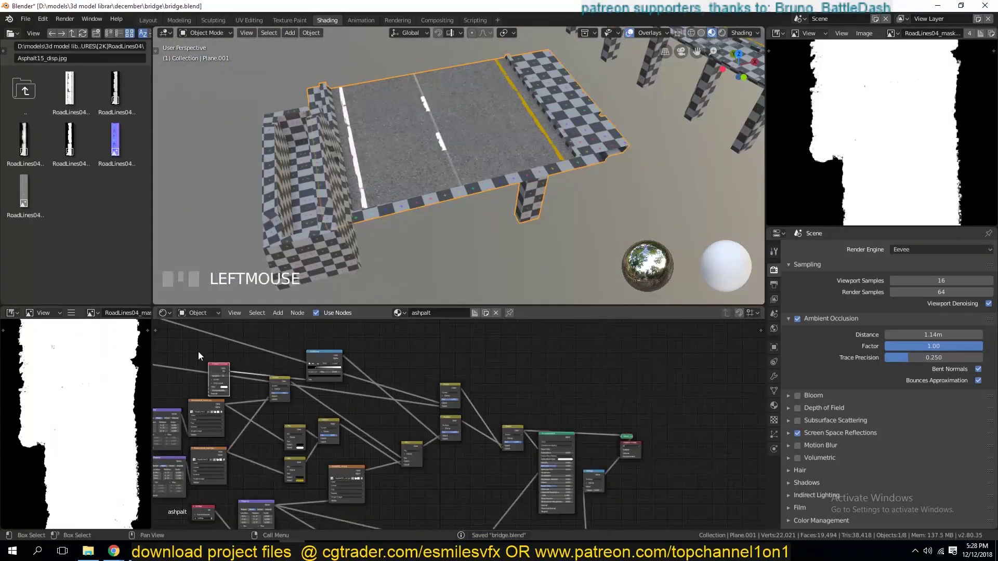
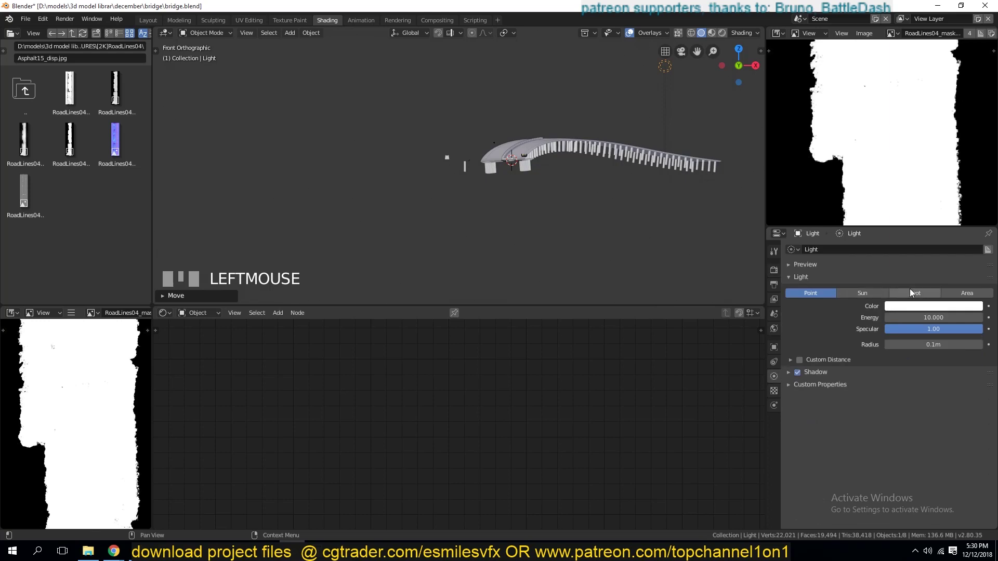
# - Select the barrier Plane and give it a new material named CONCRETE
pyautogui.click(887, 297)
pyautogui.click(805, 453)
pyautogui.press('KP_0')
pyautogui.scroll(3)
pyautogui.click(728, 34)
pyautogui.scroll(-3)
pyautogui.click(849, 329)
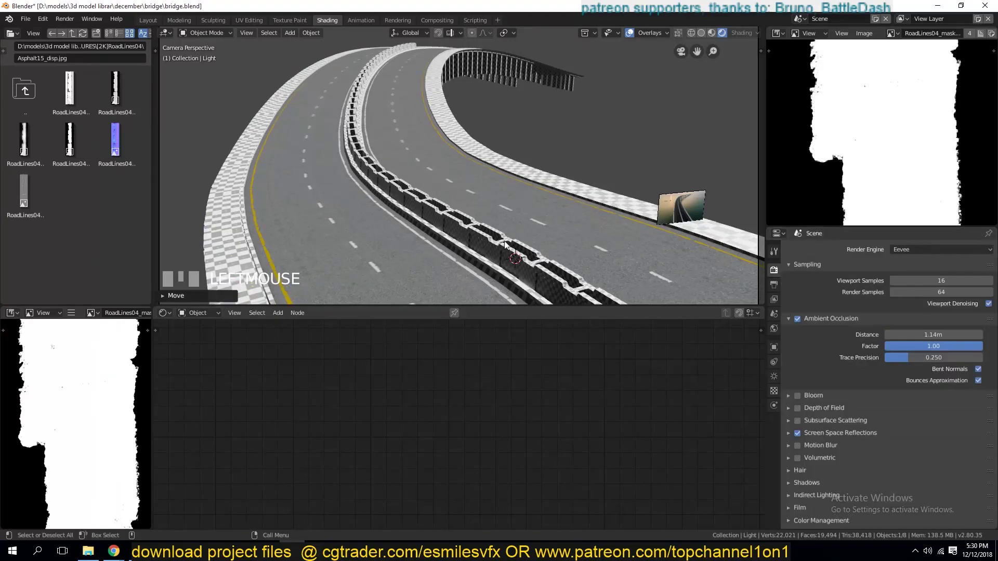
pyautogui.press('a')
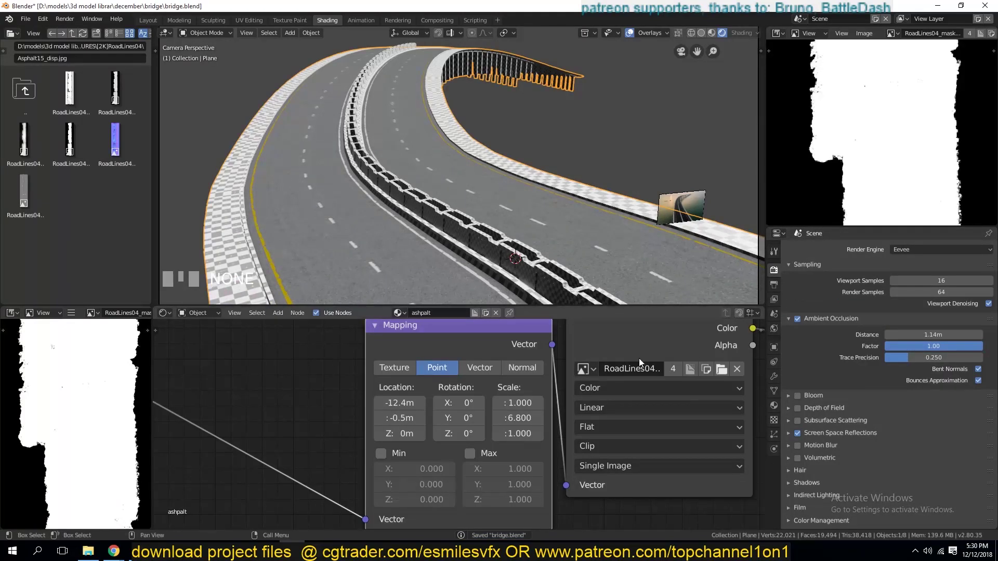
# - Bring Concrete08_col.jpg into the CONCRETE node tree and feed it into Base Color
pyautogui.moveTo(870, 258); pyautogui.dragTo(871, 259)
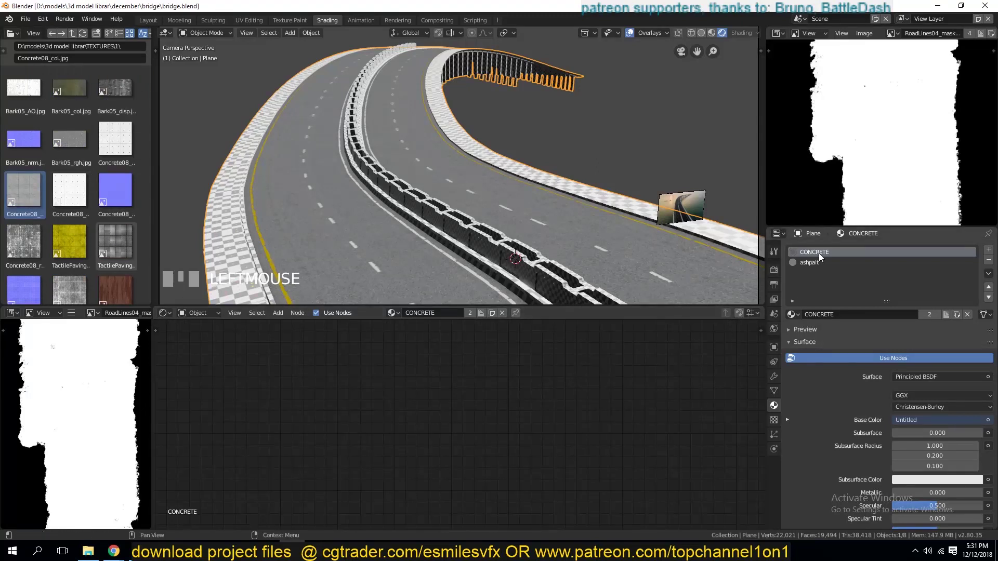
pyautogui.click(822, 258)
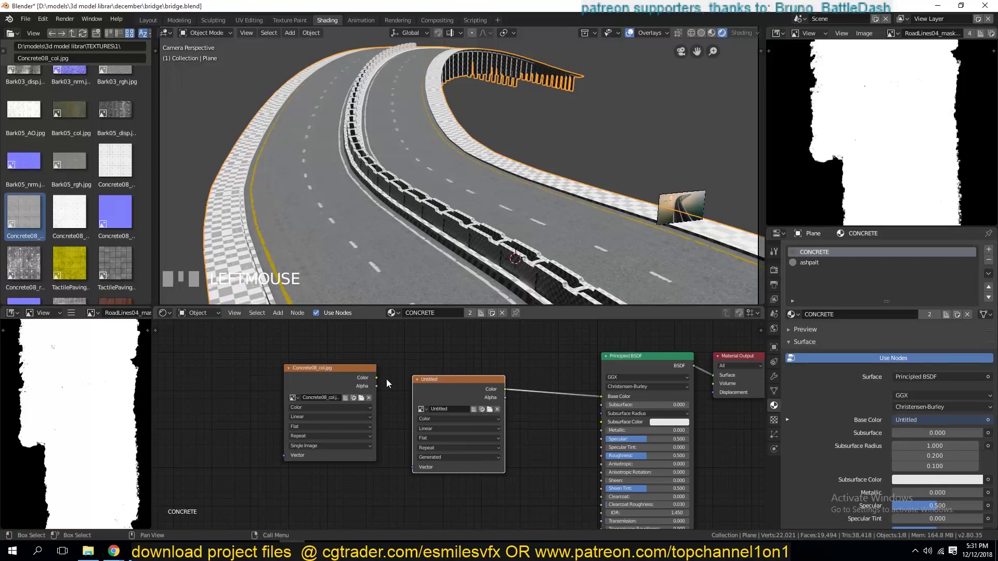
pyautogui.moveTo(460, 387); pyautogui.dragTo(460, 387)
pyautogui.moveTo(452, 389); pyautogui.dragTo(372, 240)
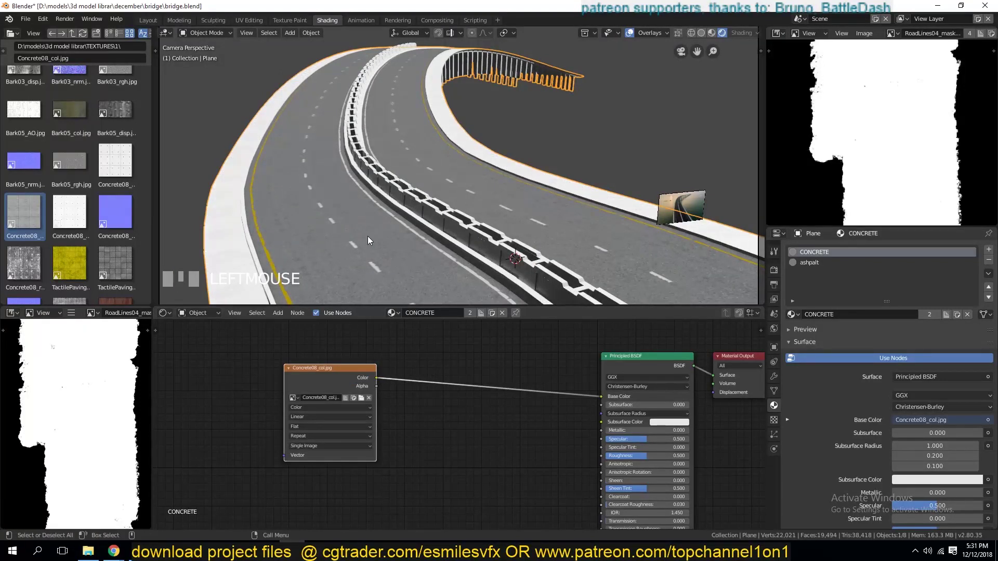
pyautogui.press('Tab')
pyautogui.scroll(-3)
pyautogui.click(249, 254)
pyautogui.press('KP_Decimal')
# - Inspect the barrier, add Concrete08_disp.jpg and combine both images through a MixRGB set to Multiply
pyautogui.press('`')
pyautogui.scroll(3)
pyautogui.scroll(-3)
pyautogui.press('`')
pyautogui.click(569, 256)
pyautogui.click(824, 254)
pyautogui.moveTo(352, 377); pyautogui.dragTo(302, 384)
pyautogui.press('ctrl+t')
pyautogui.click(301, 384)
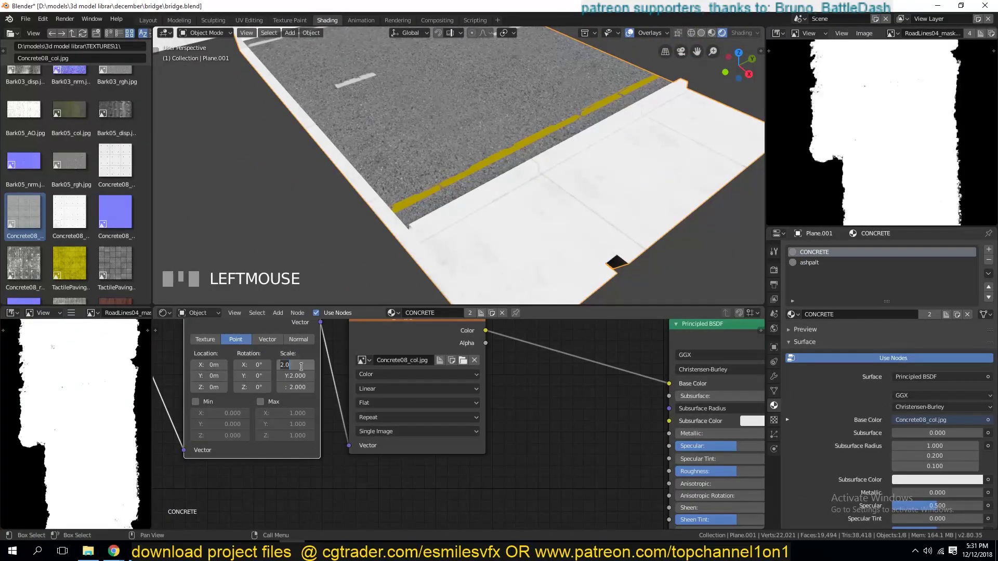
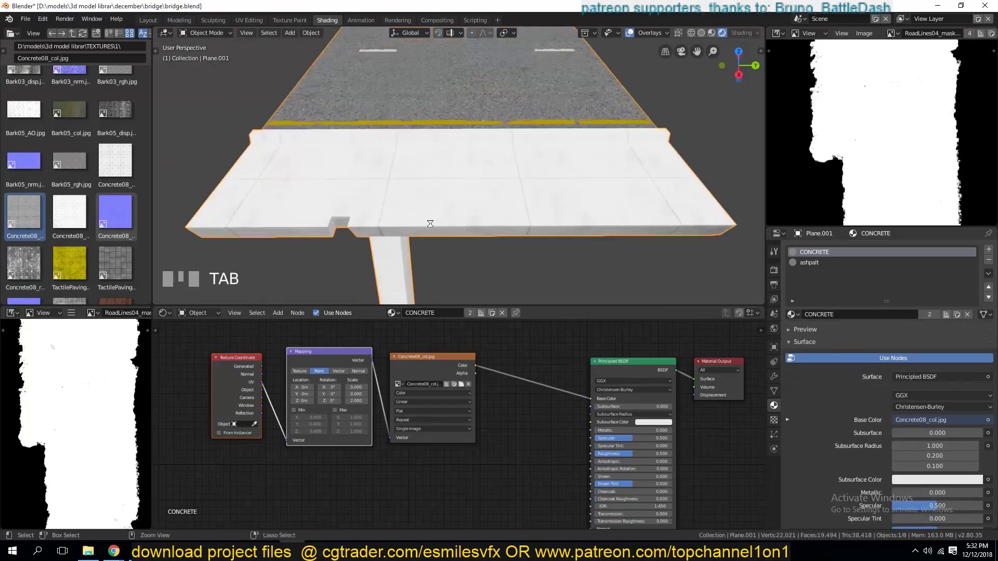
pyautogui.press('`')
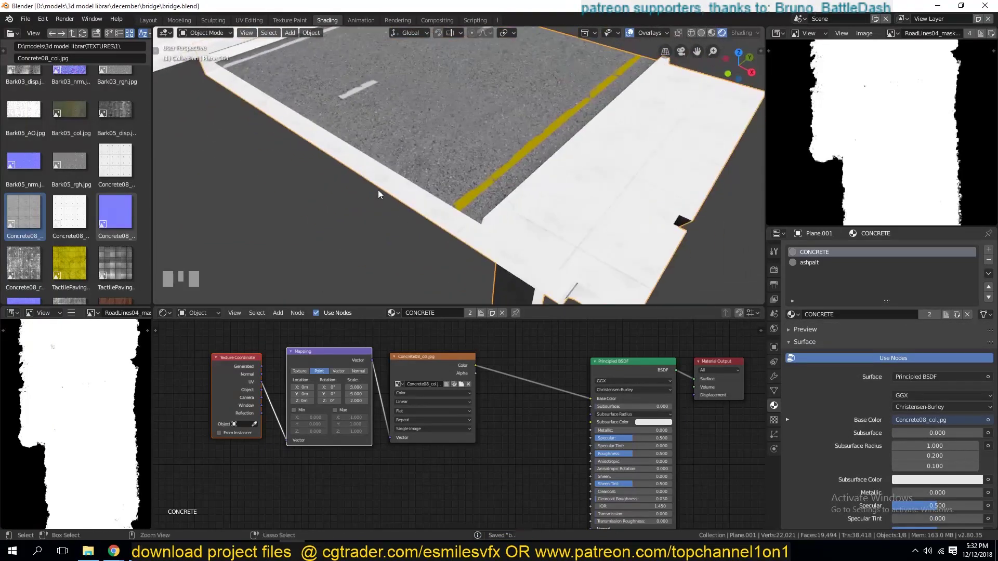
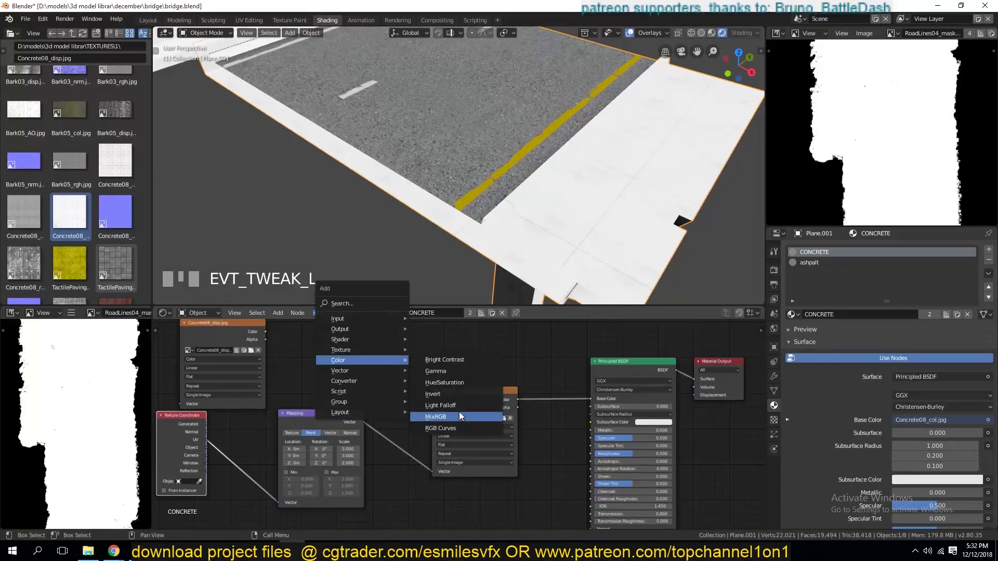
pyautogui.moveTo(489, 408); pyautogui.dragTo(589, 400)
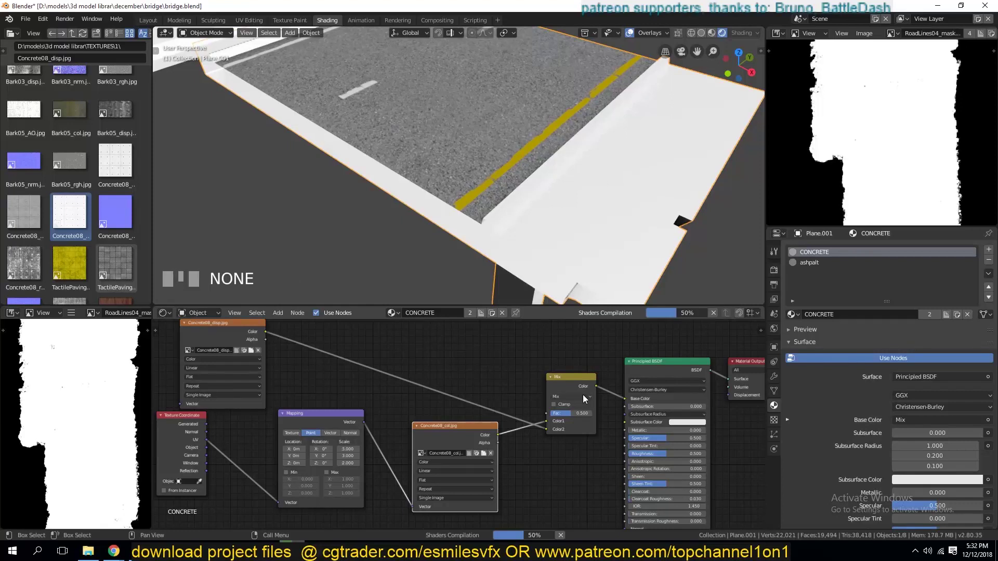
pyautogui.moveTo(576, 373); pyautogui.dragTo(782, 375)
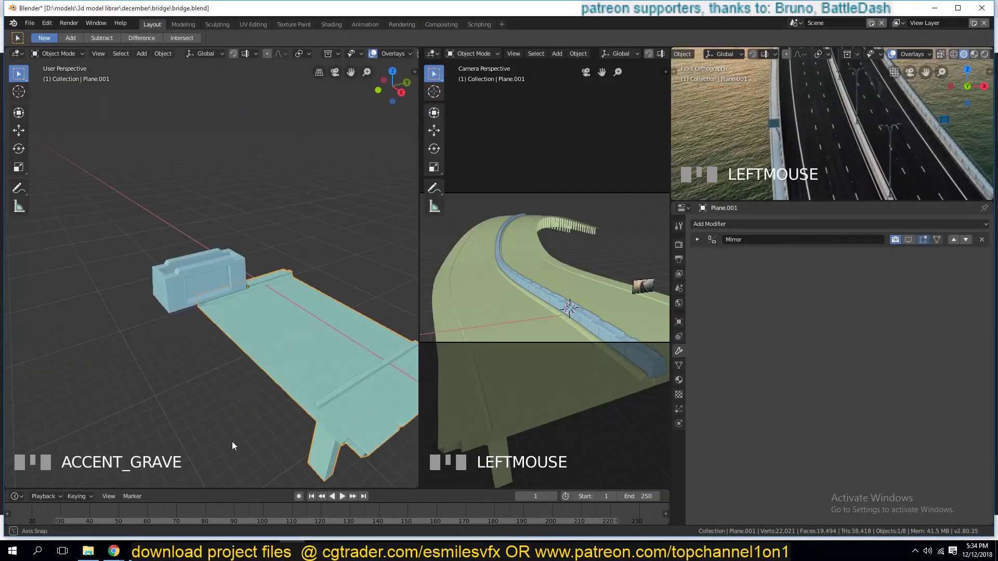
# - Multiply the Concrete08 colour and AO images into the sidewalk CONCRETE Base Color and save
pyautogui.click(325, 31)
pyautogui.press('Tab')
pyautogui.press('`')
pyautogui.click(519, 165)
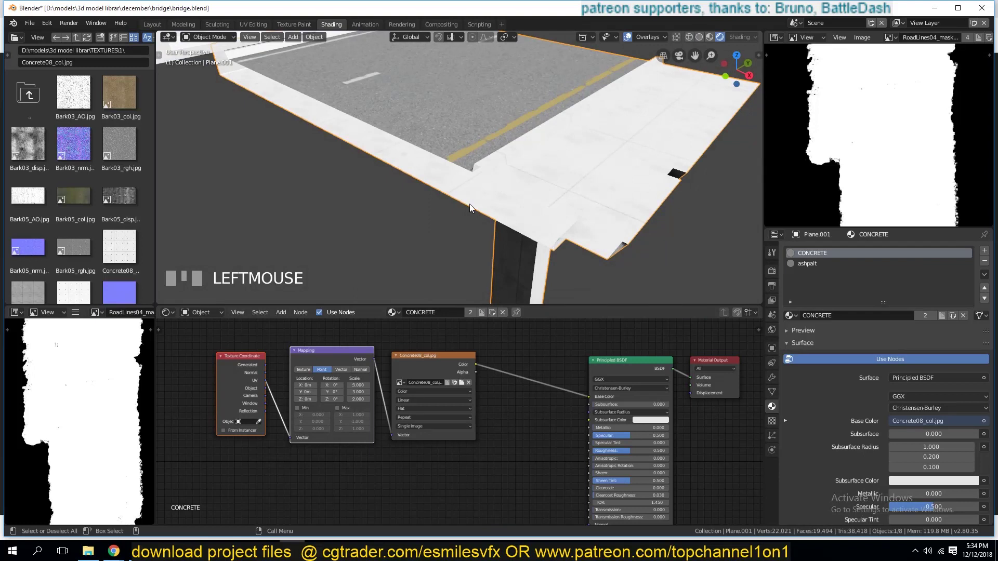
pyautogui.scroll(-3)
pyautogui.scroll(3)
pyautogui.press('a')
pyautogui.press('`')
pyautogui.click(400, 217)
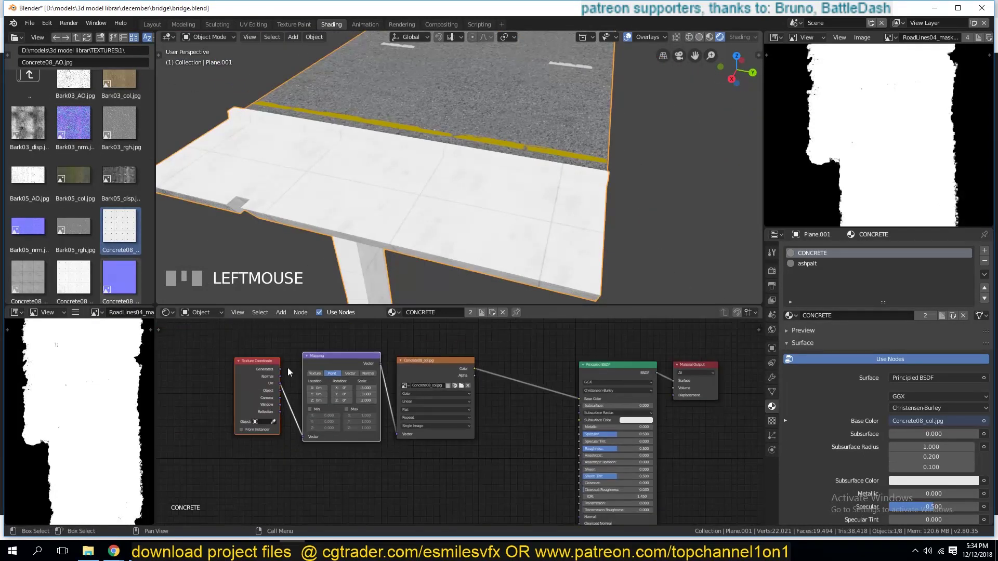
pyautogui.moveTo(340, 355); pyautogui.dragTo(513, 387)
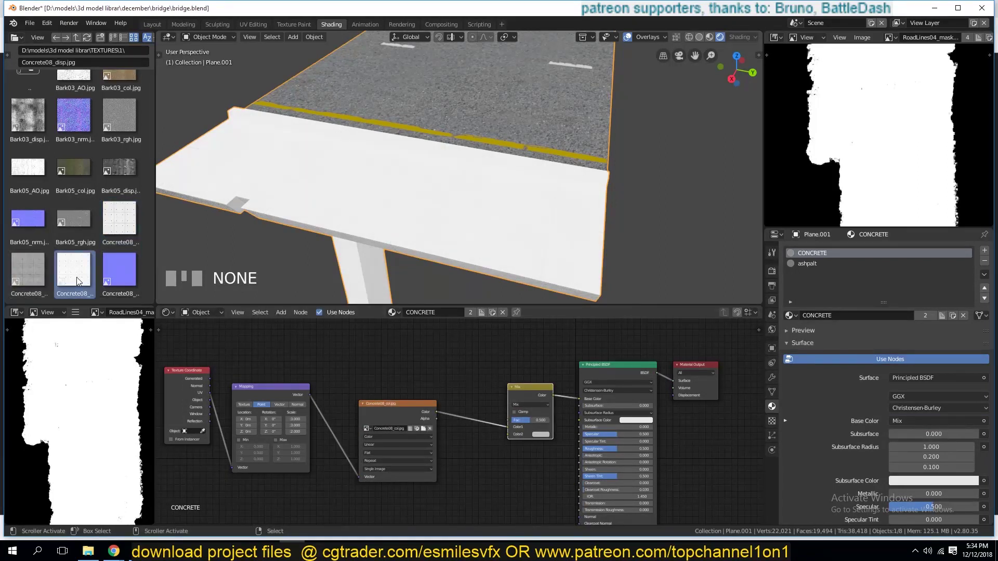
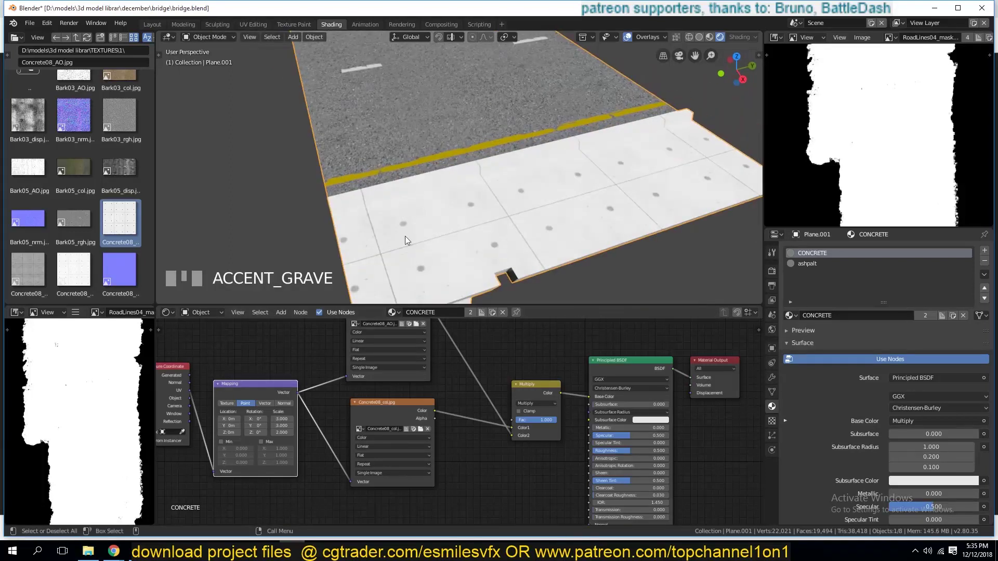
# - Add Texture Coordinate, Mapping and Image Texture nodes loading Concrete08_disp for the concrete material
pyautogui.scroll(3)
pyautogui.click(325, 414)
pyautogui.press('KP_4')
pyautogui.click(340, 418)
pyautogui.scroll(-3)
pyautogui.press('`')
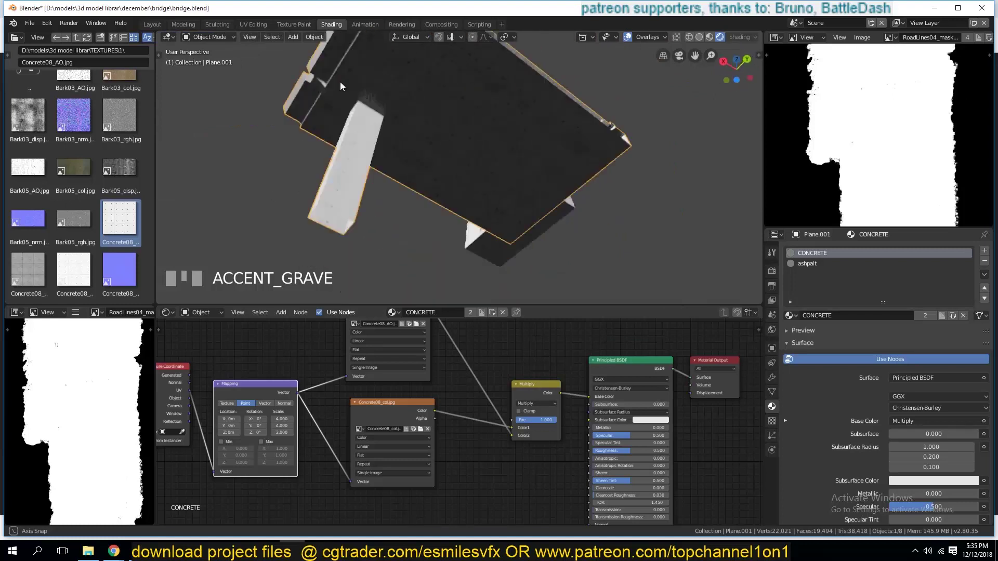
pyautogui.scroll(3)
pyautogui.press('`')
pyautogui.click(411, 352)
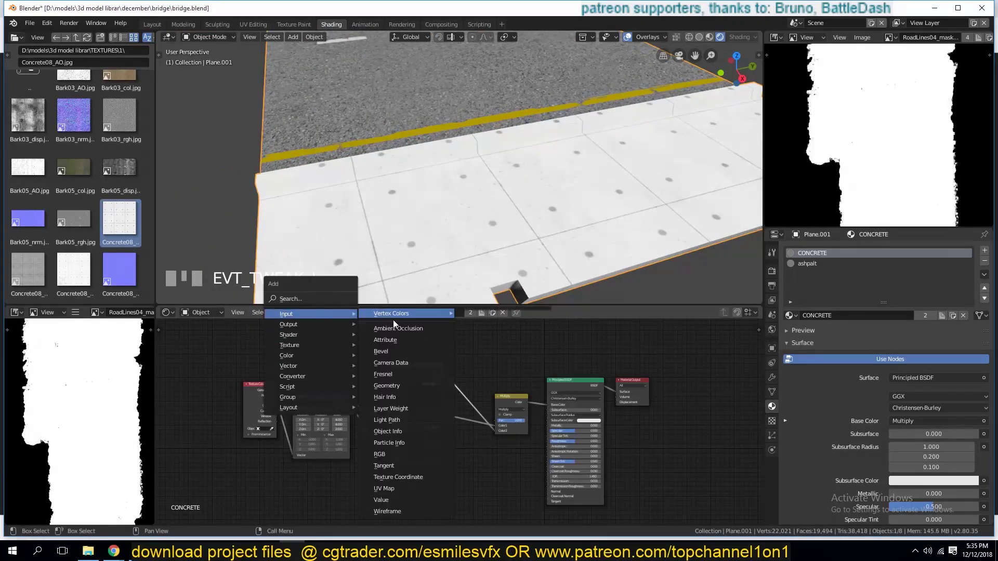
pyautogui.click(515, 403)
pyautogui.click(640, 385)
pyautogui.press('shift+d')
pyautogui.moveTo(500, 405); pyautogui.dragTo(467, 322)
pyautogui.moveTo(413, 359); pyautogui.dragTo(437, 146)
# - Route the displacement image through a Math node into Material Output Displacement on CONCRETE
pyautogui.scroll(3)
pyautogui.scroll(-3)
pyautogui.scroll(-3)
pyautogui.press('`')
pyautogui.click(813, 266)
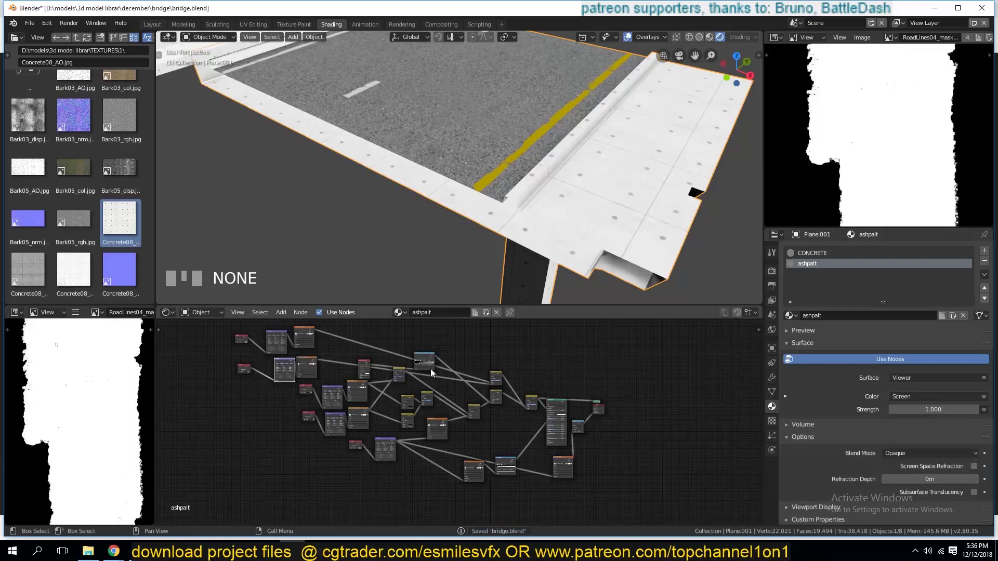
pyautogui.click(426, 358)
pyautogui.moveTo(447, 430); pyautogui.dragTo(818, 259)
pyautogui.press('`')
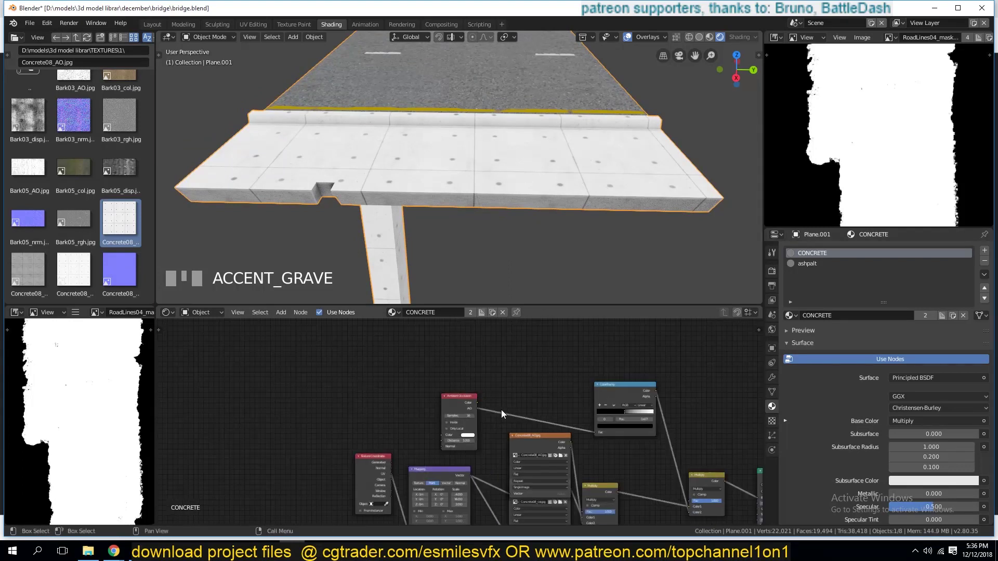
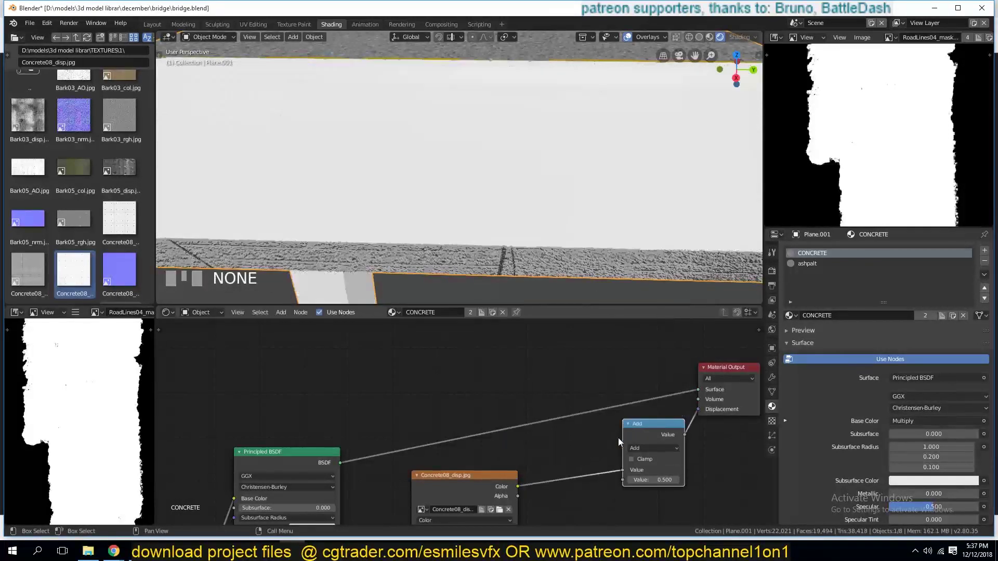
# - Wire the Multiply node at 0.100 between the displacement image and the material output's Displacement
pyautogui.moveTo(649, 454); pyautogui.dragTo(635, 487)
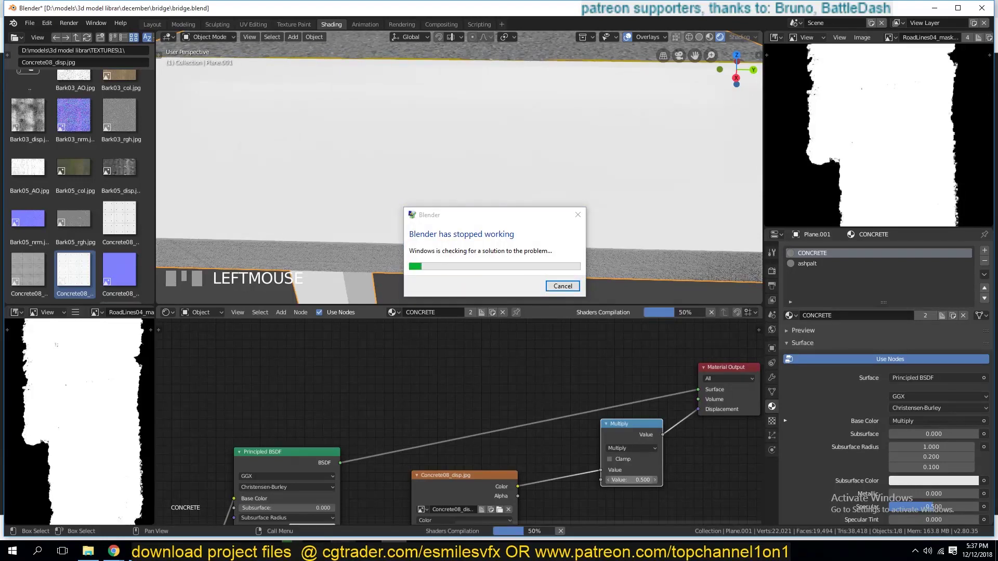
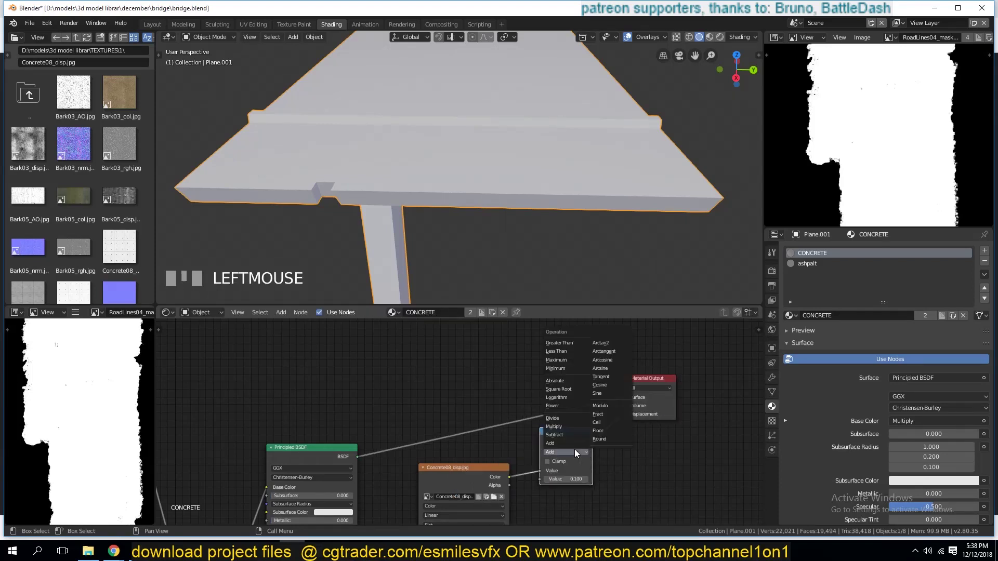
pyautogui.moveTo(574, 431); pyautogui.dragTo(361, 171)
pyautogui.press('s')
# - Preview the subtler concrete displacement in Material Preview shading
pyautogui.scroll(-3)
pyautogui.scroll(3)
pyautogui.press('`')
pyautogui.press('`')
pyautogui.scroll(3)
pyautogui.press('`')
pyautogui.scroll(-3)
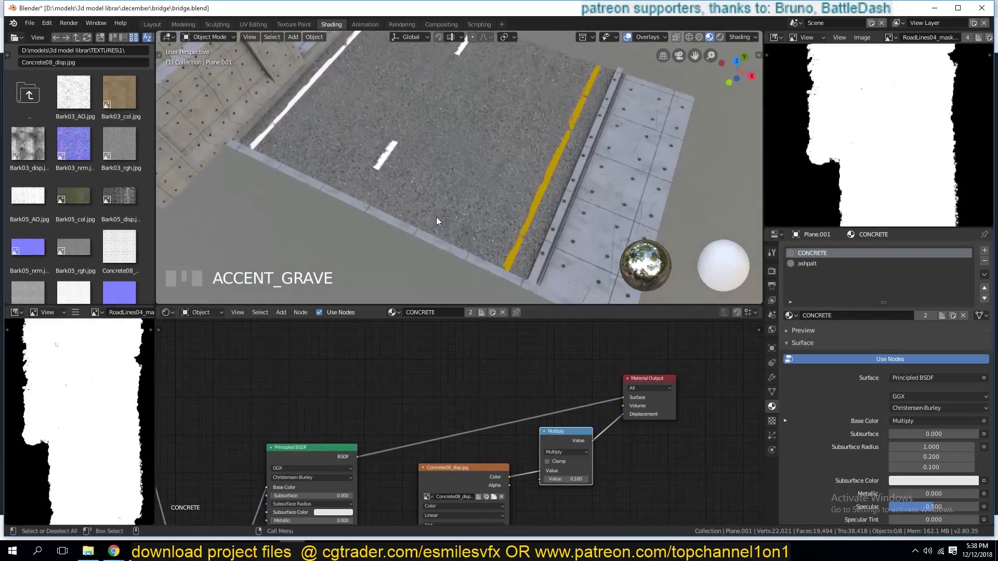
pyautogui.scroll(3)
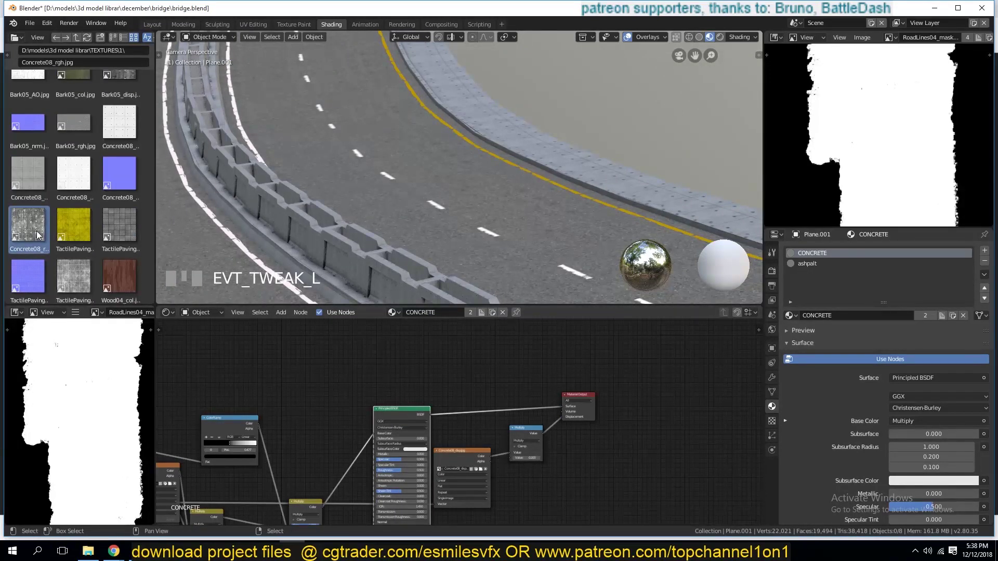
# - Select the road barrier and look at it through the camera
pyautogui.click(706, 40)
pyautogui.click(329, 406)
pyautogui.moveTo(511, 406); pyautogui.dragTo(715, 42)
pyautogui.scroll(-3)
pyautogui.scroll(3)
pyautogui.scroll(-3)
pyautogui.scroll(3)
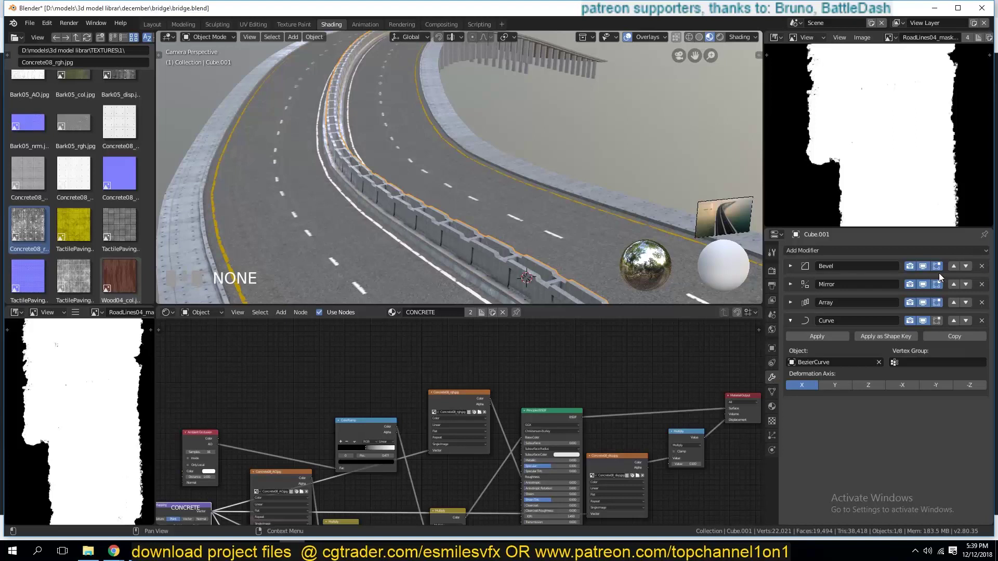
# - Remove the Bevel modifier from the barrier
pyautogui.doubleClick(926, 271)
pyautogui.click(983, 268)
pyautogui.scroll(-3)
pyautogui.press('alt+a')
# - Enable Scene World in viewport shading and show the World's Background surface nodes
pyautogui.scroll(3)
pyautogui.scroll(-3)
pyautogui.scroll(-3)
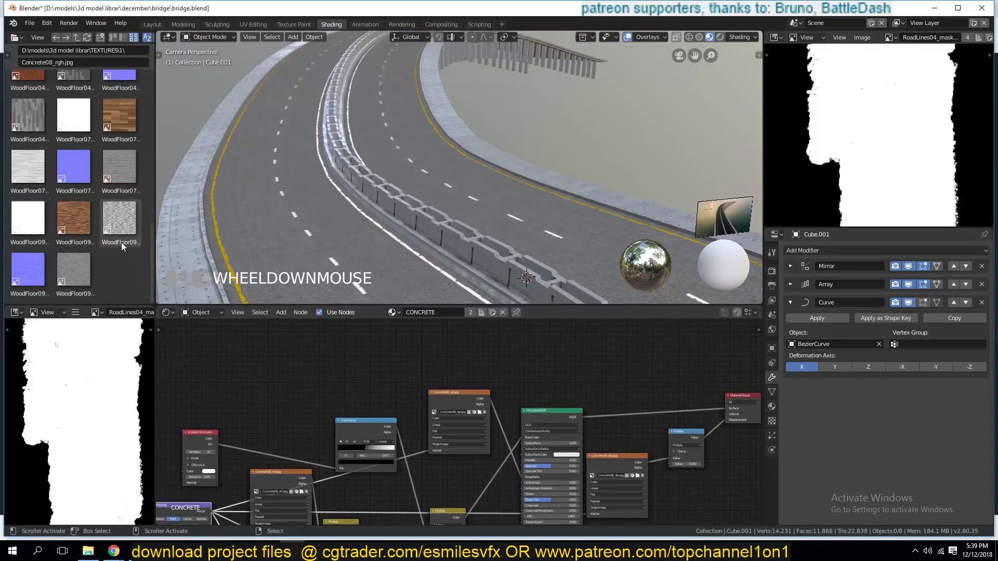
pyautogui.scroll(-3)
pyautogui.scroll(3)
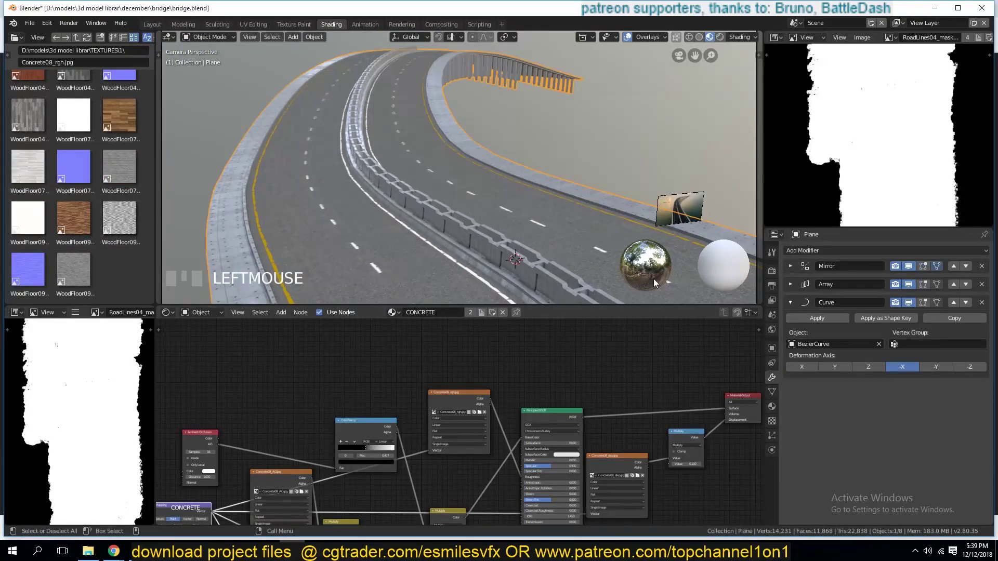
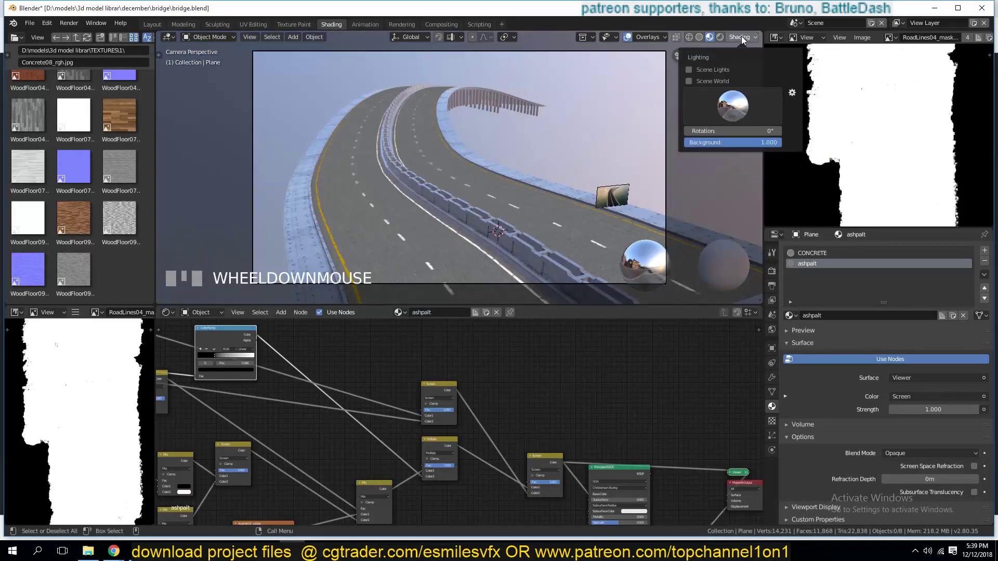
pyautogui.scroll(-3)
pyautogui.moveTo(723, 42); pyautogui.dragTo(710, 49)
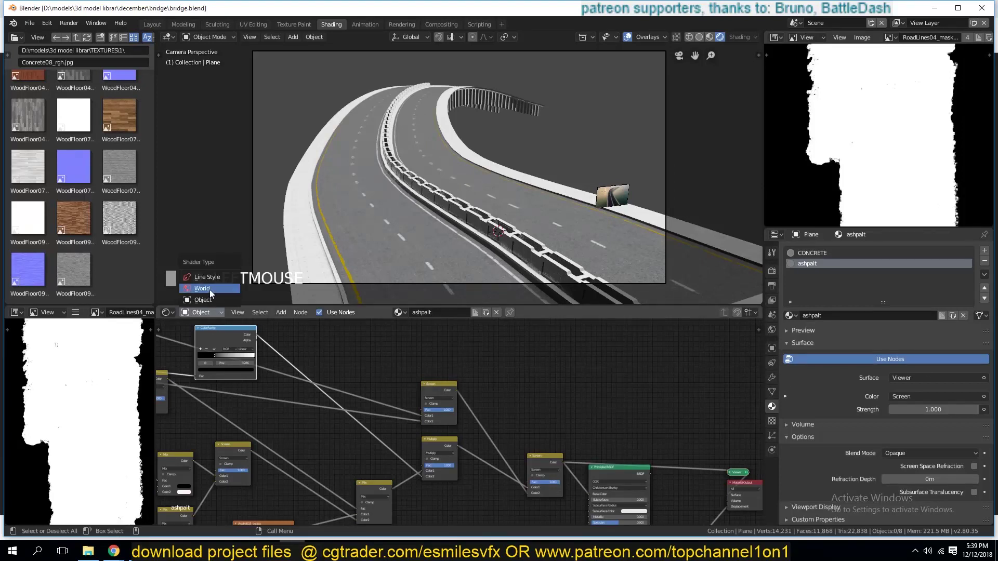
pyautogui.moveTo(898, 372); pyautogui.dragTo(970, 307)
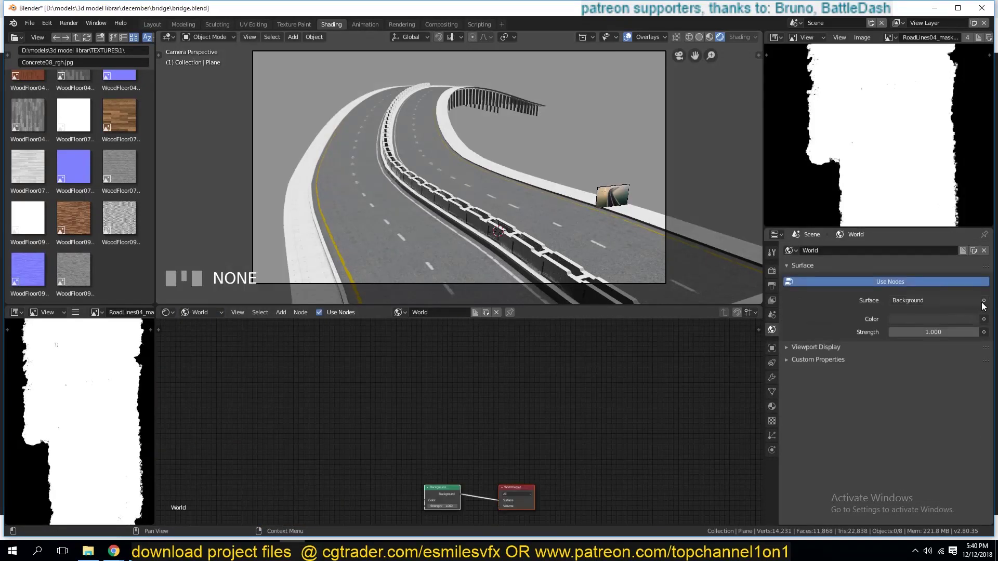
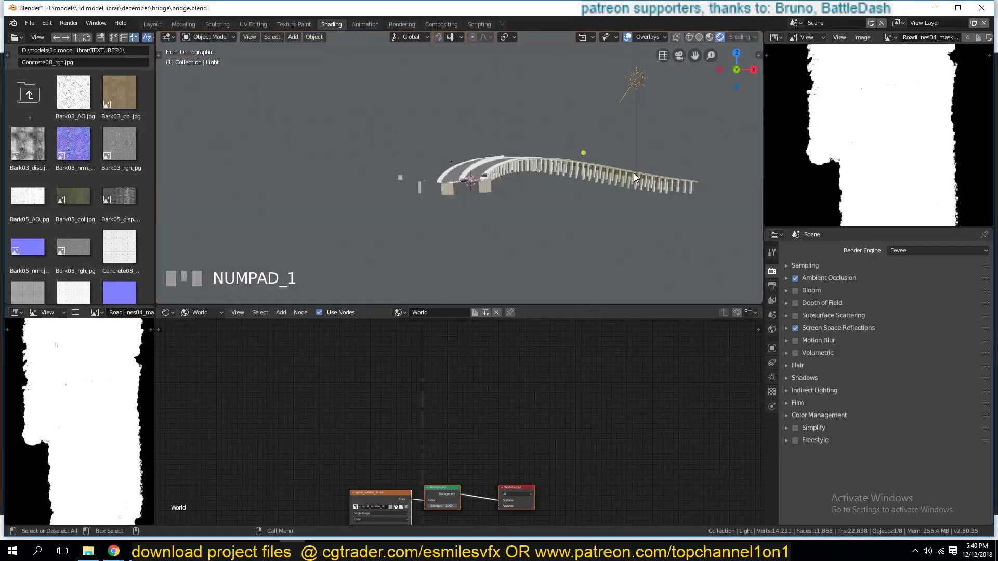
# - Lower the sun light's energy to 10
pyautogui.click(605, 165)
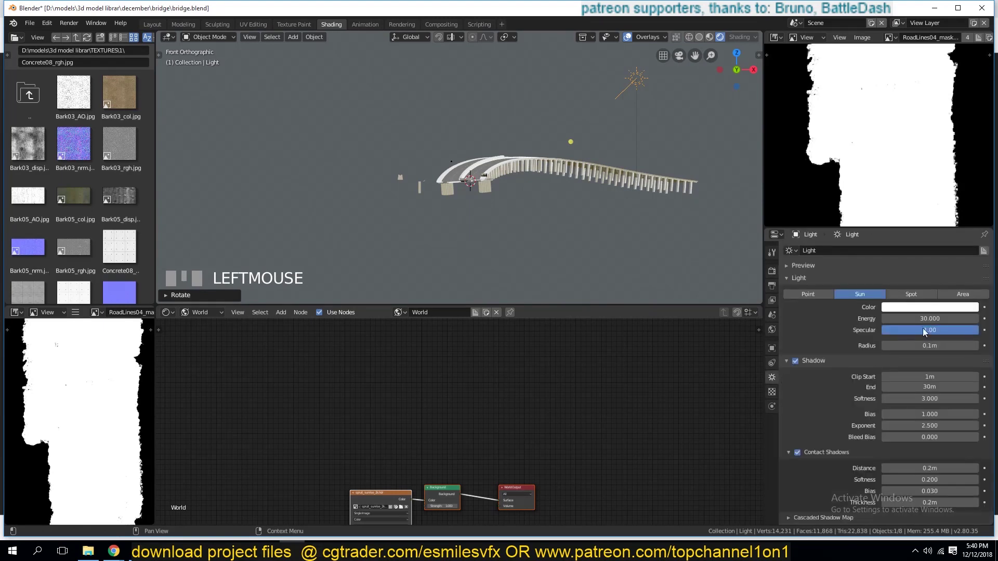
pyautogui.click(677, 256)
pyautogui.press('KP_0')
pyautogui.scroll(3)
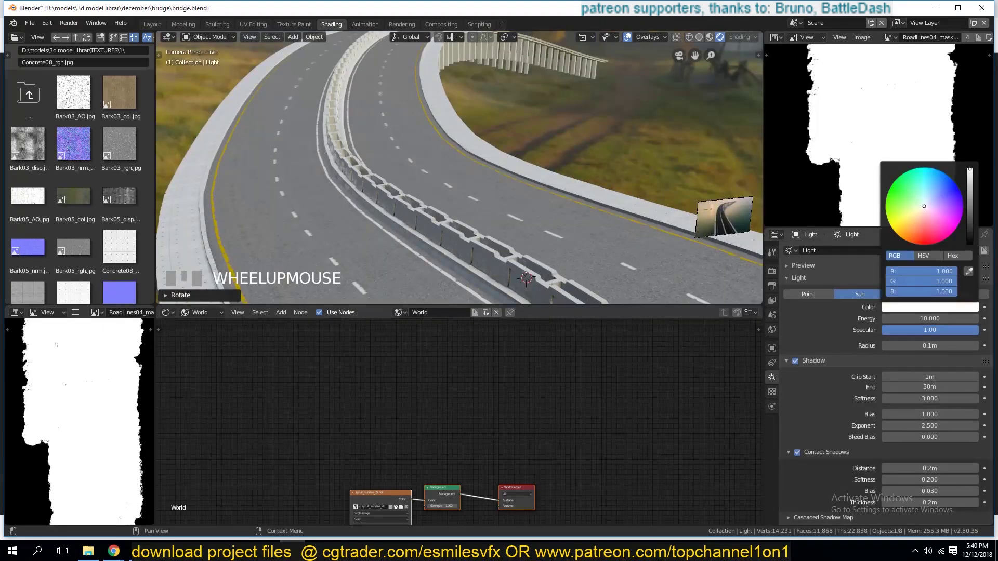
pyautogui.scroll(-3)
# - Light the world with an HDRI environment texture and turn on ambient occlusion
pyautogui.press('alt+a')
pyautogui.scroll(3)
pyautogui.scroll(3)
pyautogui.scroll(-3)
pyautogui.scroll(3)
pyautogui.scroll(-3)
pyautogui.scroll(-3)
pyautogui.scroll(-3)
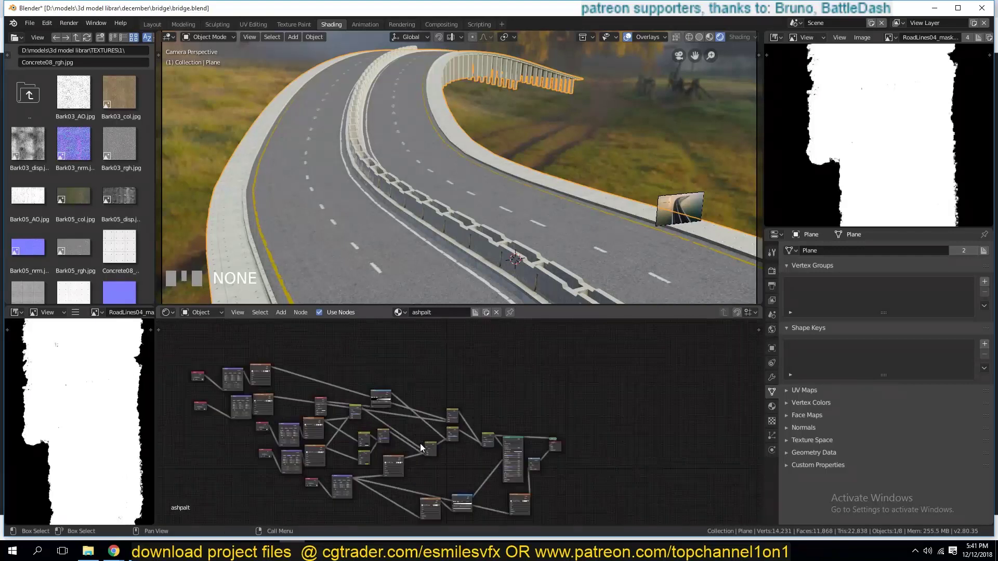
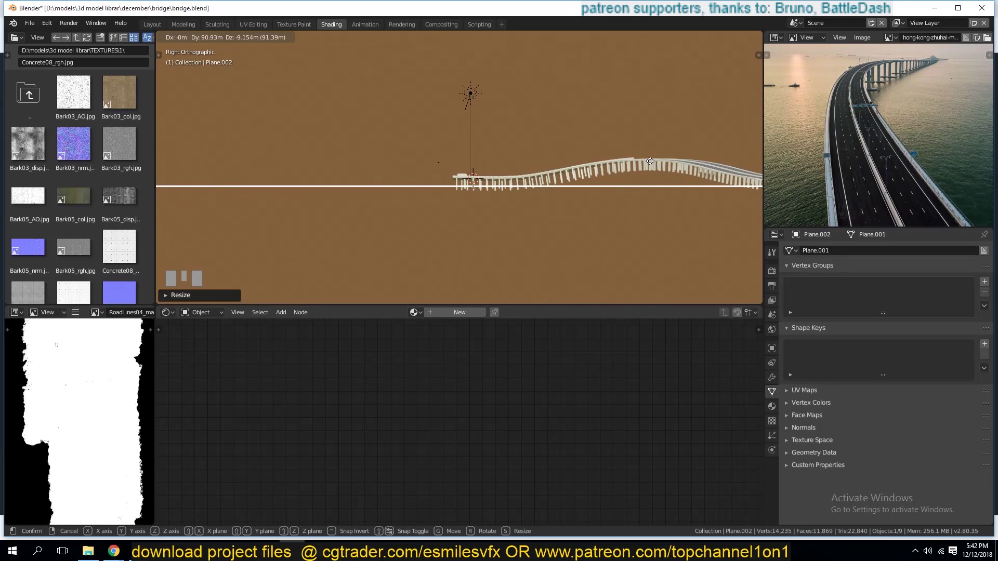
# - Check the bridge through the camera and orthographic views
pyautogui.press('KP_0')
pyautogui.scroll(3)
pyautogui.scroll(-3)
pyautogui.press('KP_1')
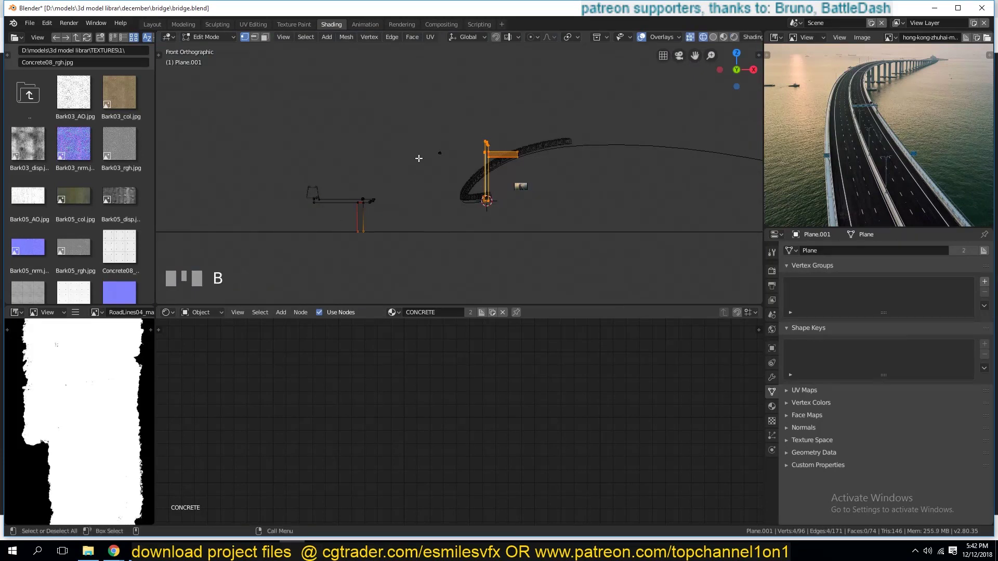
pyautogui.press('Tab')
pyautogui.press('KP_0')
pyautogui.scroll(3)
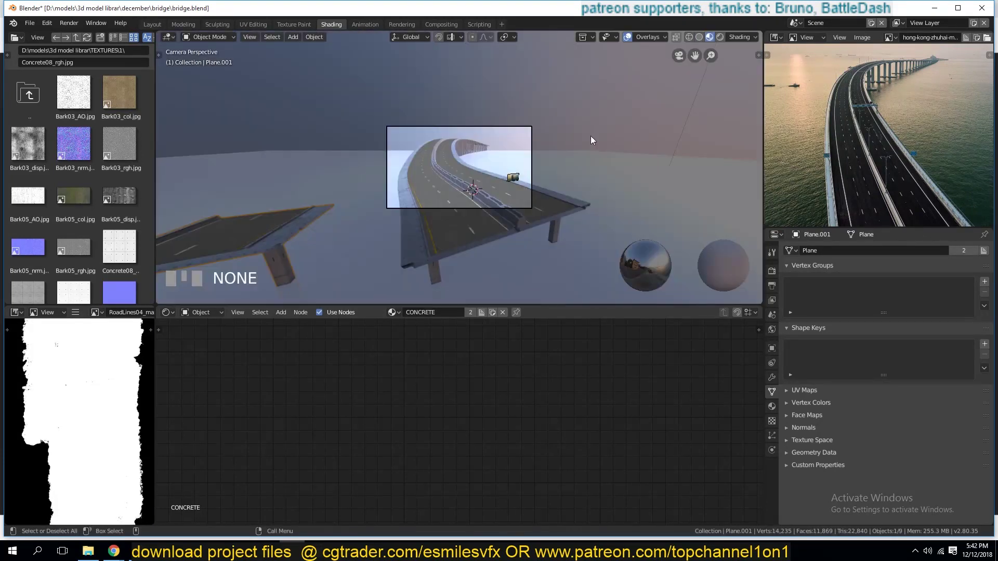
pyautogui.scroll(3)
pyautogui.scroll(-3)
pyautogui.press('KP_5')
# - Darken the road's mask curve with an RGB Curves node
pyautogui.click(119, 172)
pyautogui.press('a')
pyautogui.press('KP_Decimal')
pyautogui.scroll(3)
pyautogui.press('Tab')
pyautogui.press('Tab')
pyautogui.press('alt+a')
pyautogui.press('b')
pyautogui.press('Tab')
pyautogui.scroll(-3)
pyautogui.press('KP_0')
pyautogui.scroll(3)
pyautogui.scroll(-3)
pyautogui.press('`')
pyautogui.scroll(-3)
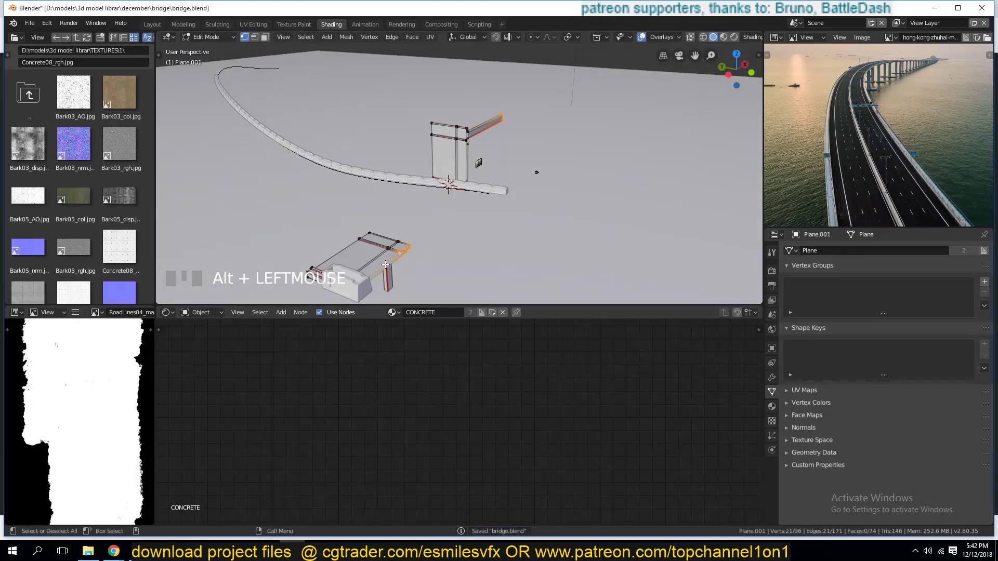
pyautogui.scroll(3)
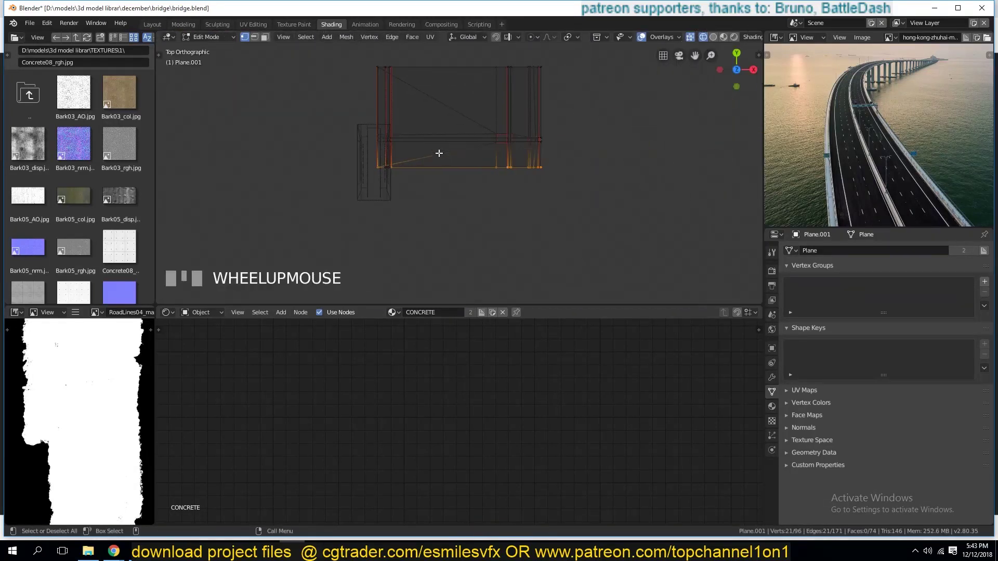
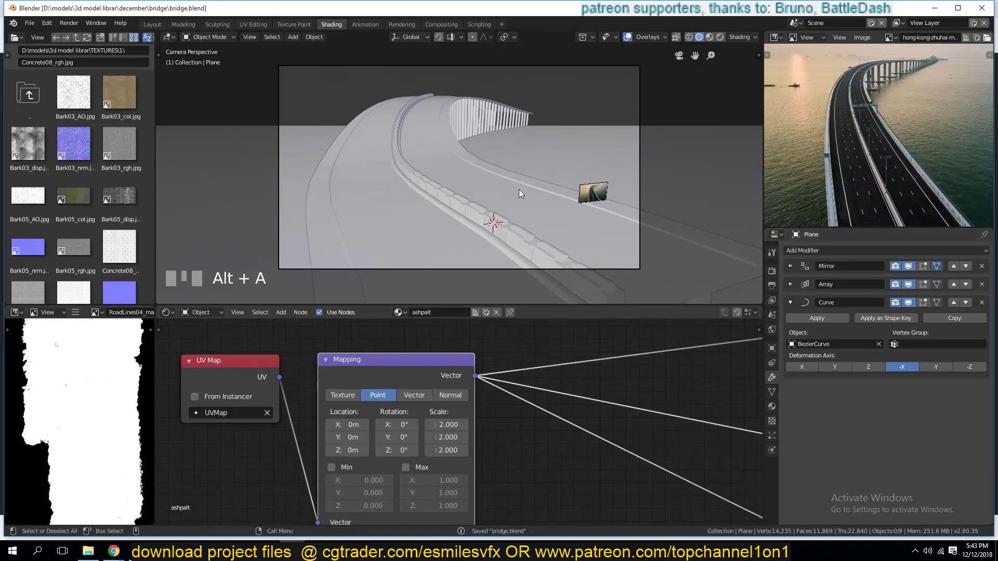
# - Adjust the viewport shading options and save the scene
pyautogui.click(715, 41)
pyautogui.click(720, 41)
pyautogui.click(714, 43)
pyautogui.scroll(-3)
pyautogui.press('`')
pyautogui.scroll(-3)
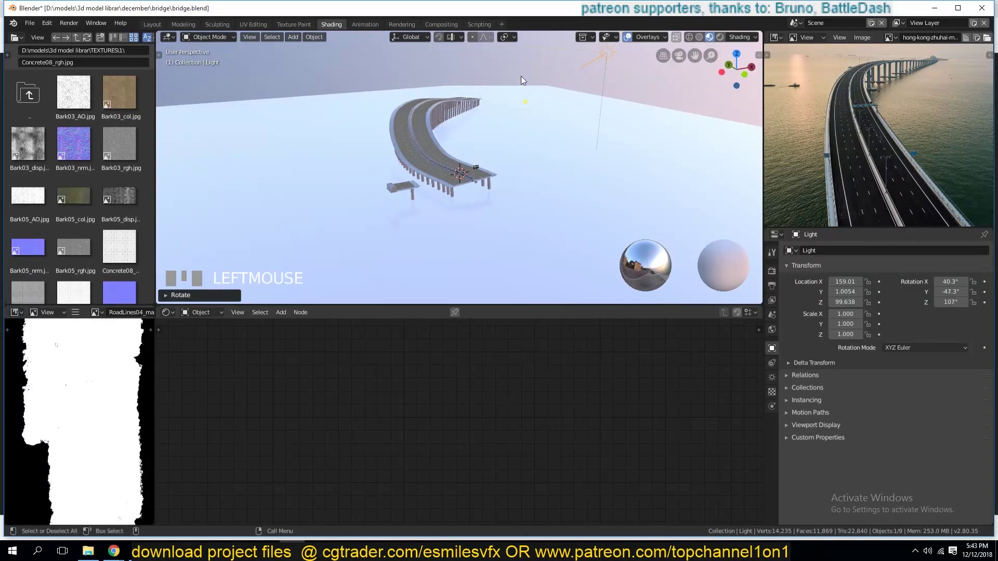
pyautogui.press('KP_0')
pyautogui.scroll(3)
pyautogui.press('alt+a')
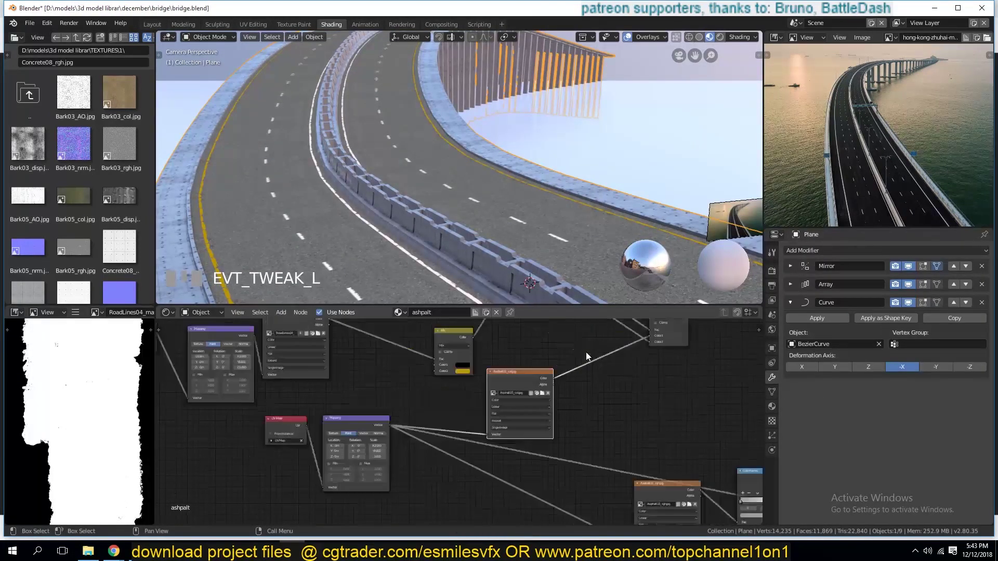
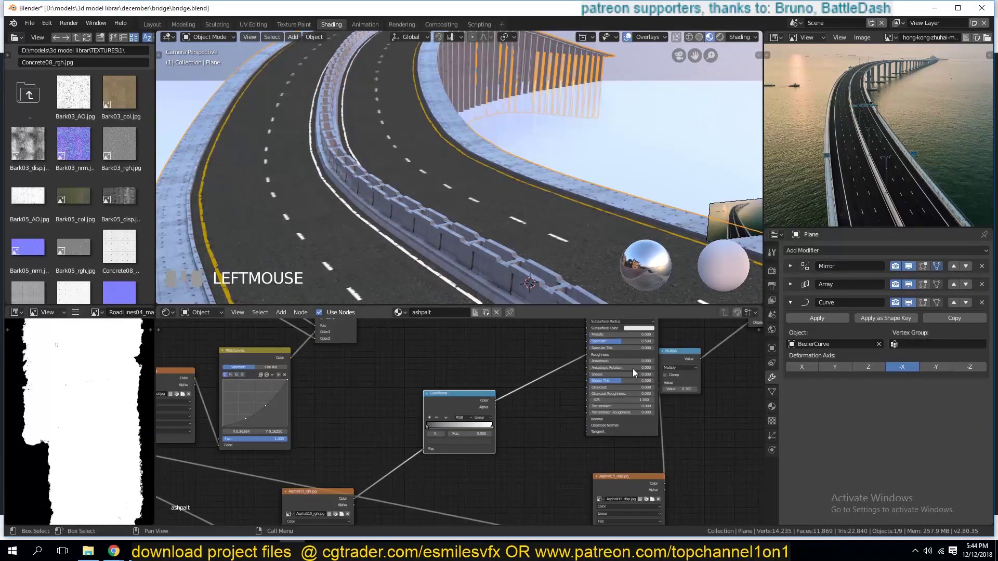
# - Add a point light and start moving it over the road
pyautogui.click(682, 361)
pyautogui.scroll(3)
pyautogui.scroll(-3)
pyautogui.press('alt+a')
pyautogui.scroll(3)
pyautogui.scroll(-3)
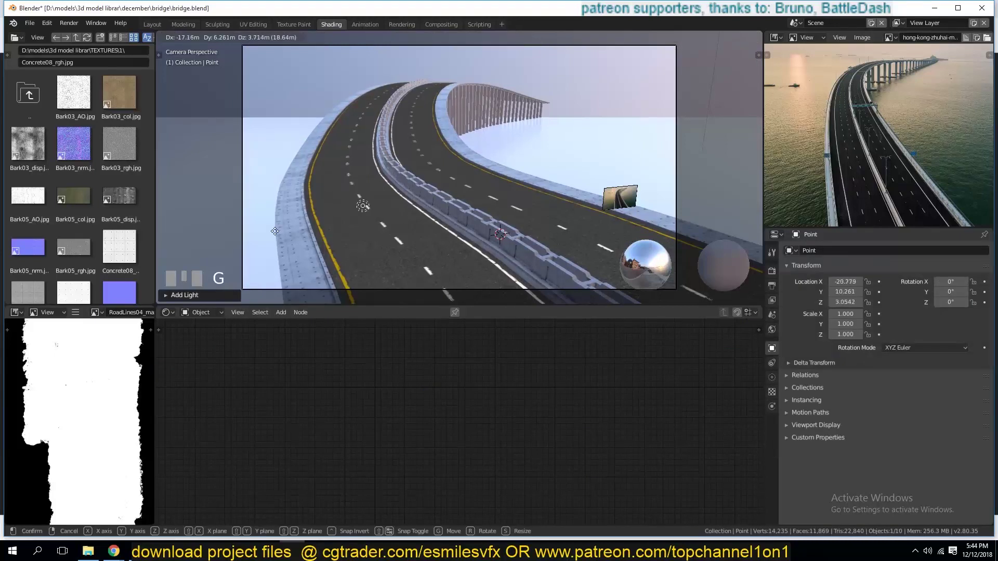
# - Place the point light beside the road barrier and set its energy to 100
pyautogui.click(707, 75)
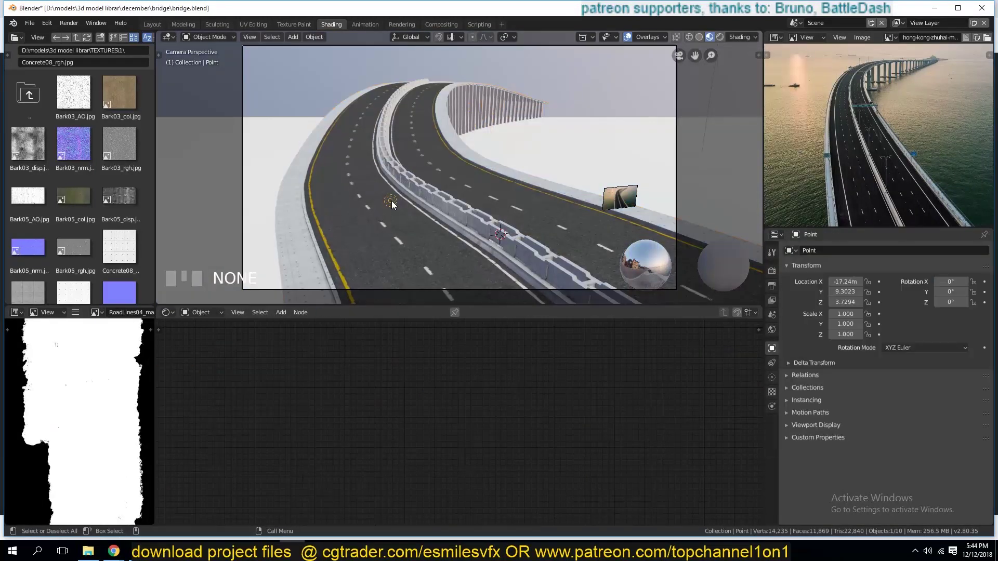
pyautogui.press('g')
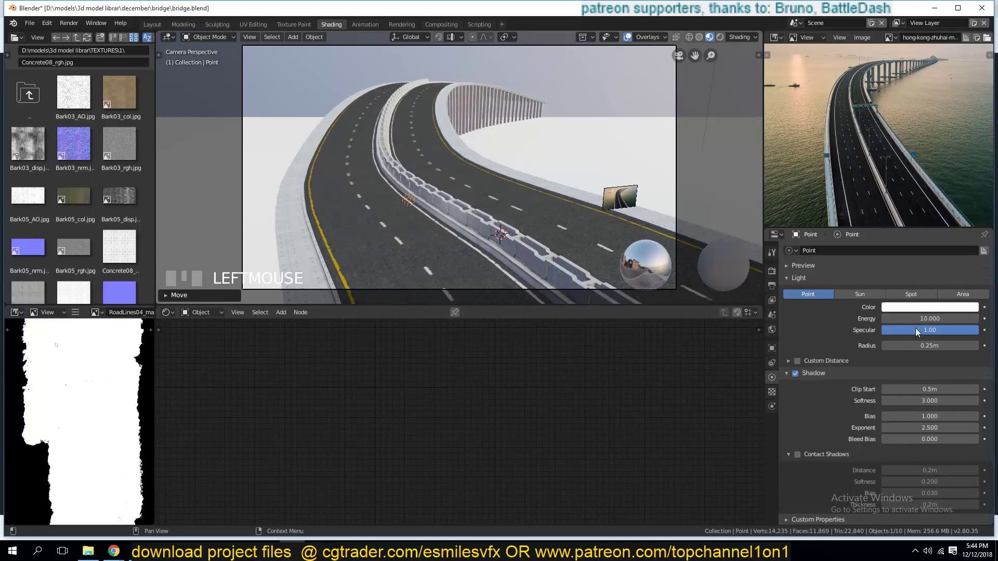
pyautogui.press('KP_0')
pyautogui.click(866, 340)
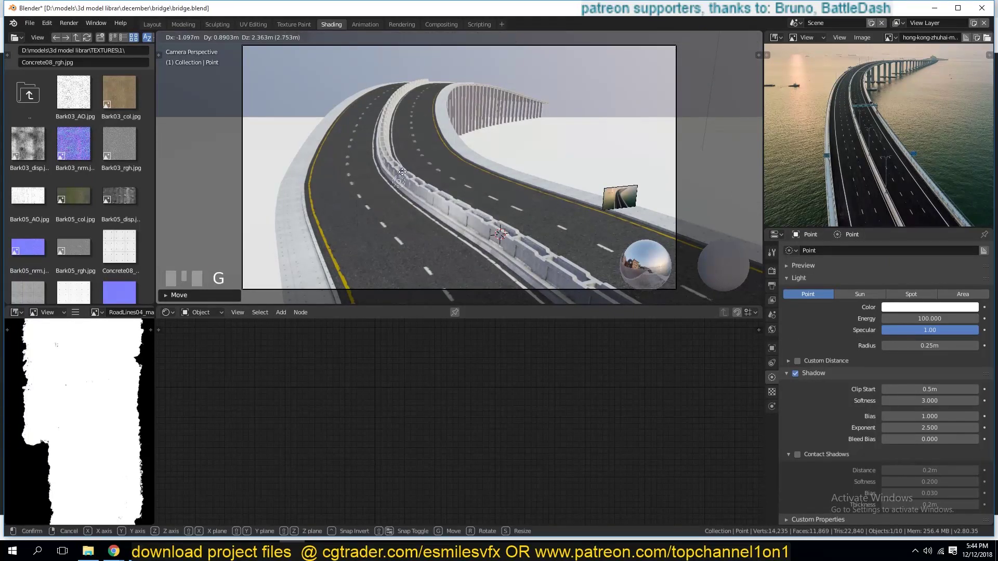
pyautogui.scroll(3)
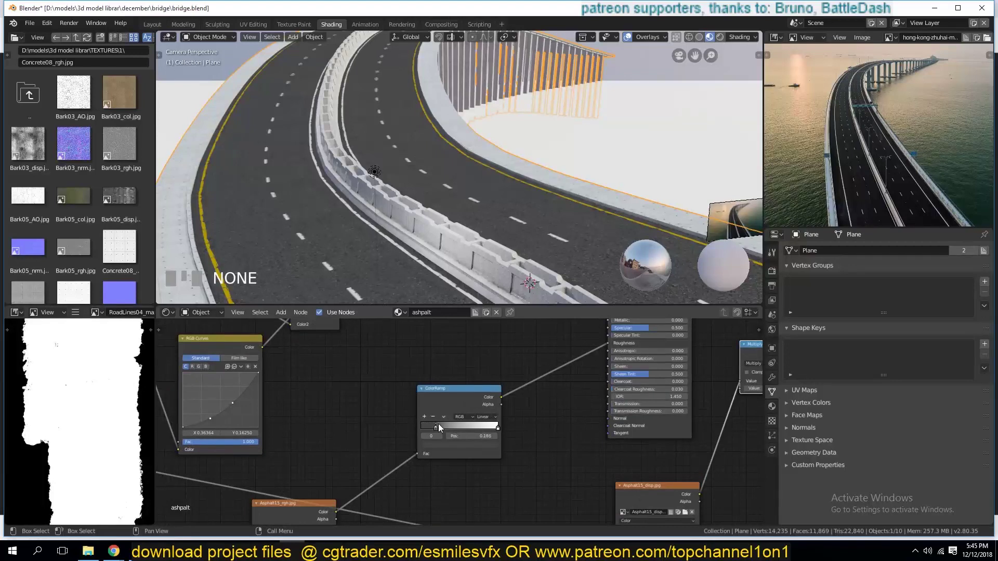
# - Preview the camera view in rendered shading with nothing selected
pyautogui.click(458, 403)
pyautogui.moveTo(457, 432); pyautogui.dragTo(670, 442)
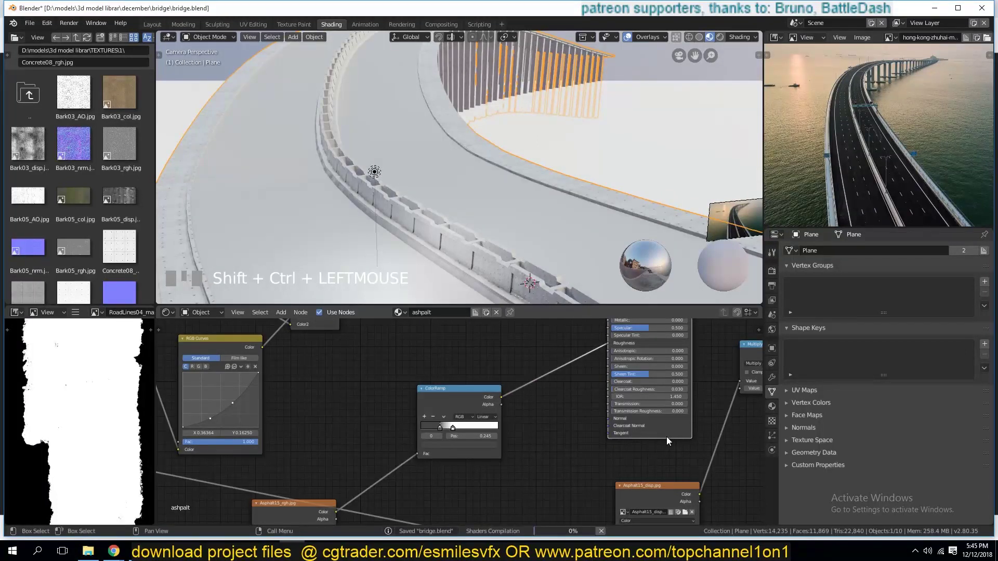
pyautogui.scroll(-3)
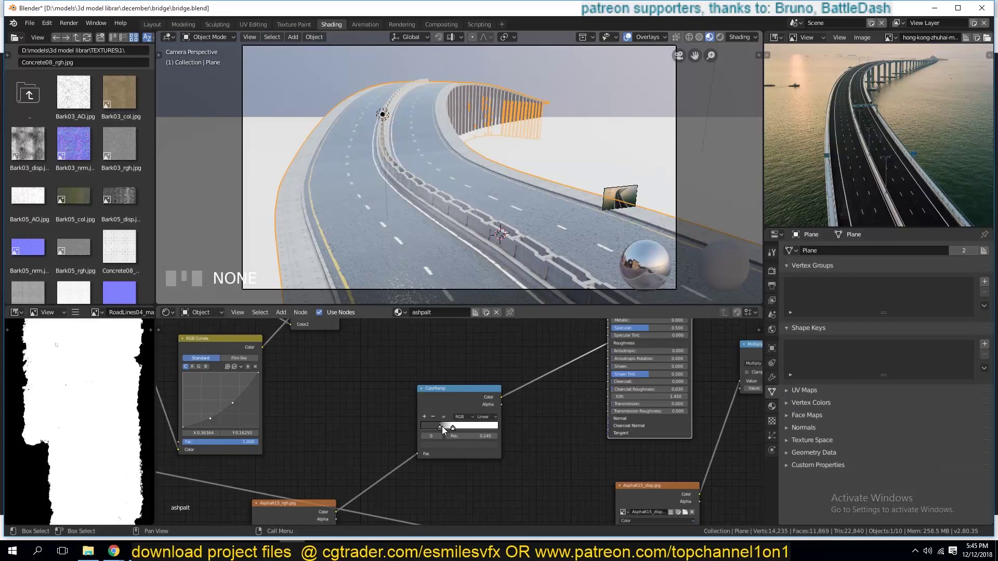
pyautogui.click(453, 443)
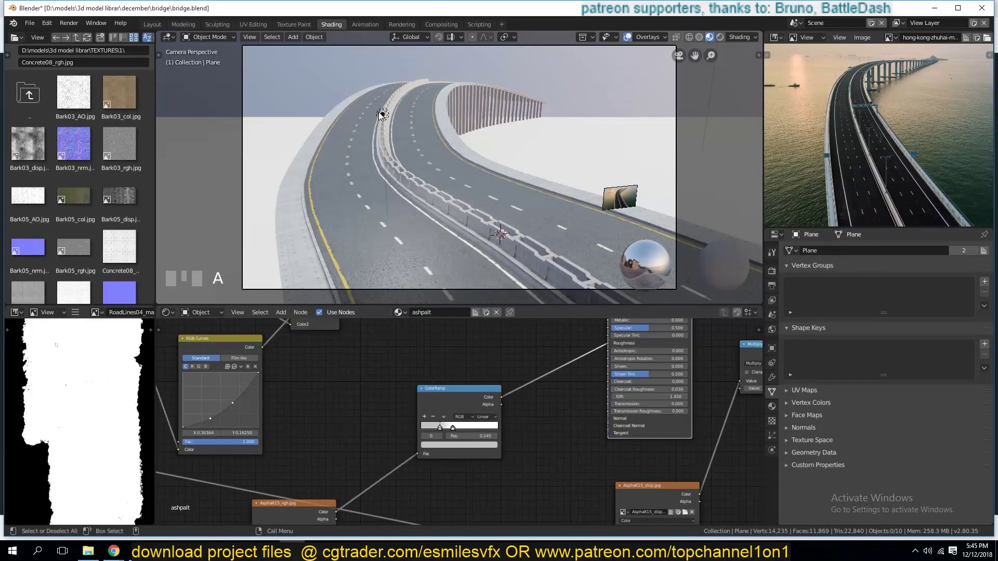
# - Save the scene and bring up the road's CONCRETE material settings
pyautogui.click(385, 118)
pyautogui.click(380, 119)
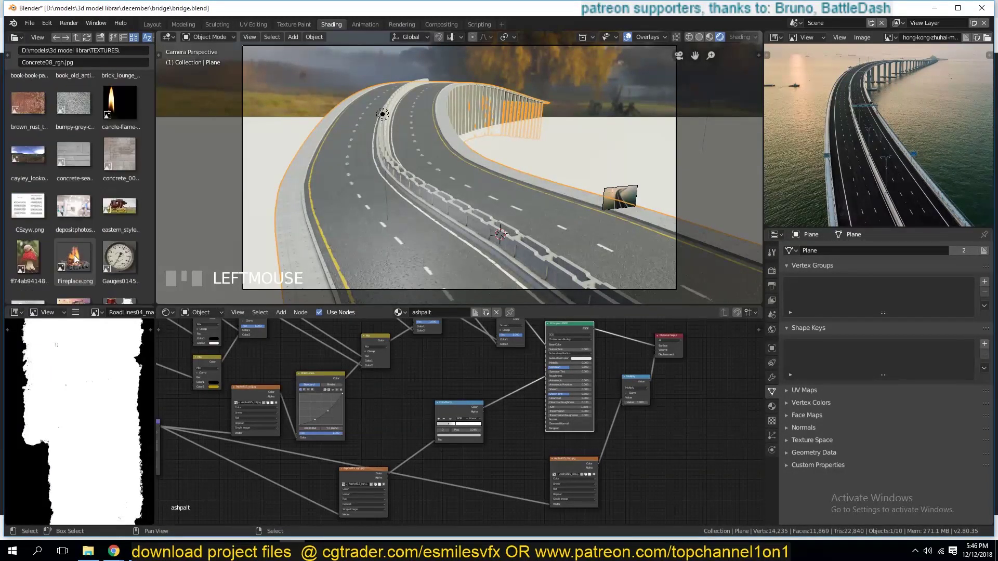
pyautogui.scroll(3)
pyautogui.scroll(-3)
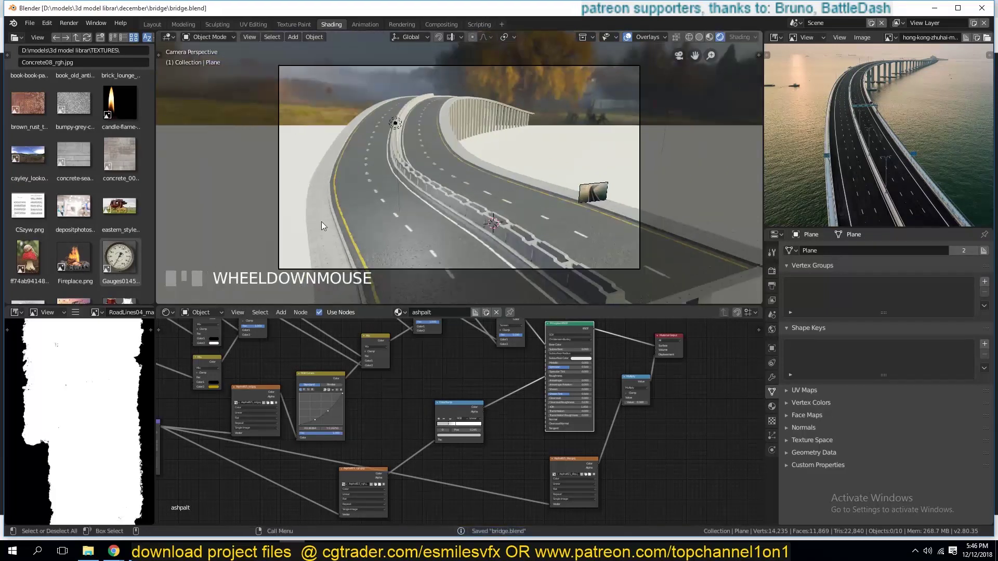
# - Insert an RGB Curves node before the concrete's Base Color and reshape its curve
pyautogui.click(822, 258)
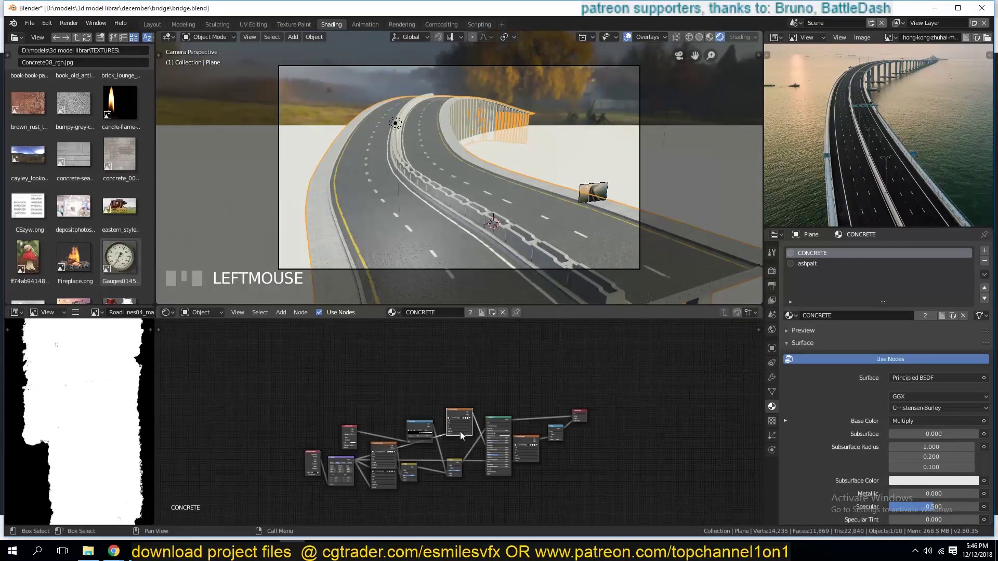
pyautogui.click(306, 435)
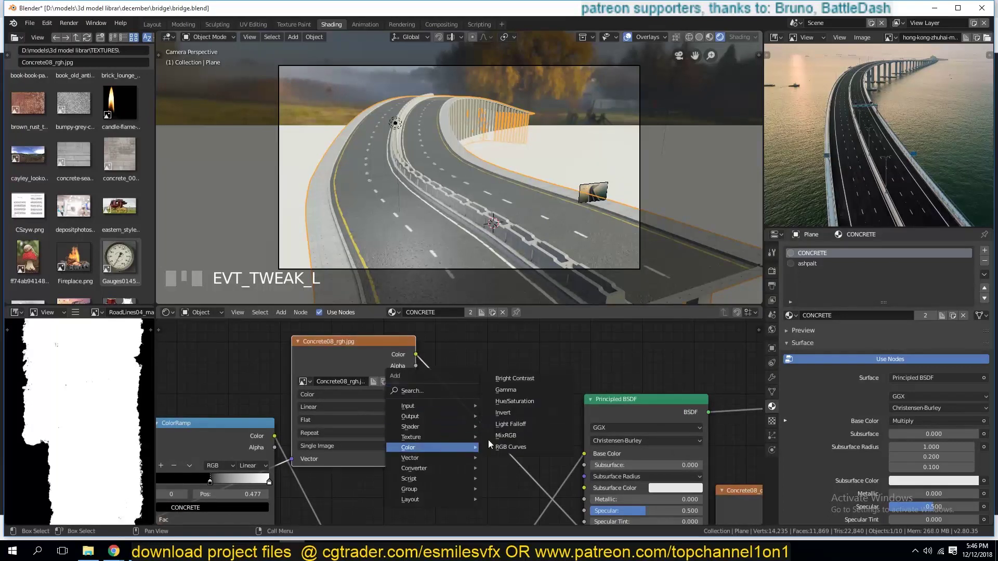
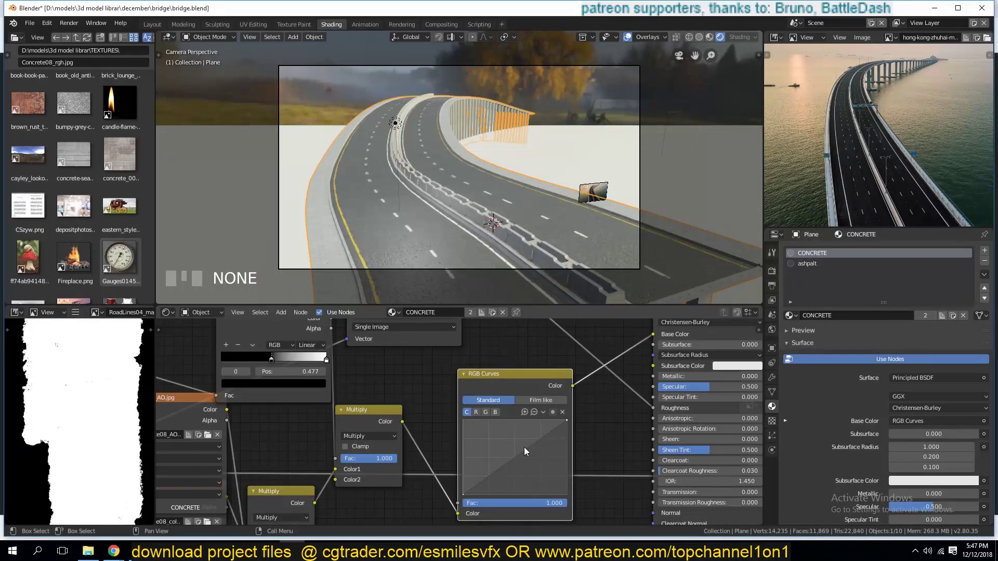
pyautogui.moveTo(534, 473); pyautogui.dragTo(672, 386)
pyautogui.scroll(3)
pyautogui.scroll(-3)
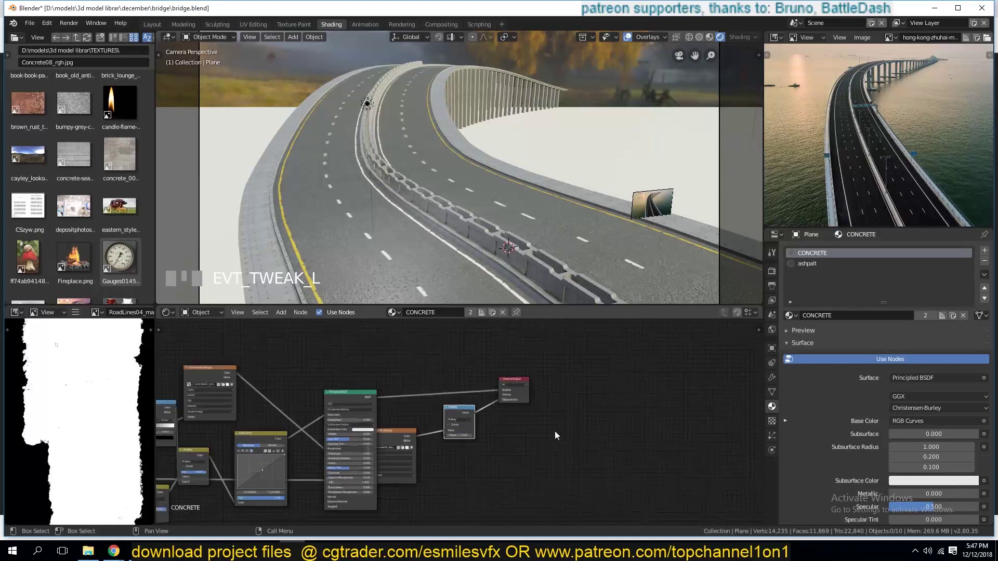
# - Review the toned concrete in the viewport and add another concrete piece, Cube.002
pyautogui.click(577, 456)
pyautogui.scroll(-3)
pyautogui.scroll(3)
pyautogui.scroll(-3)
pyautogui.press('`')
pyautogui.scroll(3)
pyautogui.press('`')
pyautogui.press('KP_0')
pyautogui.press('KP_Decimal')
pyautogui.scroll(3)
pyautogui.scroll(-3)
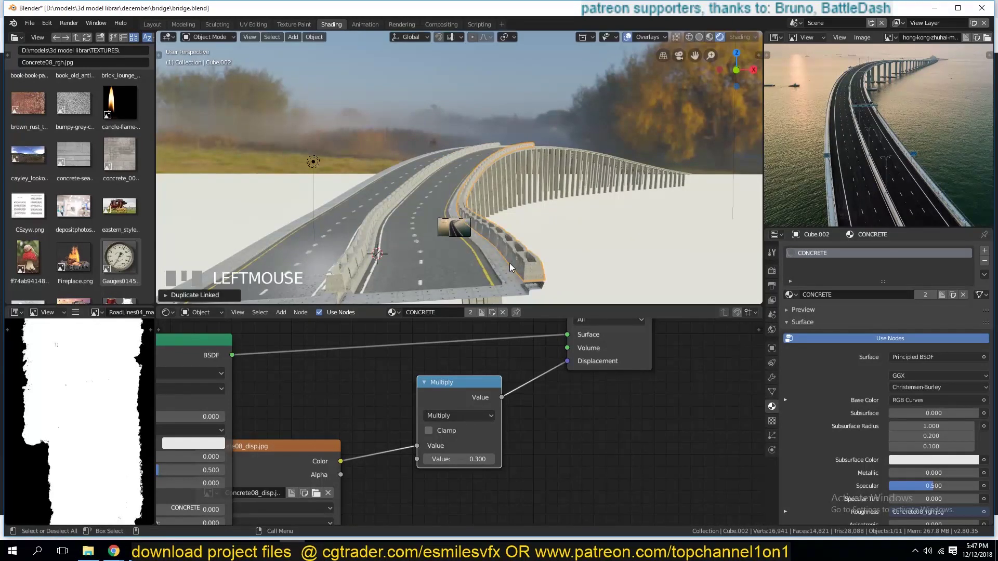
# - Duplicate the support pillar along its local X axis further under the bridge and save
pyautogui.press('KP_0')
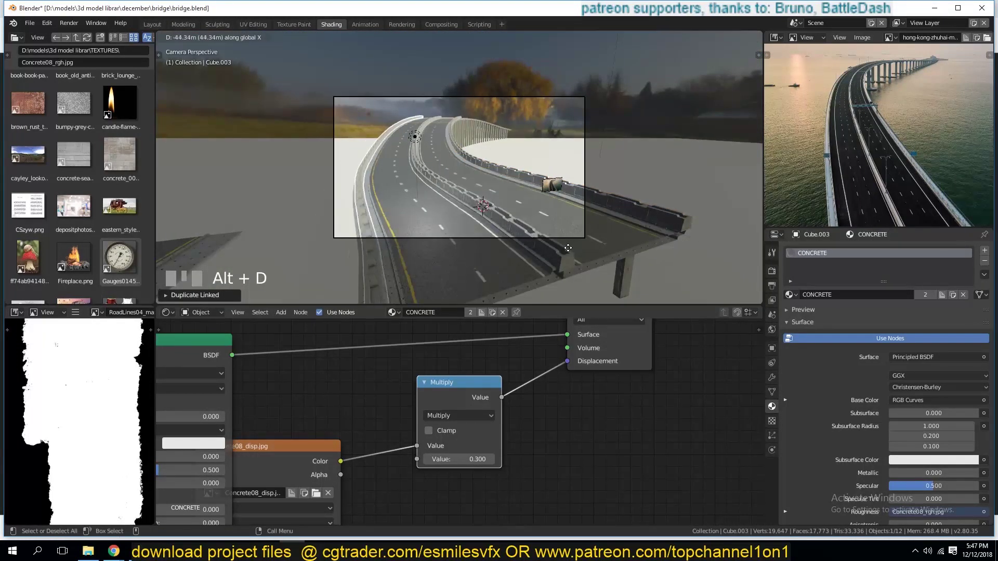
pyautogui.click(572, 252)
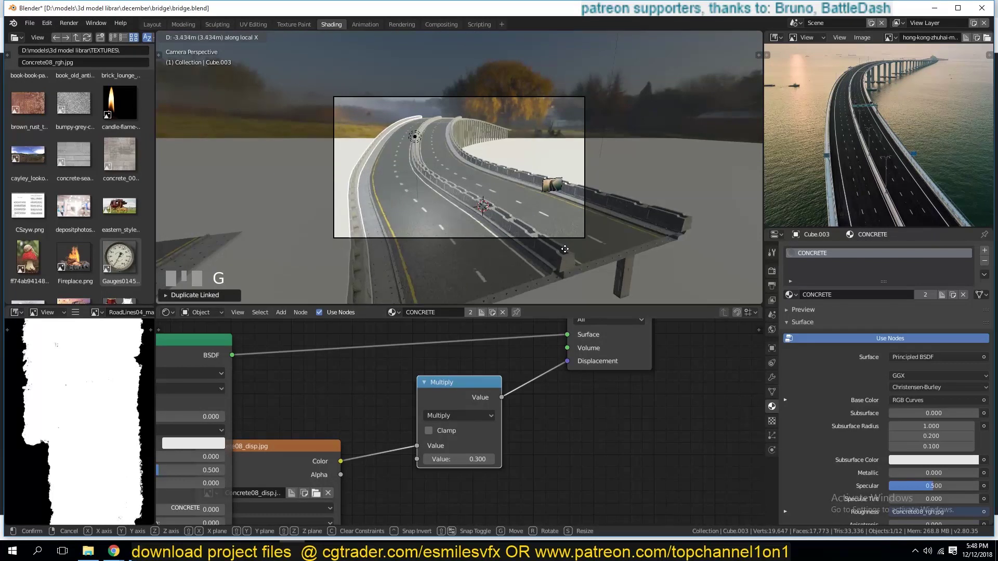
pyautogui.press('alt+a')
pyautogui.scroll(3)
pyautogui.scroll(3)
pyautogui.click(703, 40)
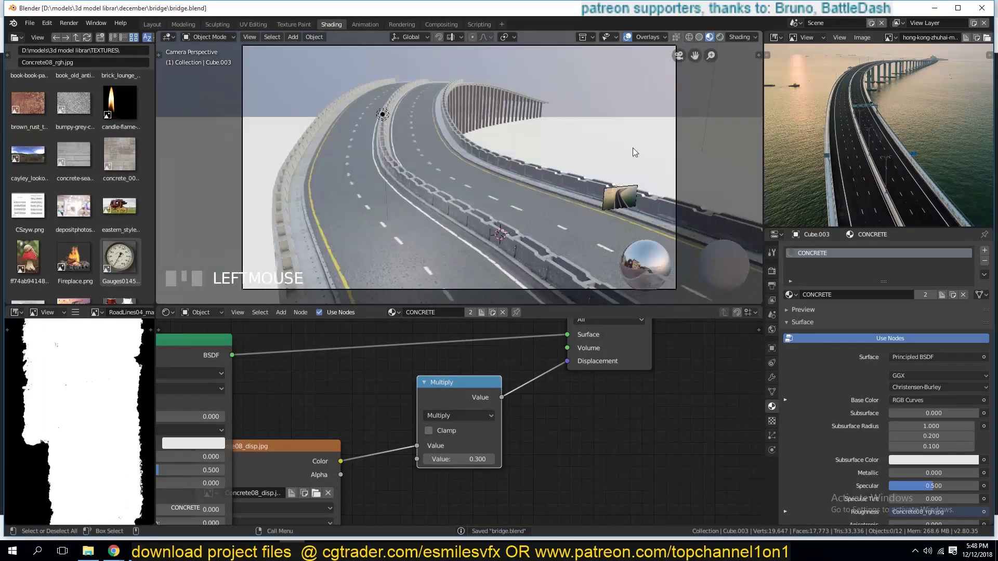
pyautogui.scroll(3)
pyautogui.scroll(-3)
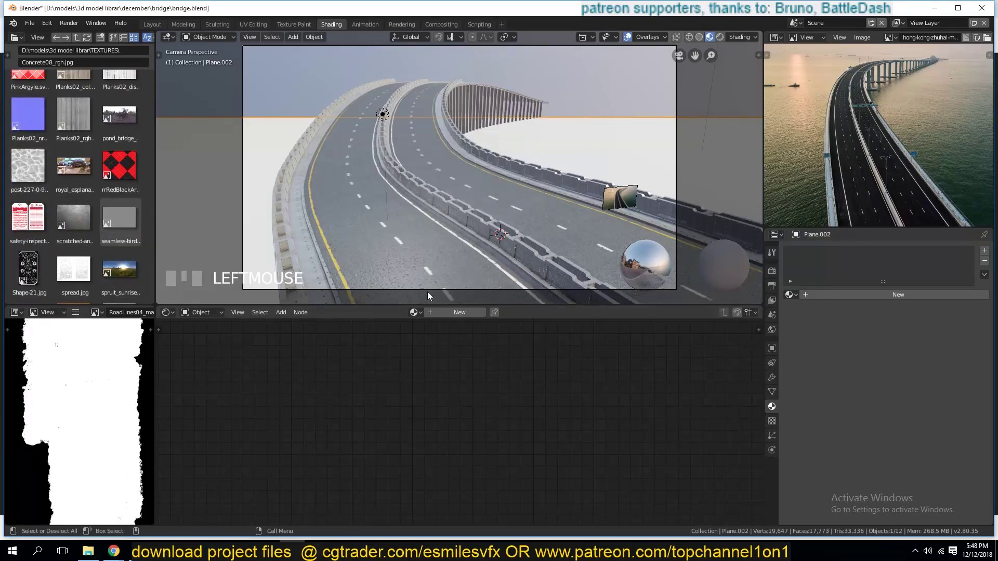
# - Select the large water plane and isolate it in local view
pyautogui.moveTo(474, 328); pyautogui.dragTo(755, 369)
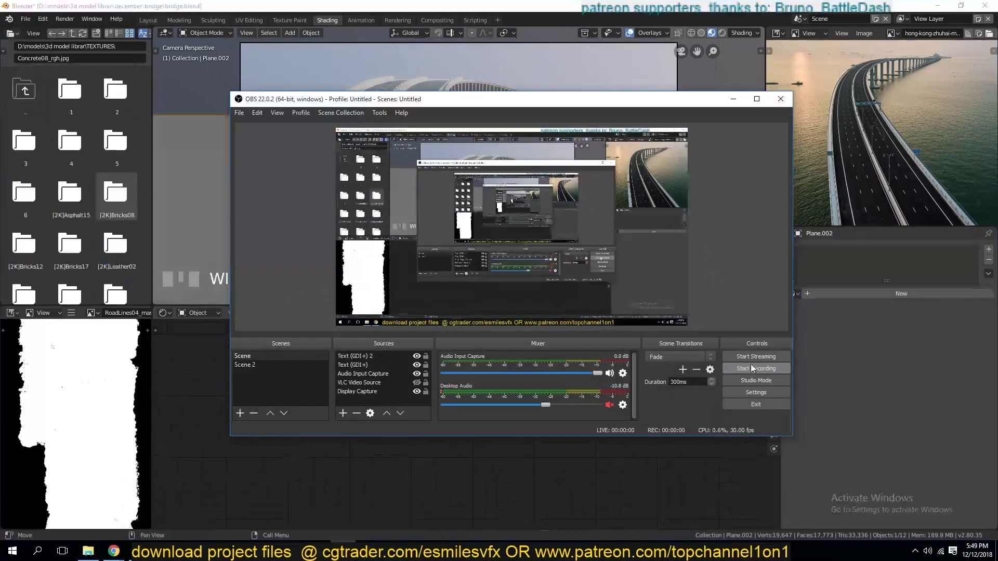
pyautogui.click(596, 91)
pyautogui.click(567, 141)
pyautogui.press('KP_Divide')
pyautogui.press('KP_0')
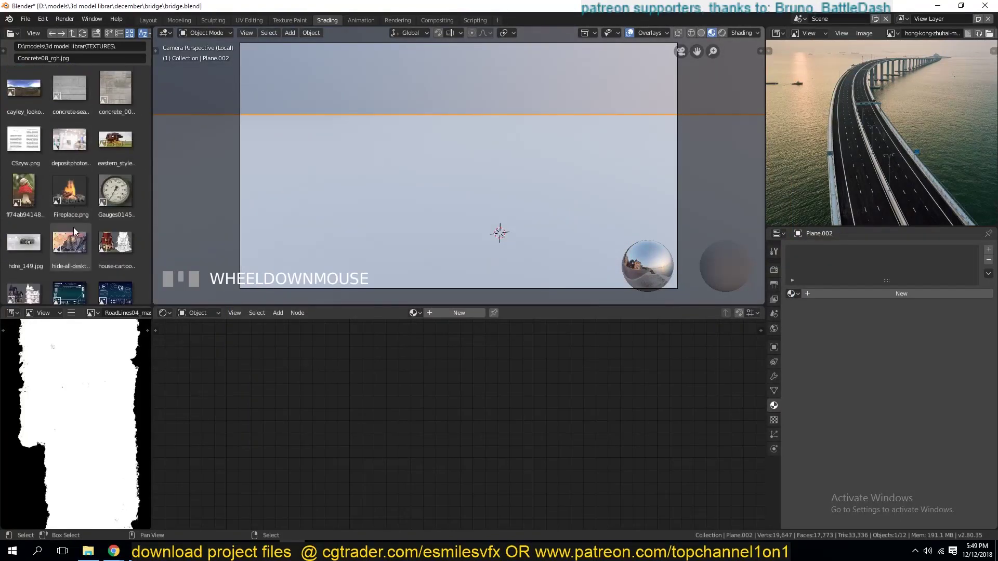
# - Create a new material for Plane.002 and lay out its first nodes
pyautogui.click(36, 155)
pyautogui.click(440, 320)
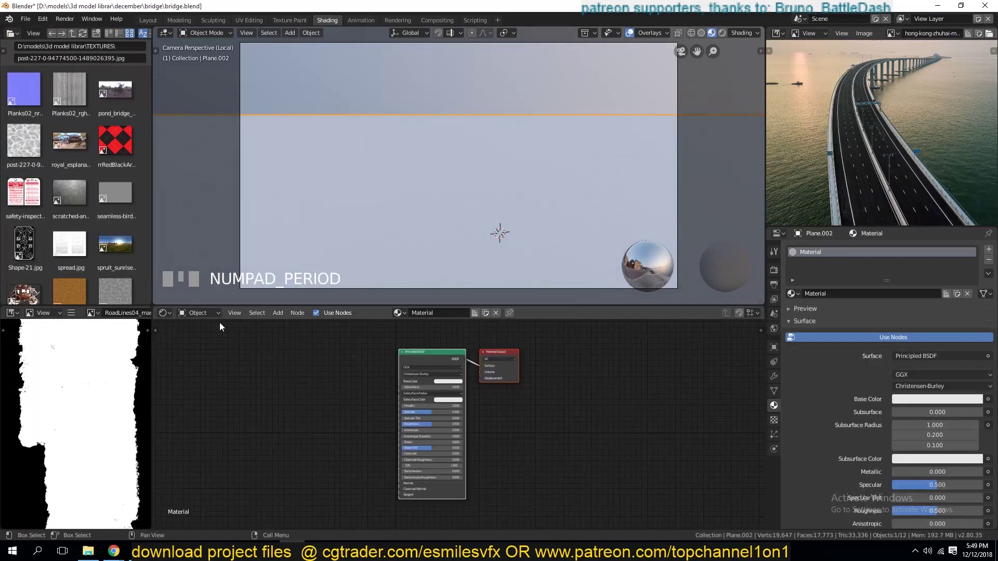
pyautogui.moveTo(47, 159); pyautogui.dragTo(222, 397)
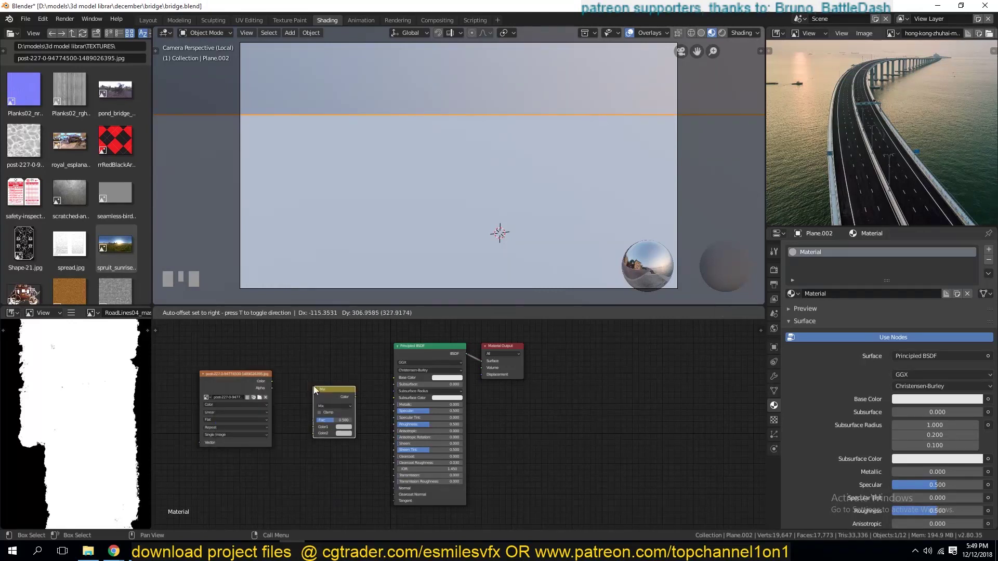
pyautogui.moveTo(229, 394); pyautogui.dragTo(321, 396)
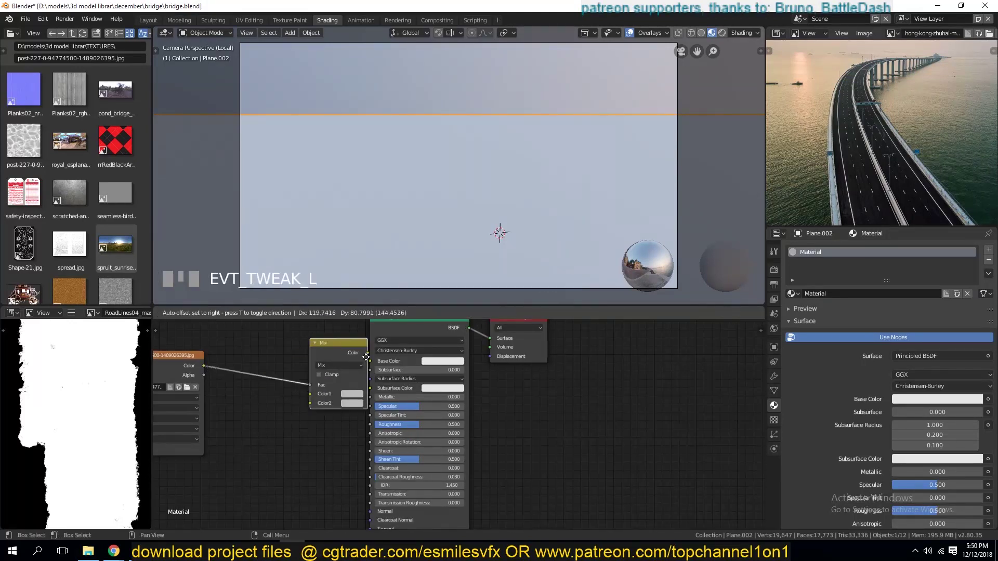
pyautogui.moveTo(325, 377); pyautogui.dragTo(315, 419)
pyautogui.click(316, 419)
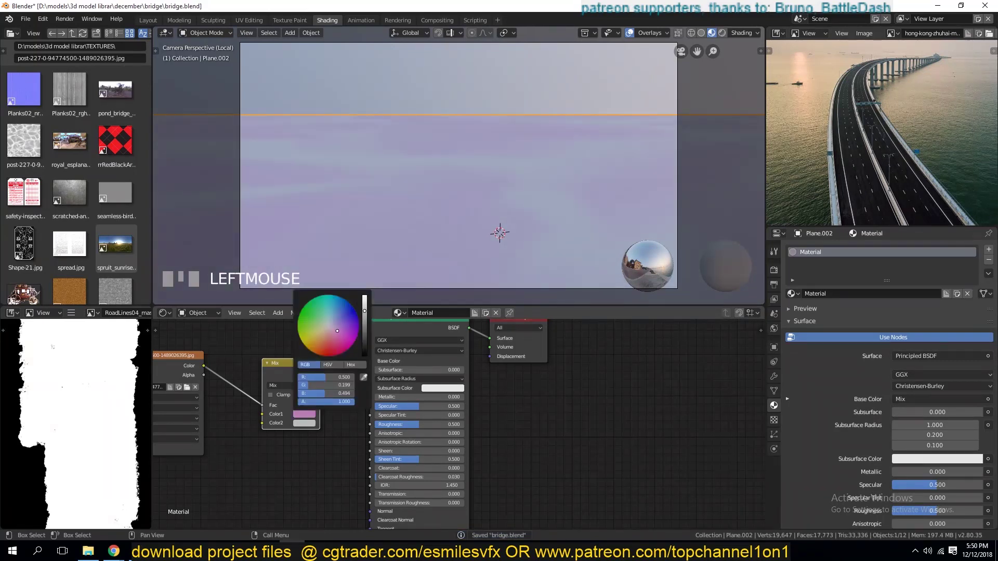
pyautogui.click(311, 429)
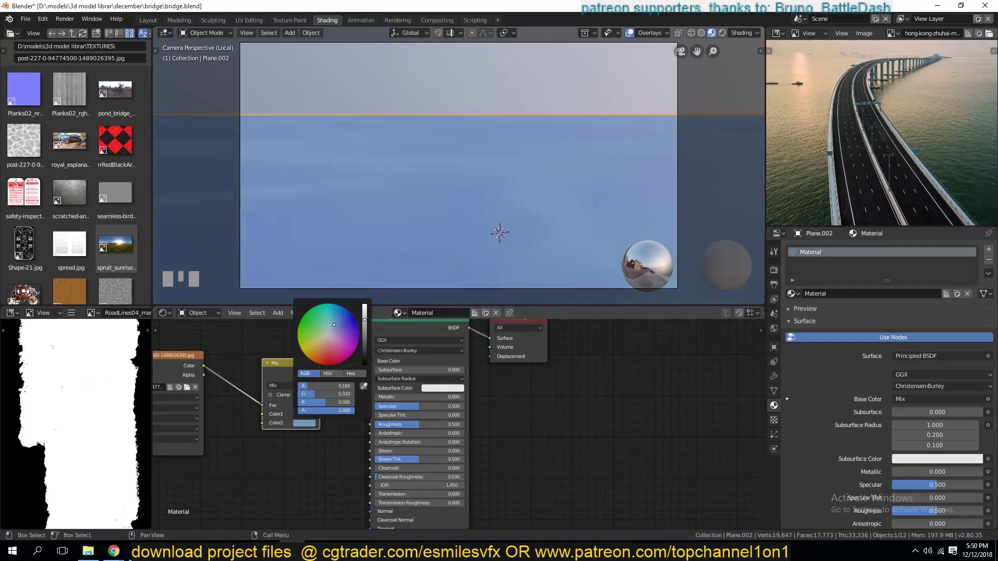
# - Rearrange the water nodes, save, and preview the Mix node's output directly on the plane
pyautogui.moveTo(314, 466); pyautogui.dragTo(354, 389)
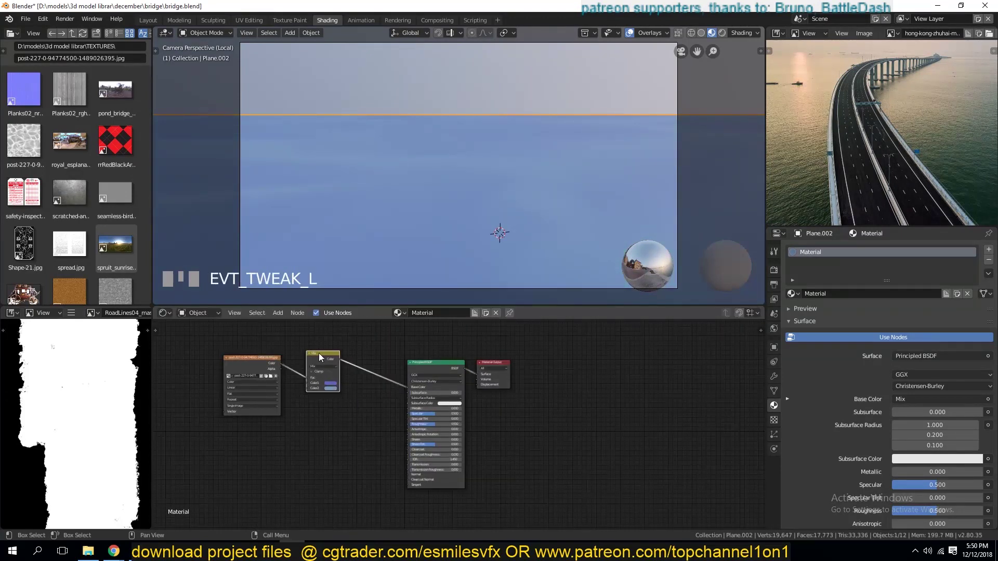
pyautogui.click(274, 362)
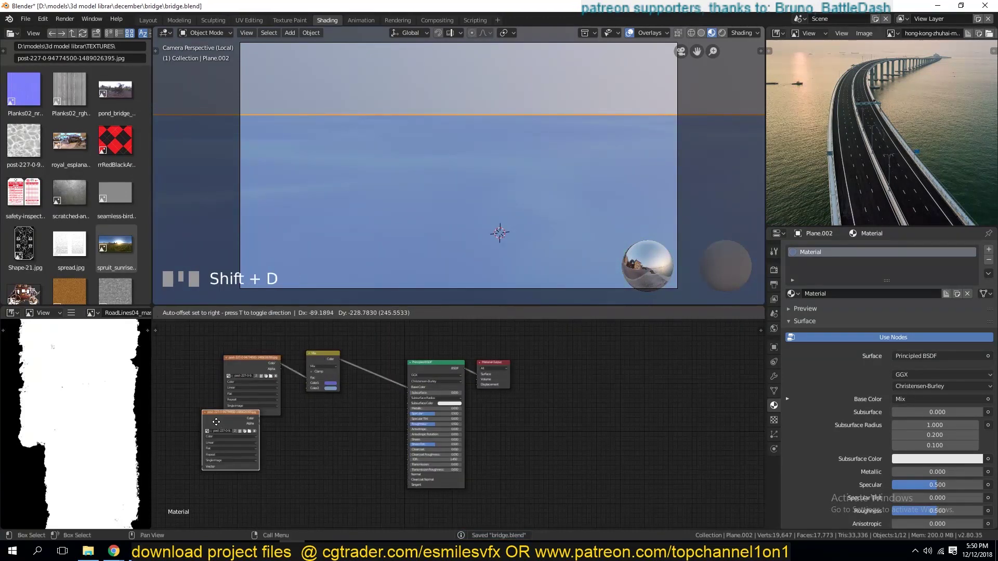
pyautogui.click(248, 366)
pyautogui.click(311, 358)
pyautogui.press('shift+d')
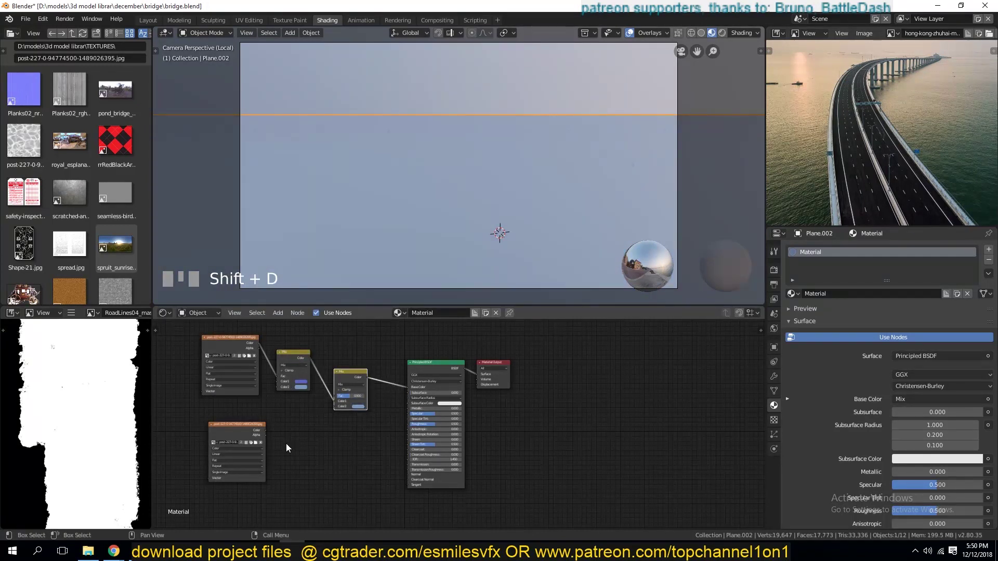
pyautogui.moveTo(250, 431); pyautogui.dragTo(316, 368)
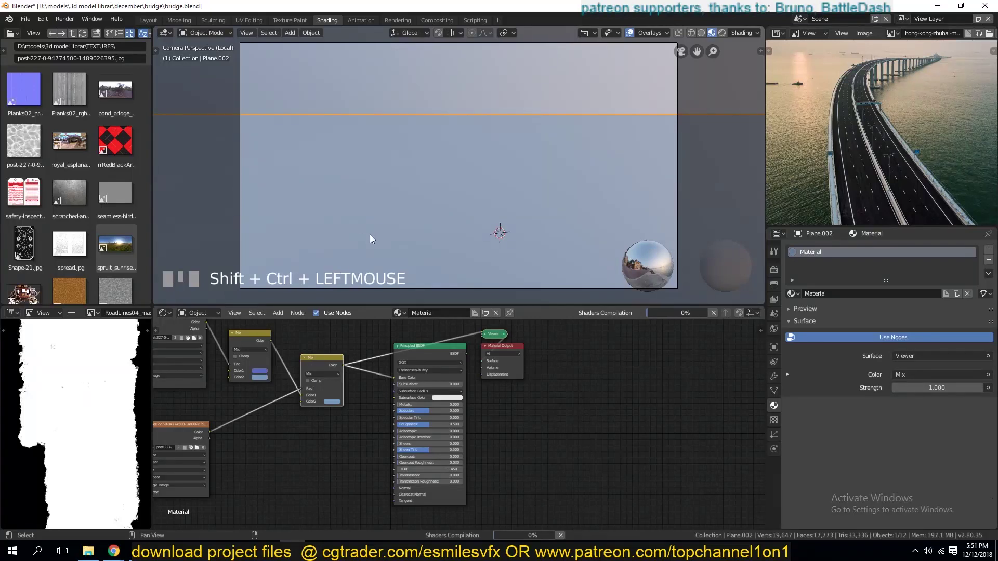
# - Save as bridge1.blend, view the plane from above and preview the Multiply node on the water
pyautogui.press('shift+`')
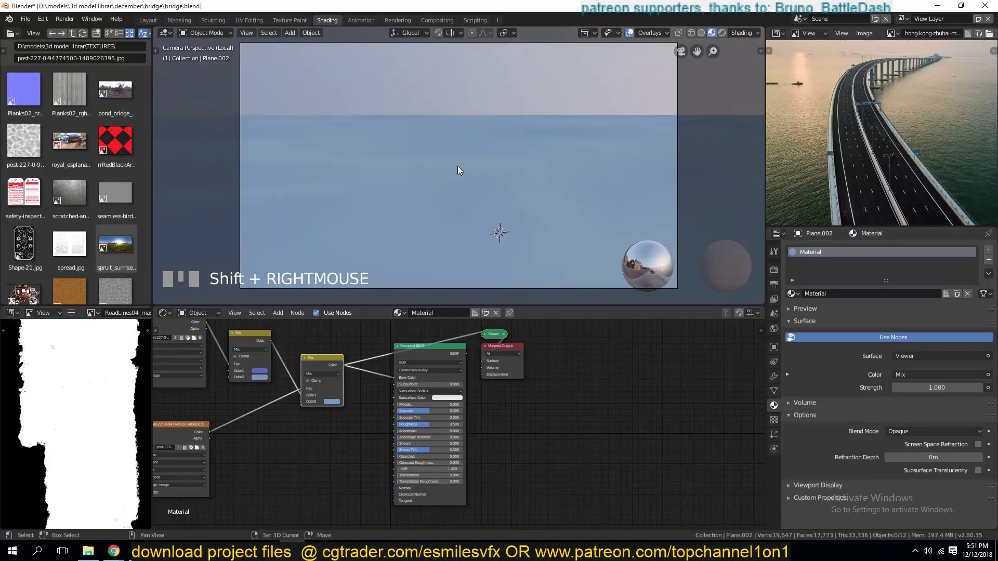
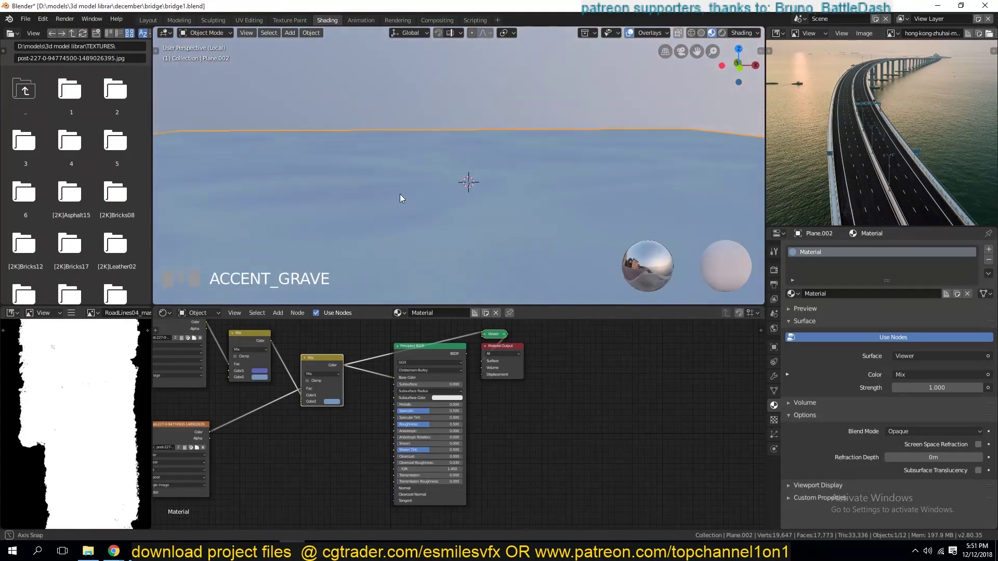
pyautogui.scroll(-3)
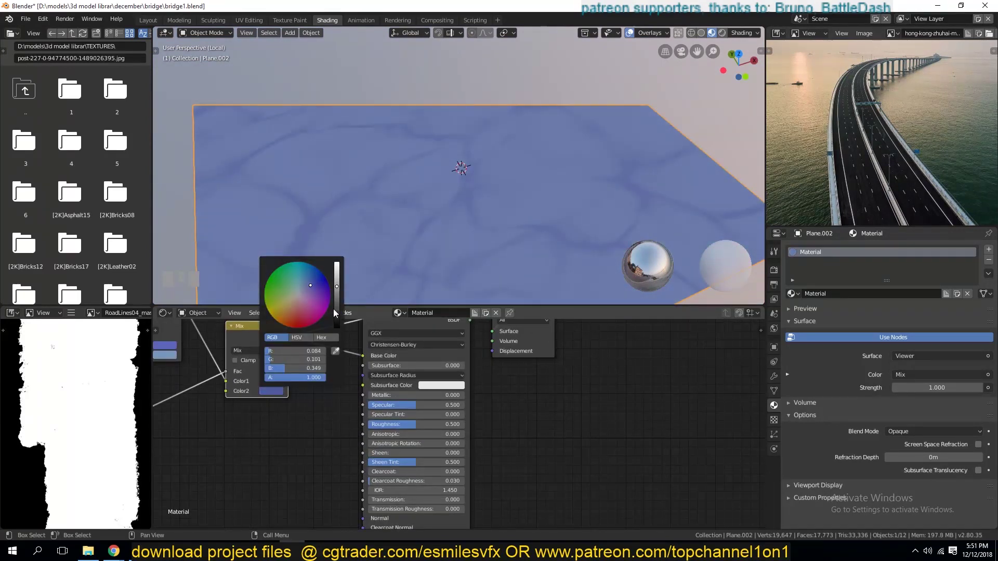
pyautogui.moveTo(228, 375); pyautogui.dragTo(272, 321)
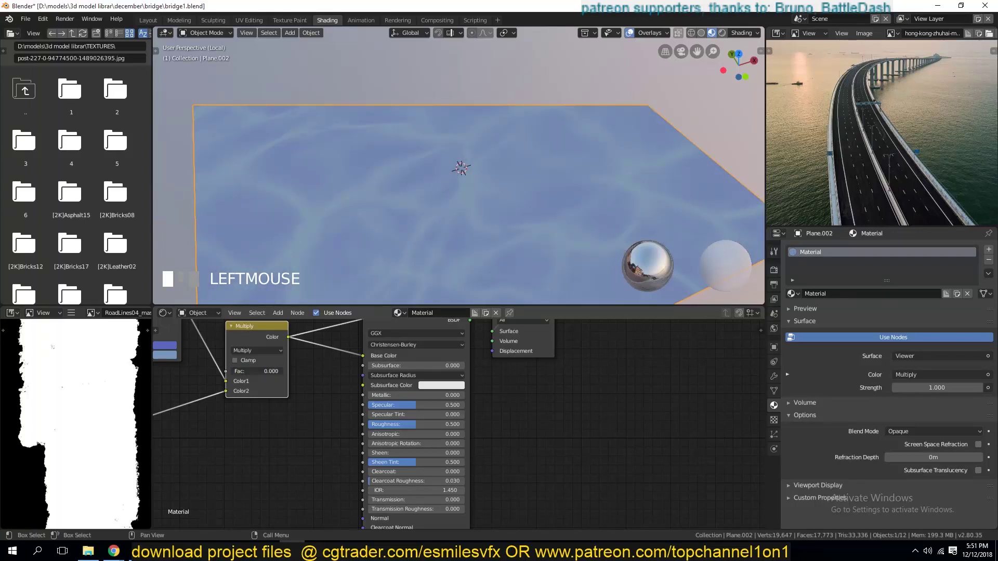
pyautogui.click(271, 429)
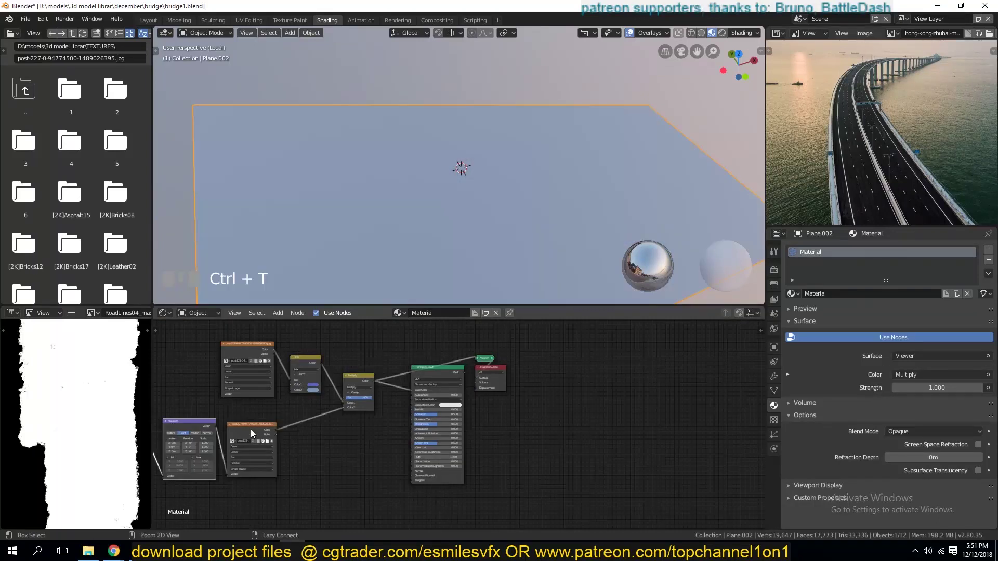
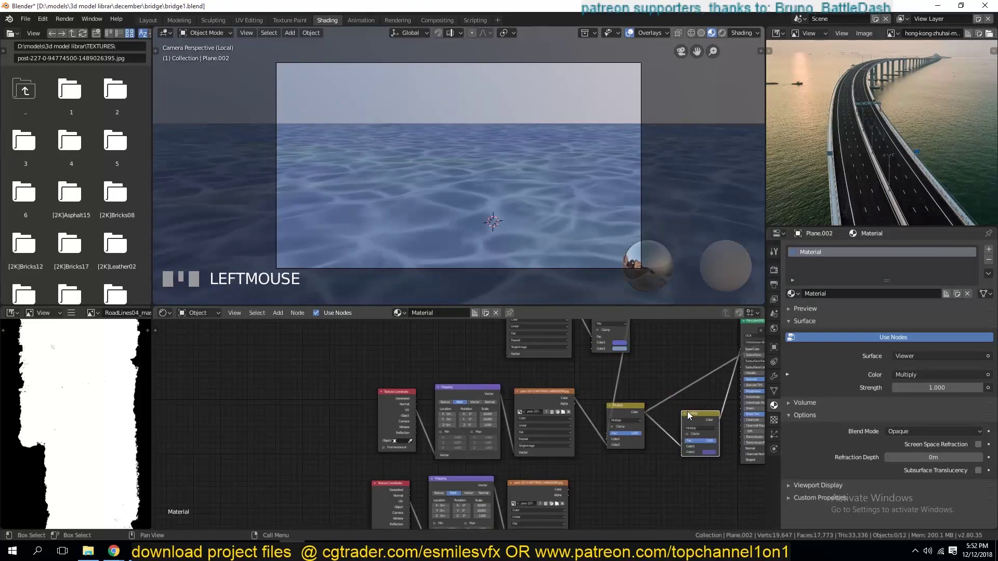
# - Save the file and wire the mixed water textures into the Principled BSDF shader
pyautogui.click(727, 462)
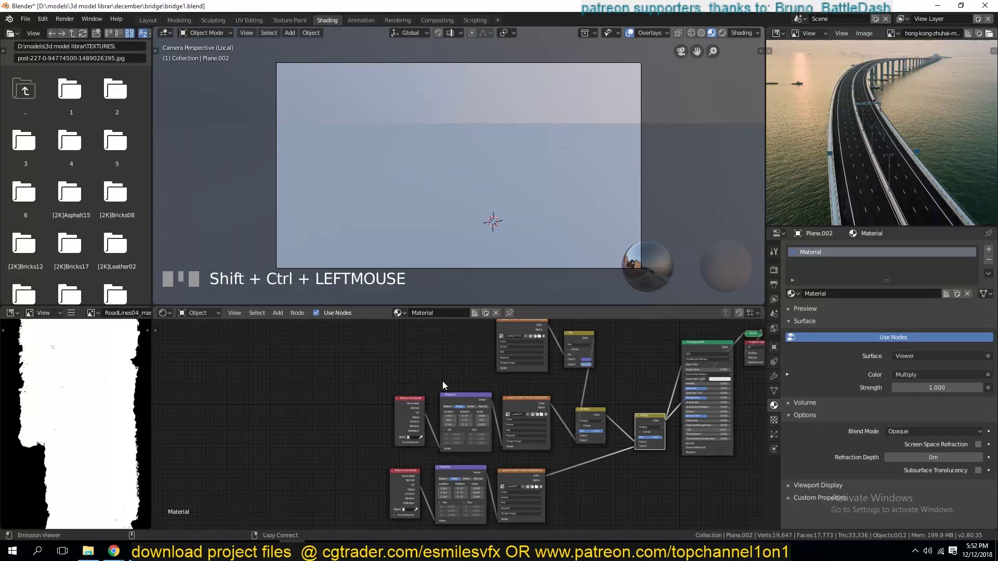
pyautogui.press('ctrl+s')
pyautogui.click(514, 480)
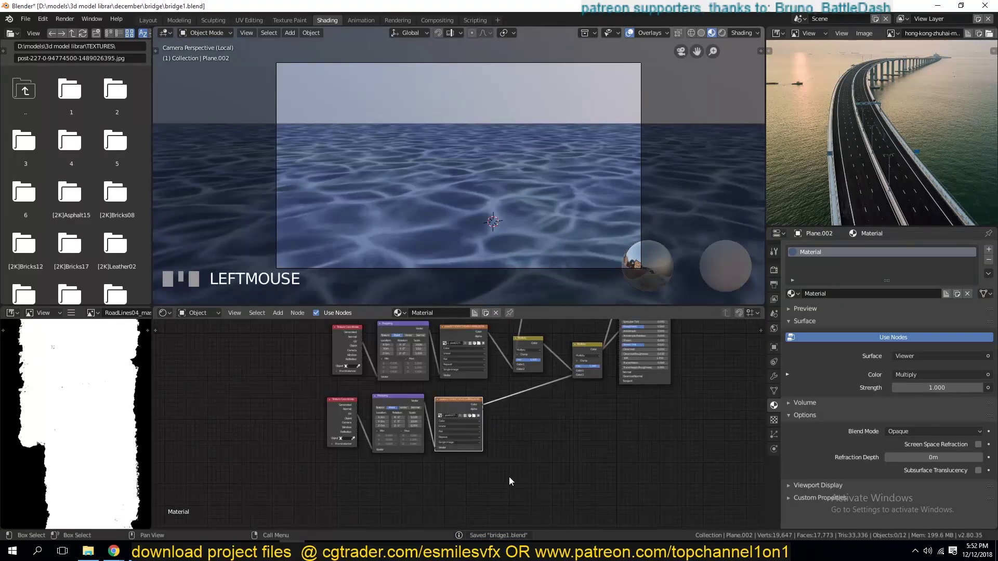
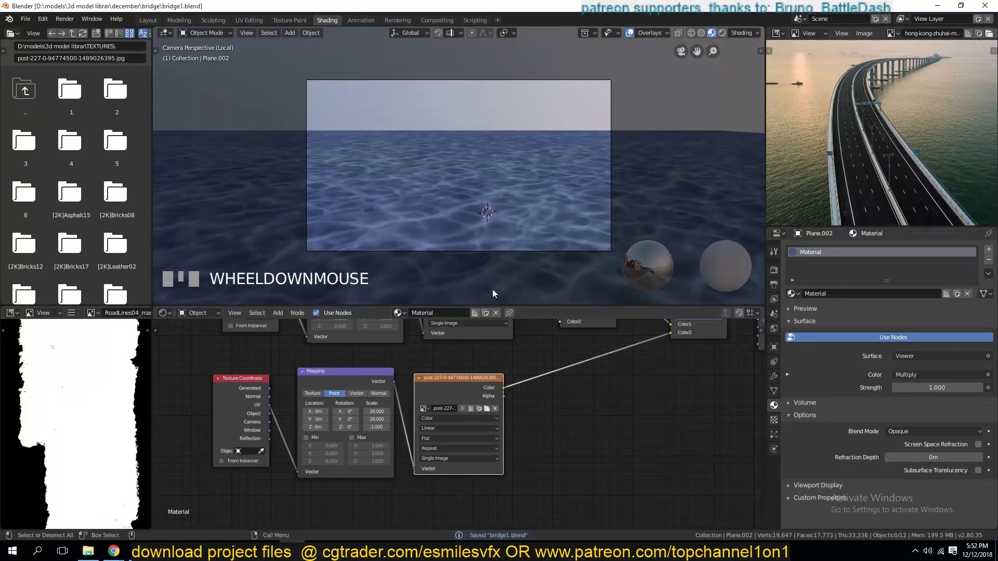
pyautogui.click(568, 348)
pyautogui.moveTo(482, 345); pyautogui.dragTo(548, 348)
pyautogui.click(555, 341)
pyautogui.click(477, 342)
pyautogui.click(601, 172)
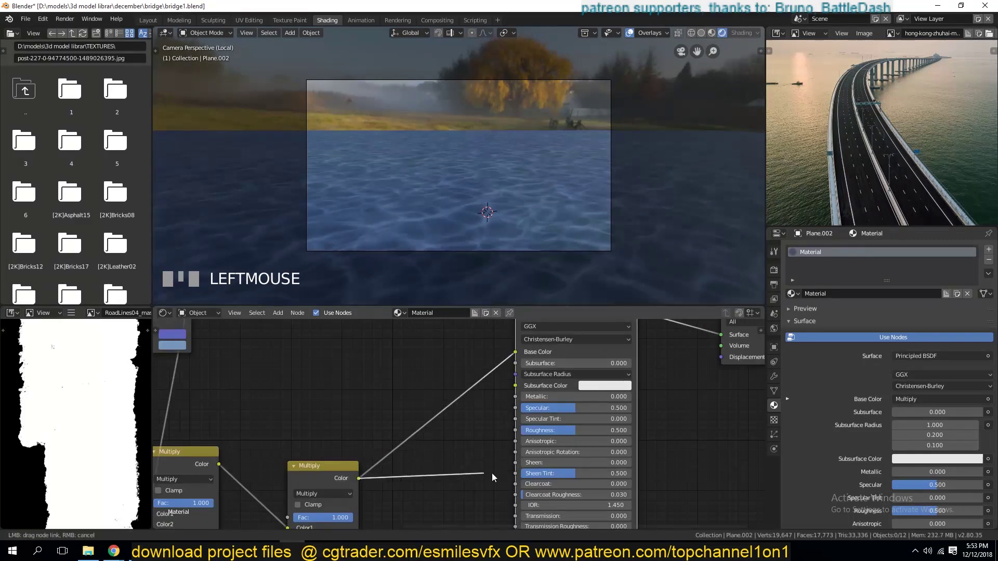
pyautogui.moveTo(524, 435); pyautogui.dragTo(604, 357)
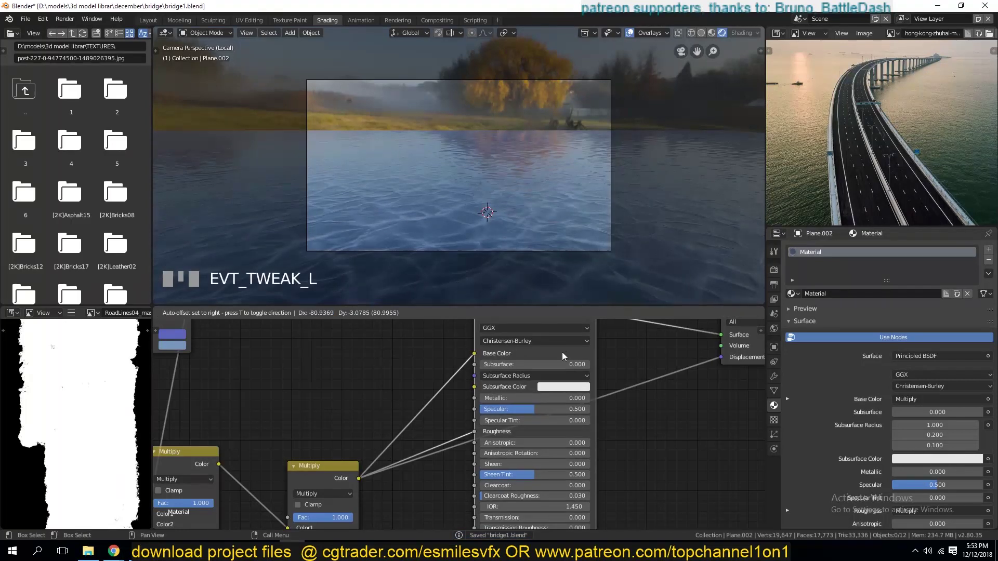
# - Add a ColorRamp after the mixes, preview it and tint the rippled water greenish
pyautogui.click(527, 348)
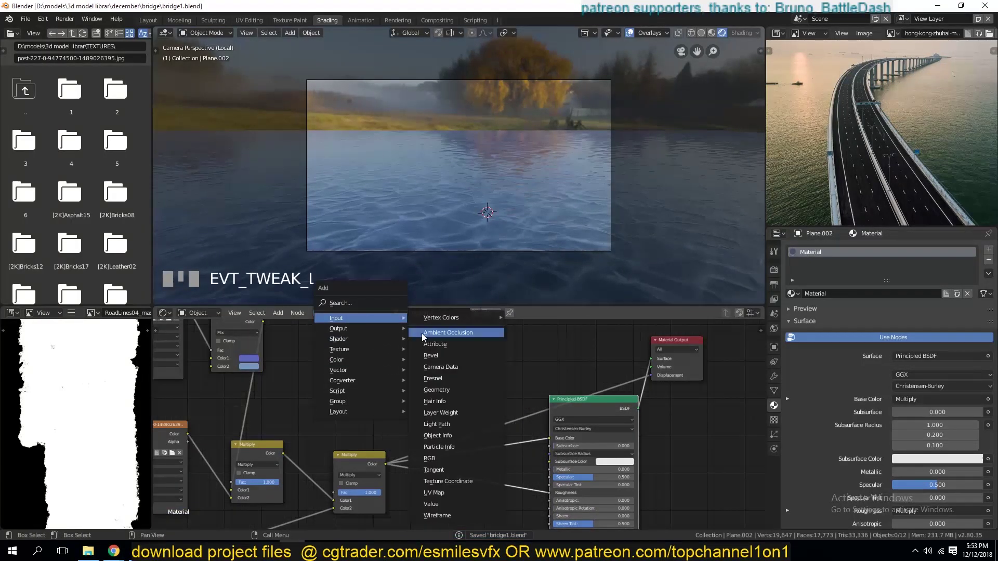
pyautogui.click(376, 343)
pyautogui.moveTo(376, 343); pyautogui.dragTo(408, 365)
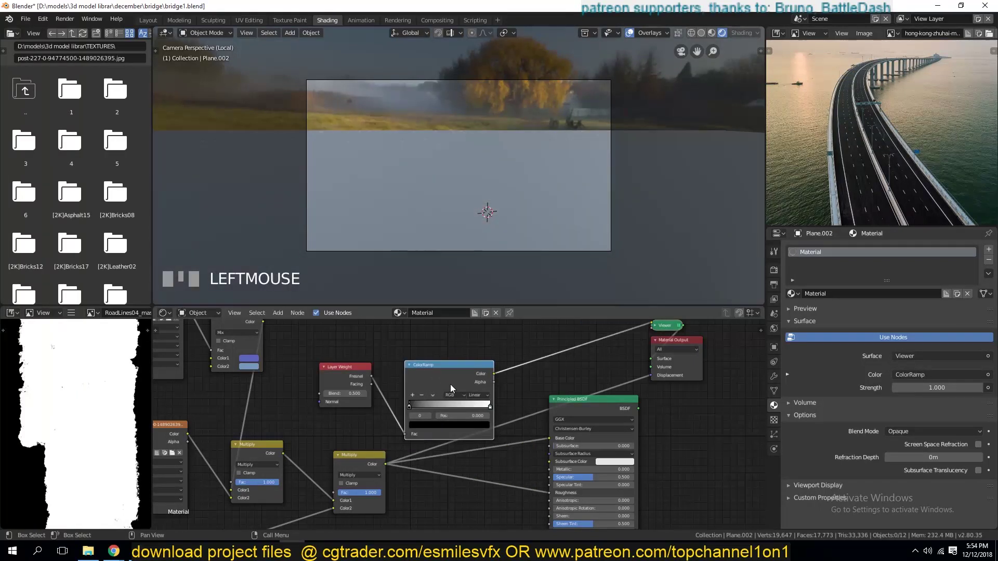
pyautogui.click(453, 365)
pyautogui.moveTo(425, 402); pyautogui.dragTo(361, 375)
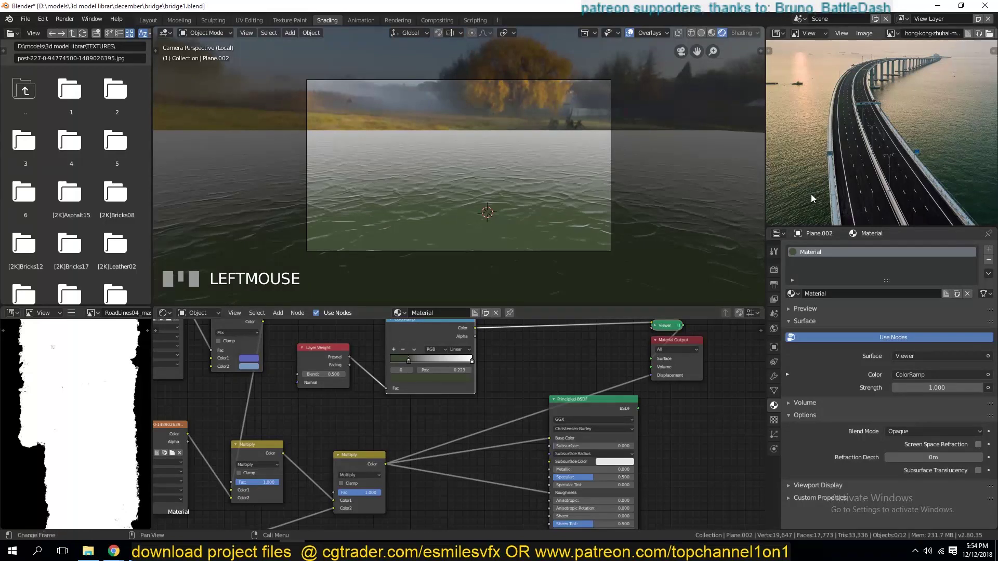
pyautogui.click(468, 374)
pyautogui.moveTo(465, 383); pyautogui.dragTo(458, 349)
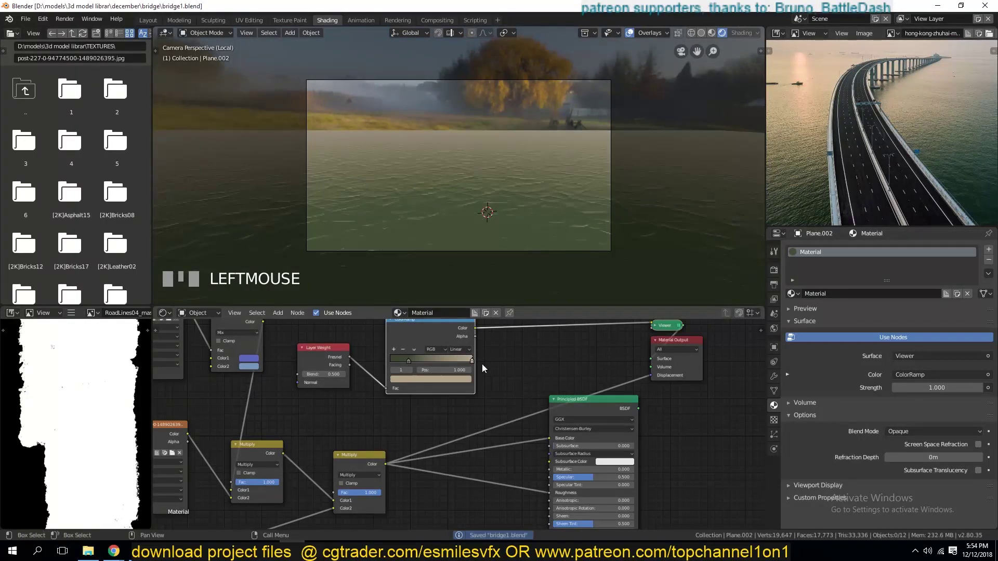
pyautogui.click(453, 333)
pyautogui.click(717, 35)
pyautogui.press('shift+d')
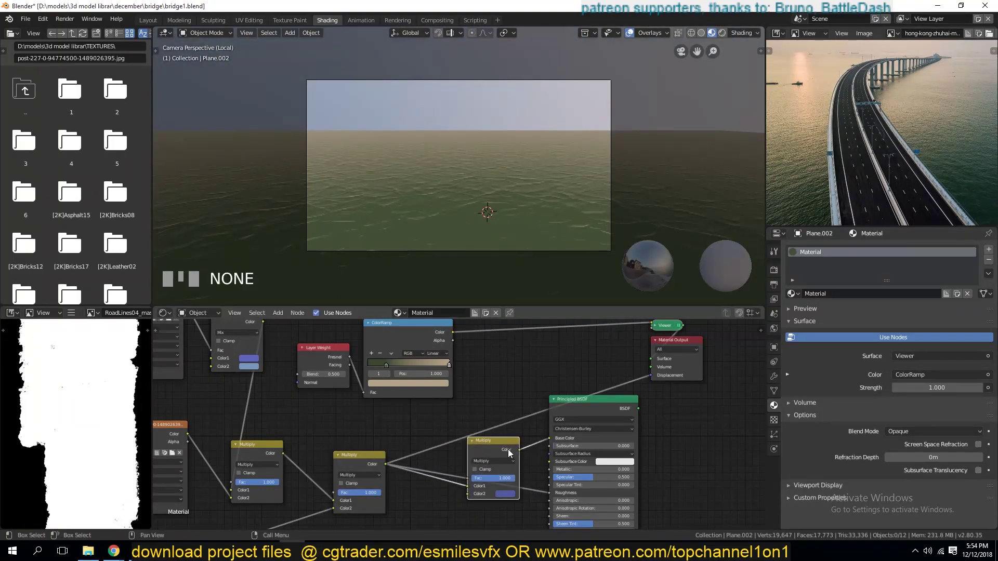
# - Try Overlay and Add blend modes on the water mix node
pyautogui.click(509, 435)
pyautogui.moveTo(507, 401); pyautogui.dragTo(485, 376)
pyautogui.moveTo(504, 382); pyautogui.dragTo(513, 380)
pyautogui.click(511, 382)
pyautogui.click(507, 382)
pyautogui.click(727, 36)
pyautogui.moveTo(536, 246); pyautogui.dragTo(534, 287)
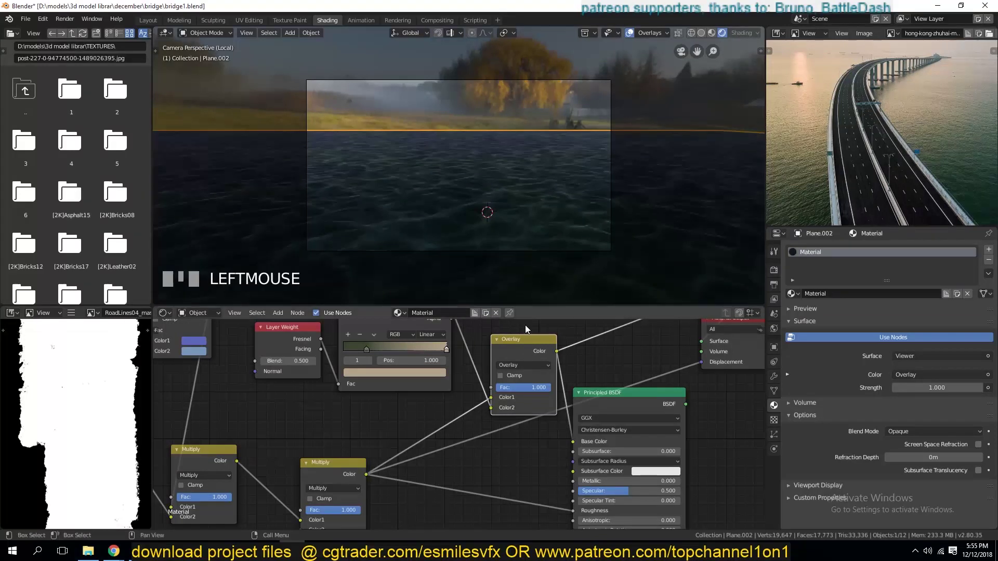
pyautogui.click(538, 274)
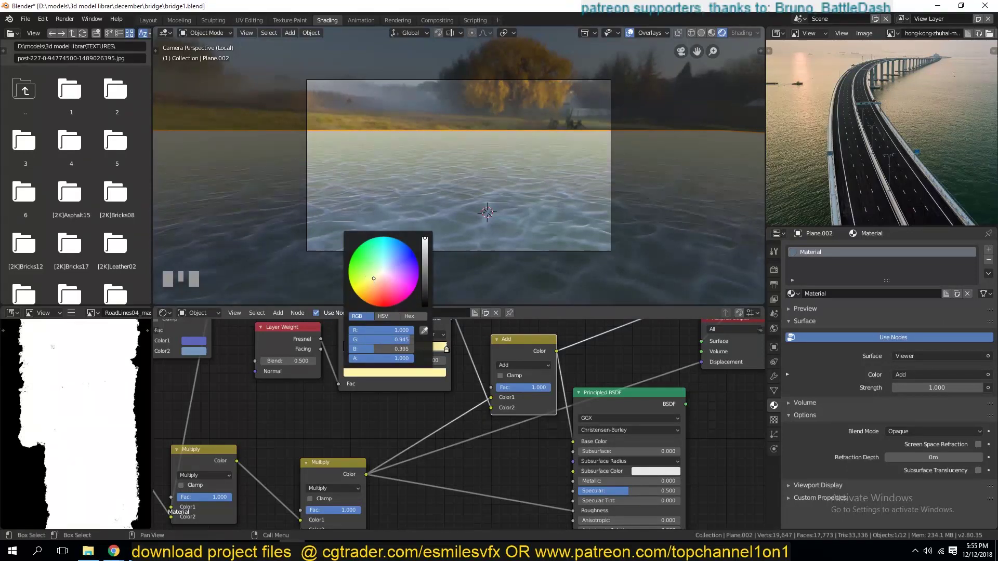
# - Reconnect the Multiply output to Base Color, add a Math Add node so the water renders dark blue
pyautogui.moveTo(371, 356); pyautogui.dragTo(395, 378)
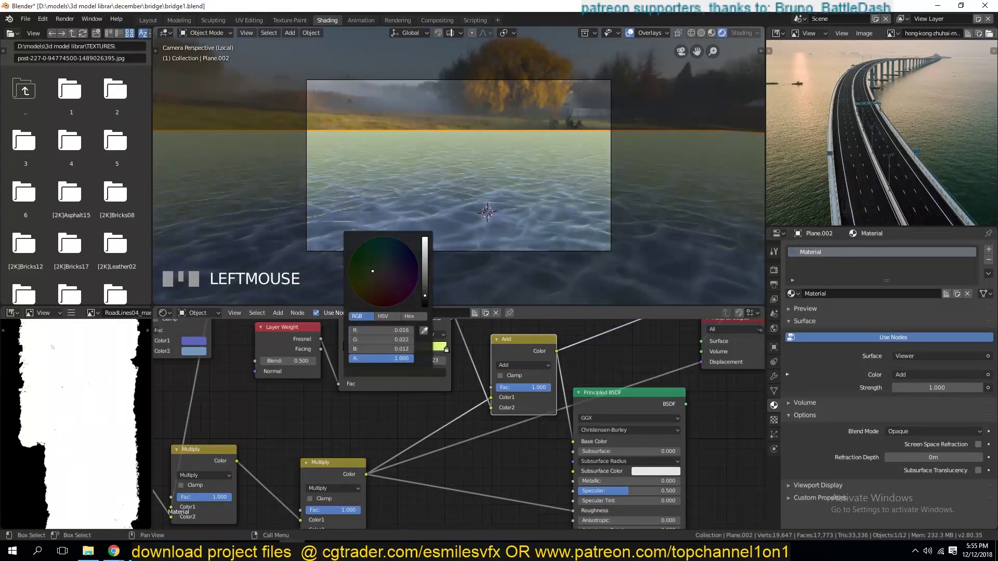
pyautogui.doubleClick(620, 401)
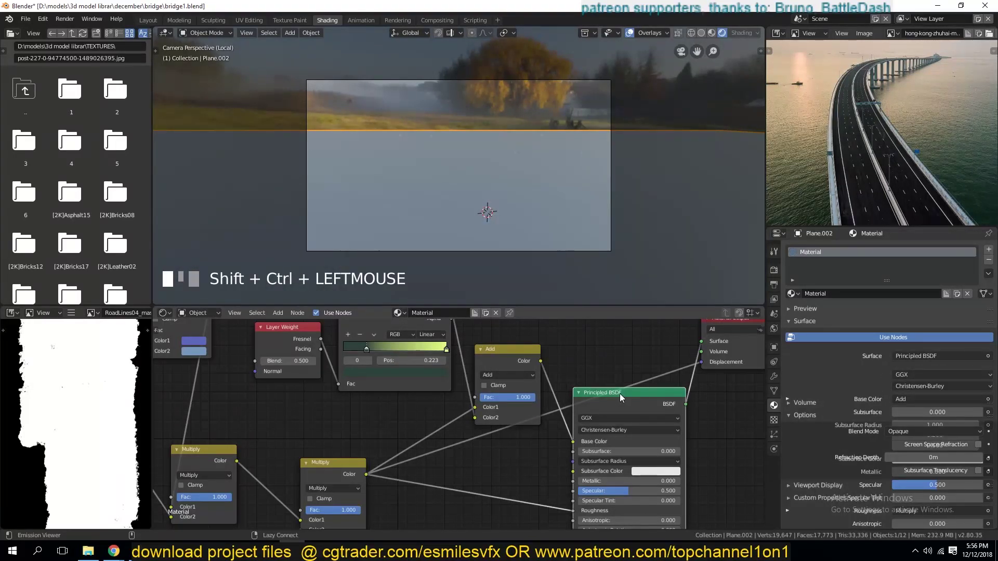
pyautogui.click(507, 352)
pyautogui.moveTo(509, 334); pyautogui.dragTo(508, 356)
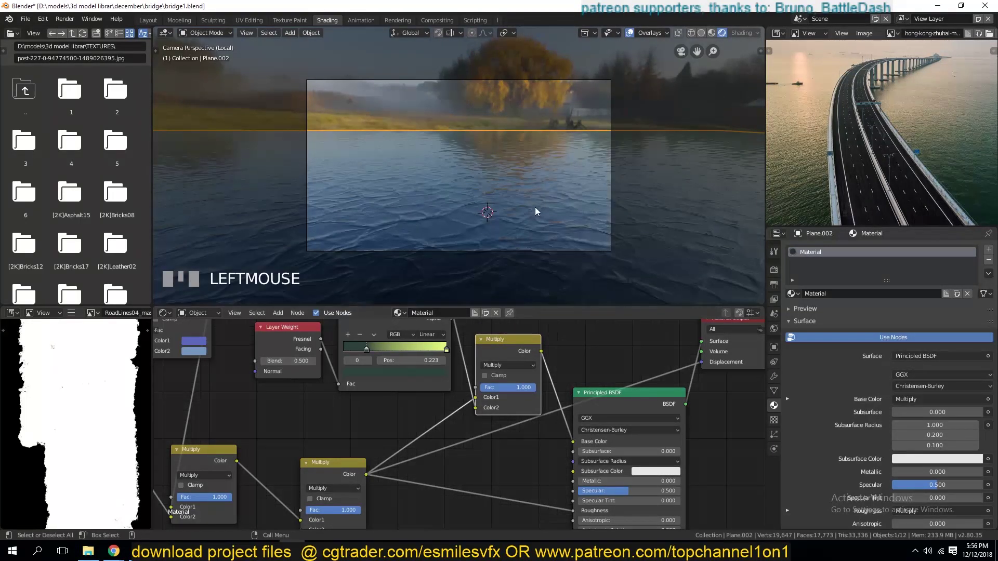
pyautogui.press('alt+a')
pyautogui.click(673, 358)
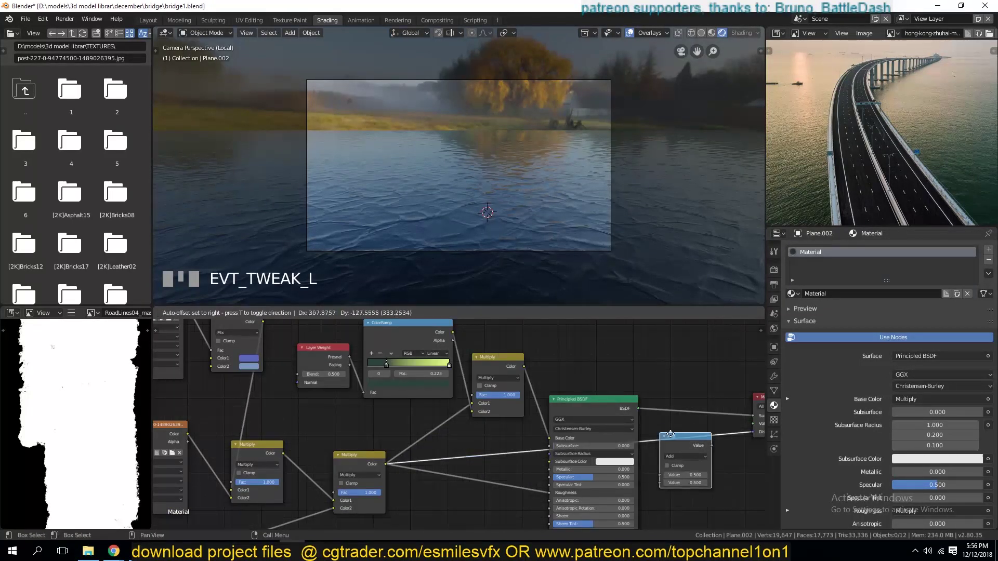
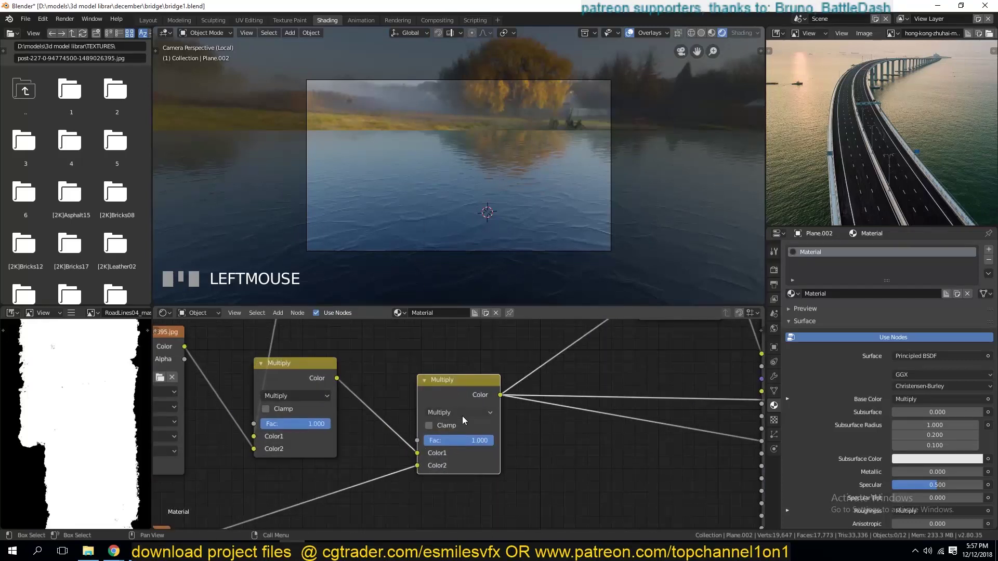
pyautogui.moveTo(467, 364); pyautogui.dragTo(369, 384)
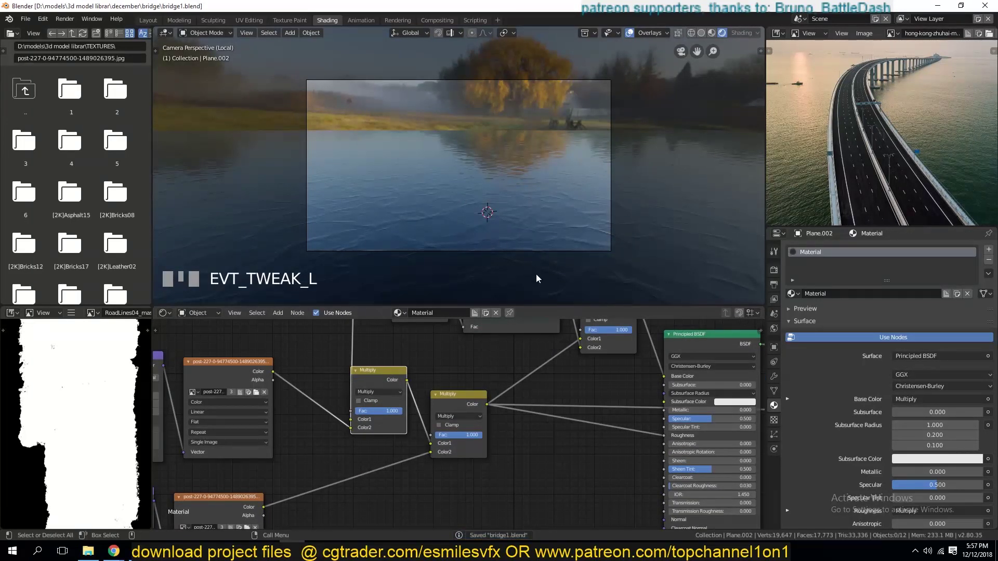
# - Exit local view, enter Camera Perspective and select the camera looking at the bridge
pyautogui.press('KP_Divide')
pyautogui.press('KP_0')
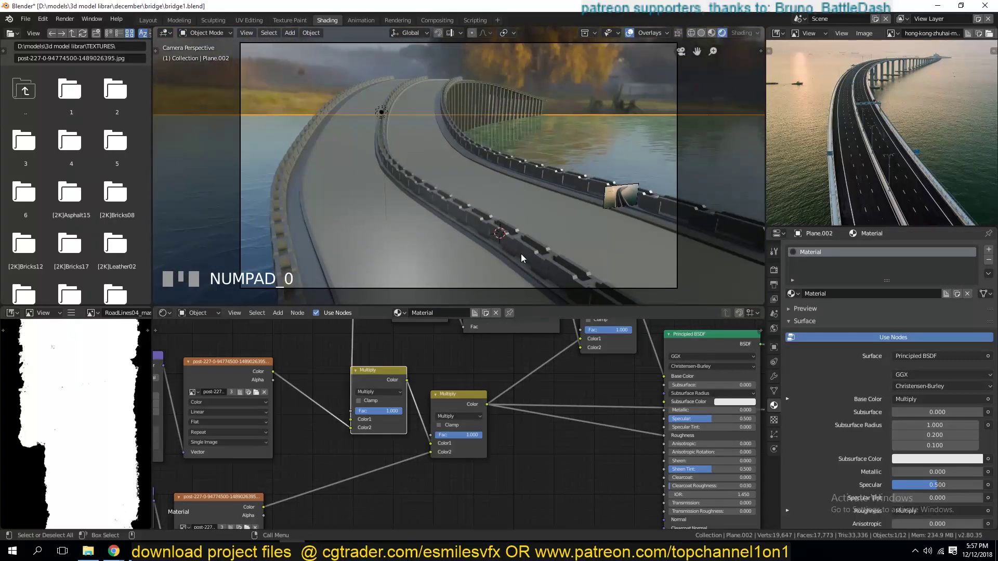
pyautogui.click(618, 135)
pyautogui.press('alt+a')
pyautogui.click(525, 187)
pyautogui.press('Tab')
pyautogui.click(466, 213)
pyautogui.press('Tab')
pyautogui.press('alt+a')
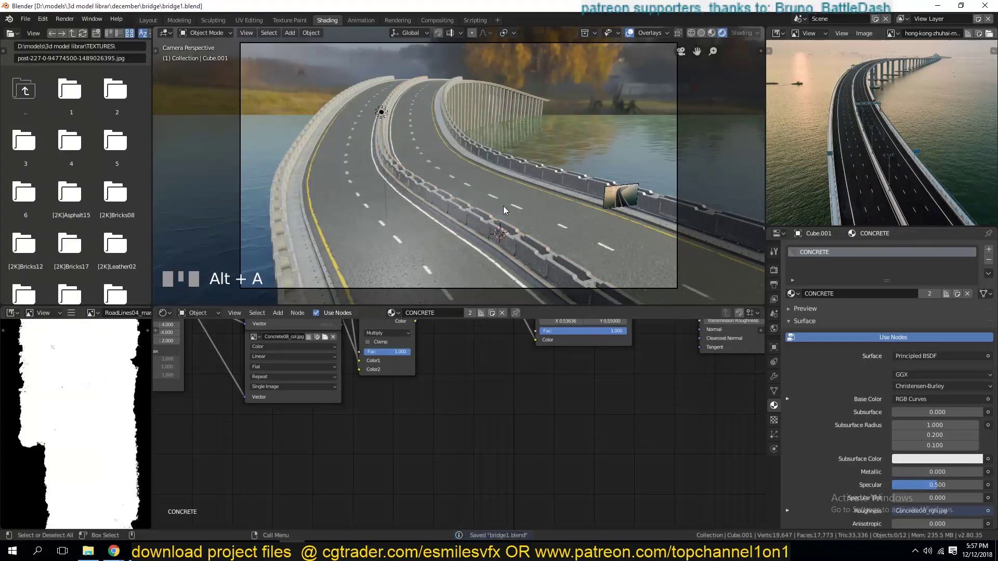
# - Move the point light and try a camera rotation, then cancel it
pyautogui.click(384, 114)
pyautogui.press('g')
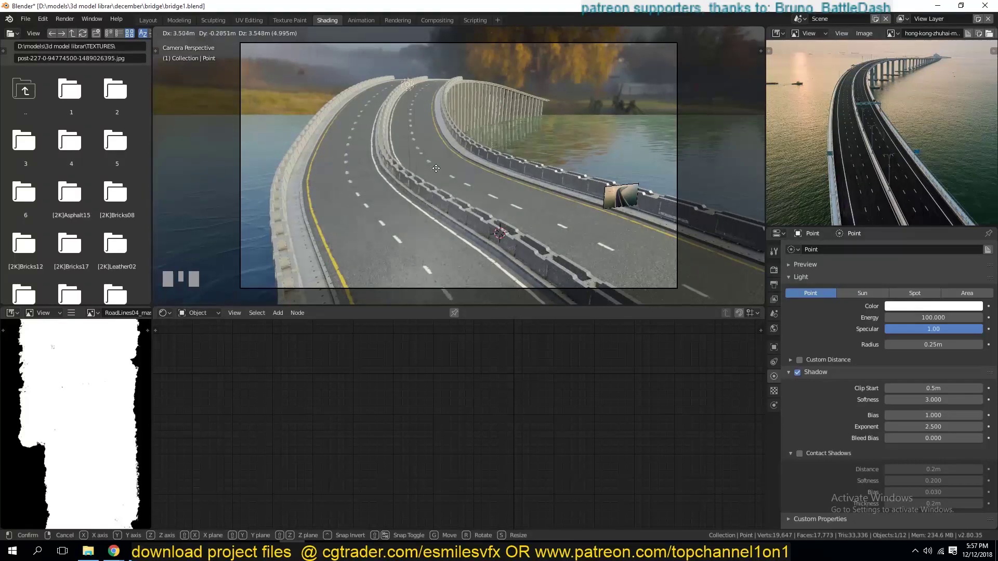
pyautogui.press('a')
pyautogui.scroll(-3)
pyautogui.scroll(3)
pyautogui.click(602, 193)
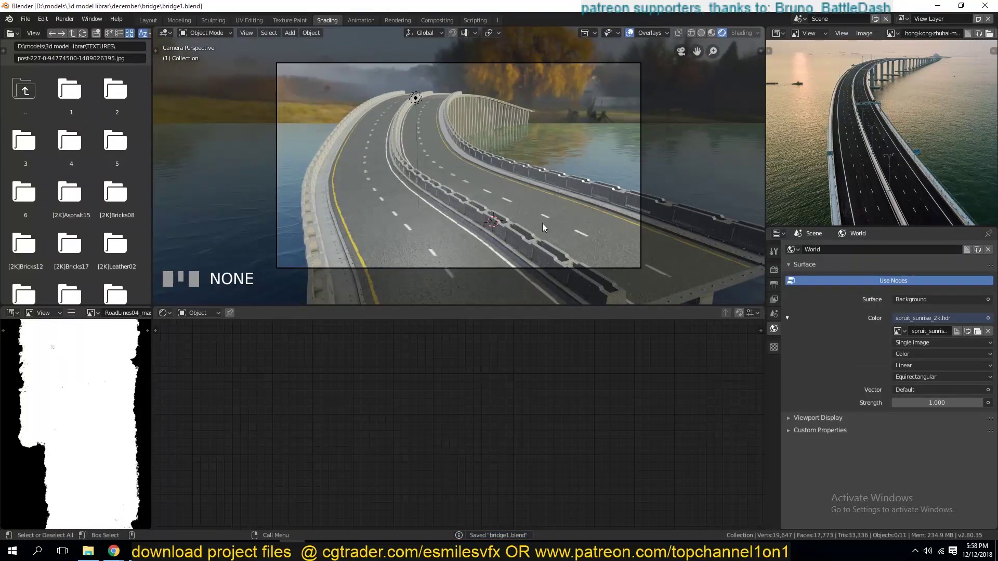
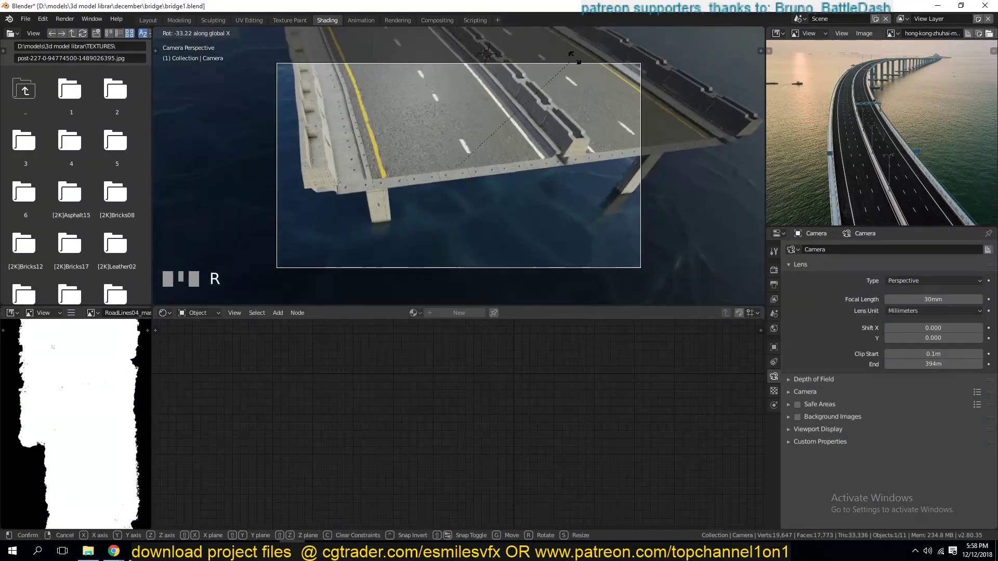
pyautogui.rightClick(582, 181)
pyautogui.press('alt+a')
pyautogui.press('a')
pyautogui.scroll(3)
pyautogui.scroll(-3)
pyautogui.scroll(3)
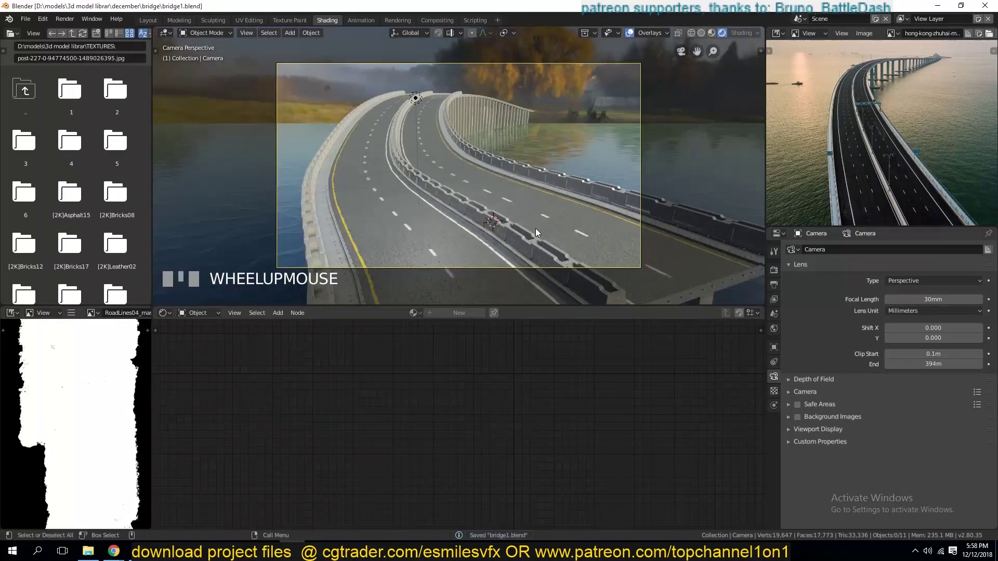
# - Grab the camera repeatedly to reframe the bridge and its pillars from road level
pyautogui.press('g')
pyautogui.click(622, 67)
pyautogui.press('g')
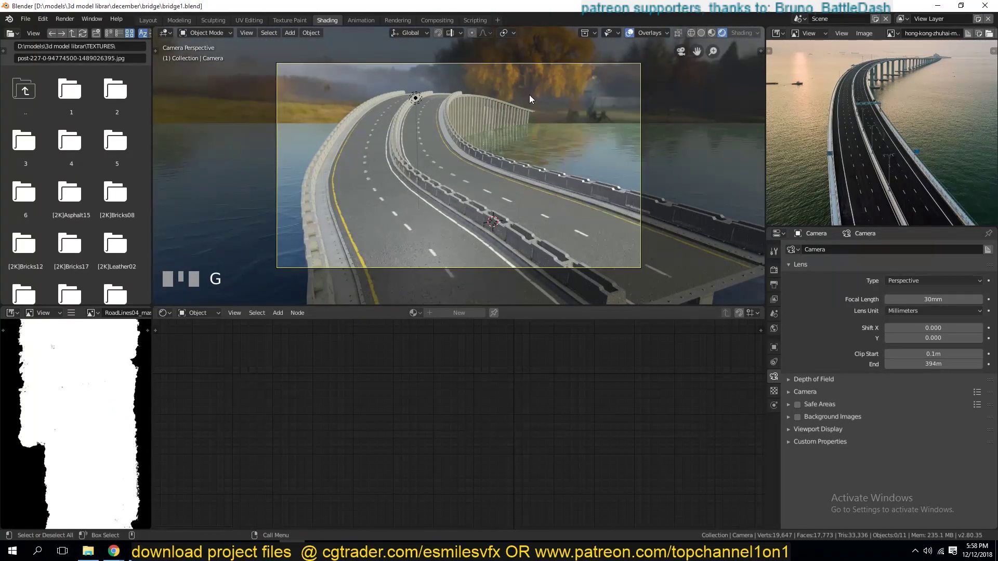
pyautogui.click(426, 70)
pyautogui.click(618, 72)
pyautogui.click(616, 66)
pyautogui.press('g')
pyautogui.click(549, 158)
pyautogui.press('g')
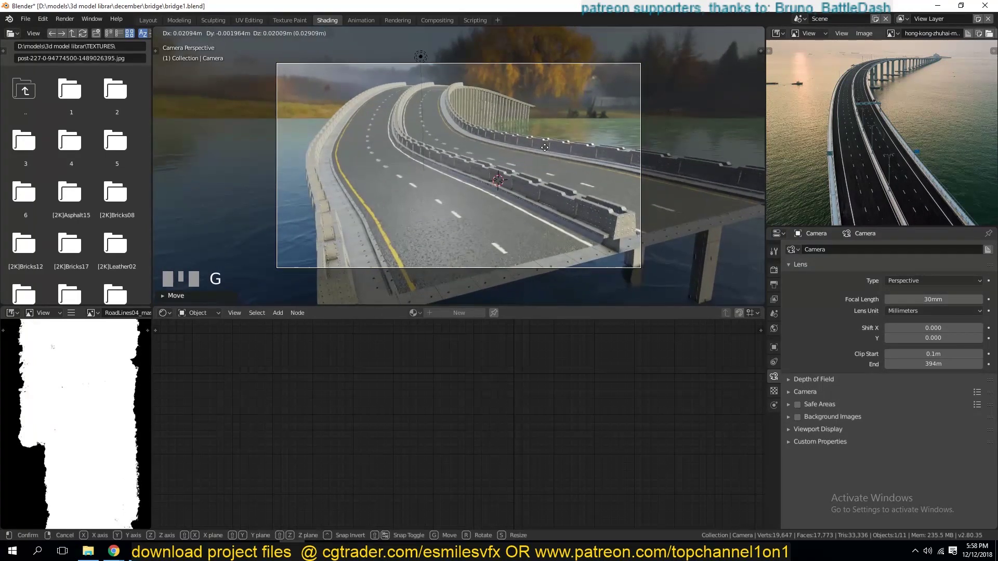
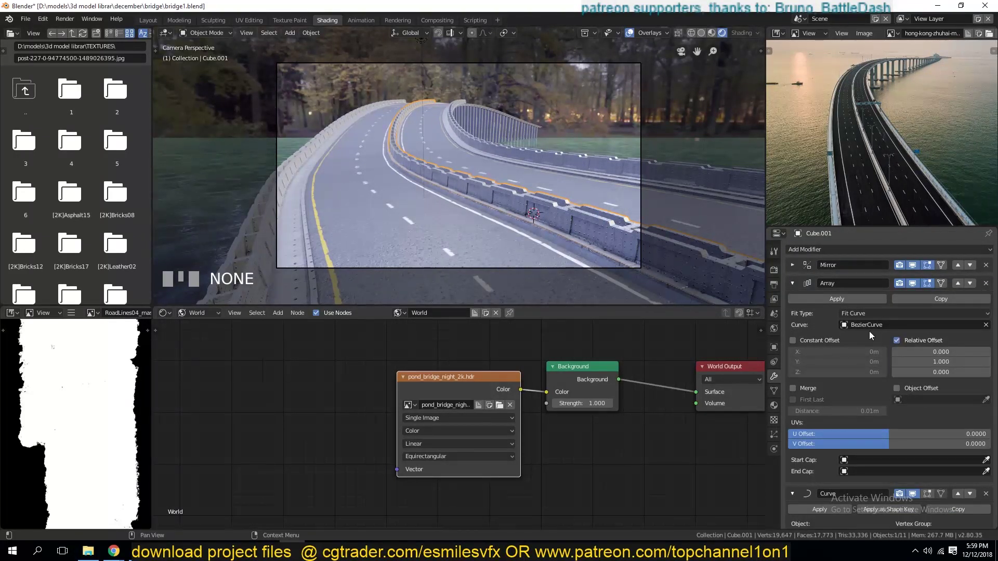
# - Show Render Properties with Ambient Occlusion, Bloom and Screen Space Reflections
pyautogui.scroll(3)
pyautogui.scroll(-3)
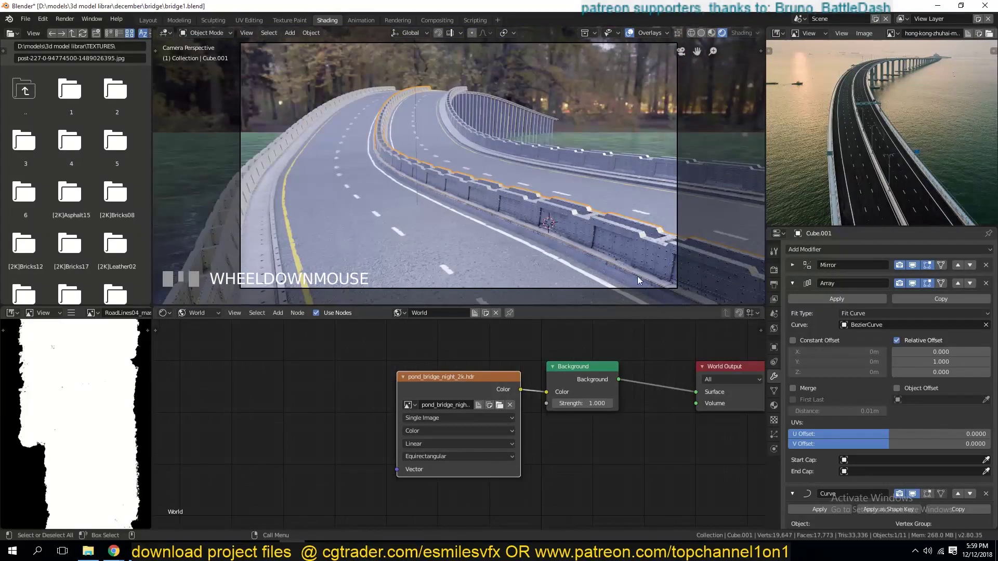
pyautogui.scroll(-3)
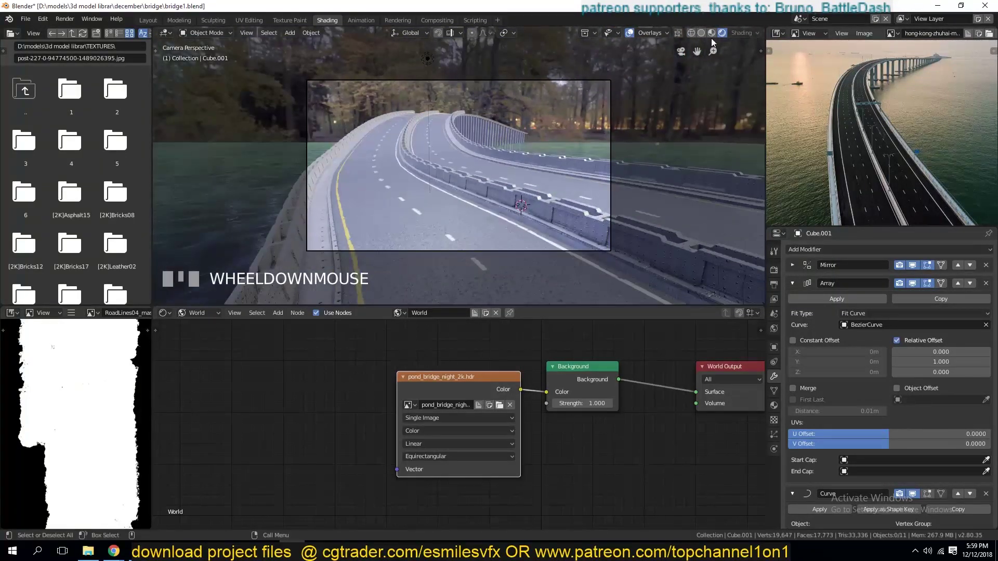
pyautogui.click(718, 38)
pyautogui.click(730, 35)
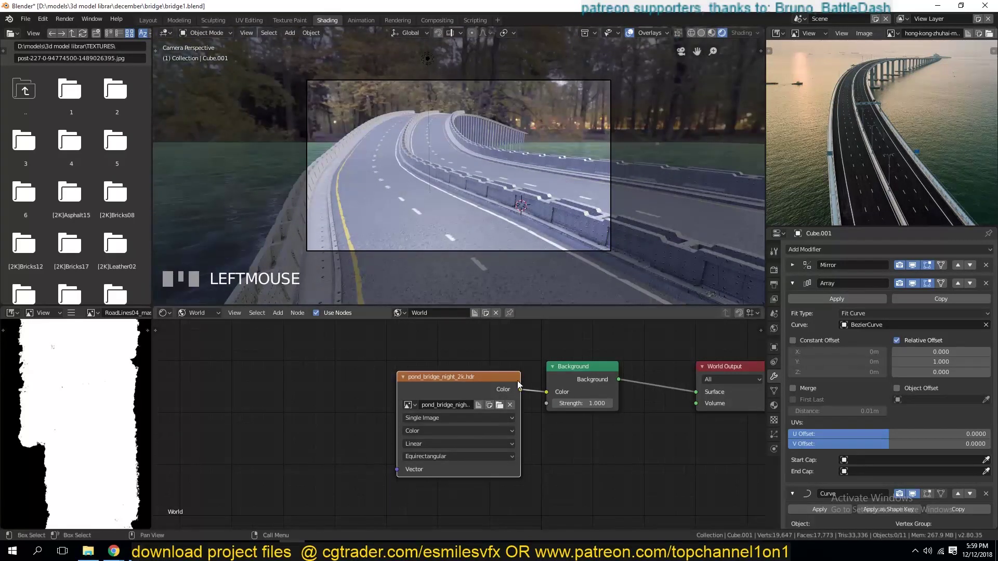
# - Zoom the viewport onto one concrete barrier Cube for a close view
pyautogui.click(473, 270)
pyautogui.press('KP_Decimal')
pyautogui.click(389, 55)
pyautogui.press('KP_Decimal')
pyautogui.press('`')
# - Turn Bloom off and drag the concrete_001 image from the TEXTURES folder into the barrier material
pyautogui.scroll(3)
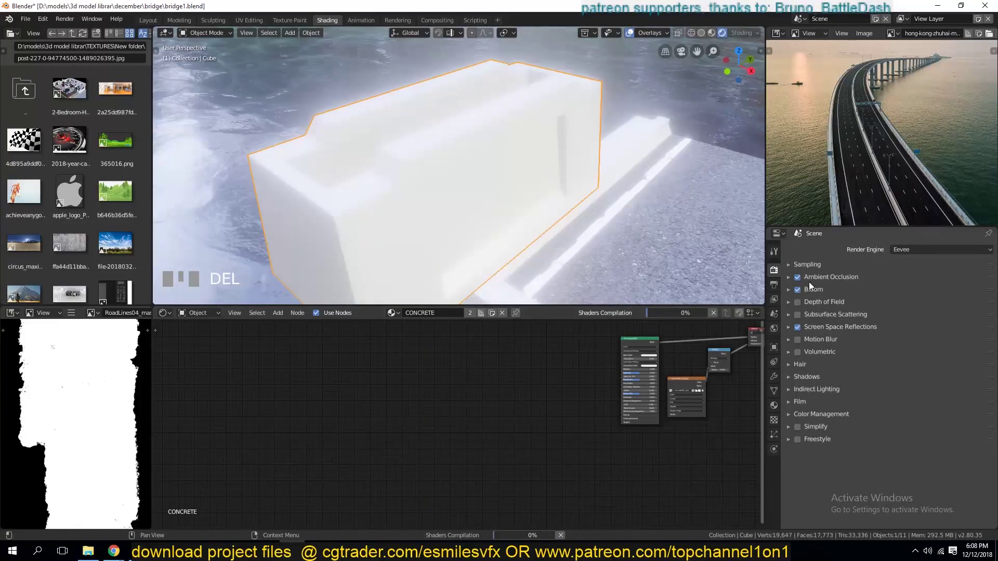
pyautogui.click(621, 241)
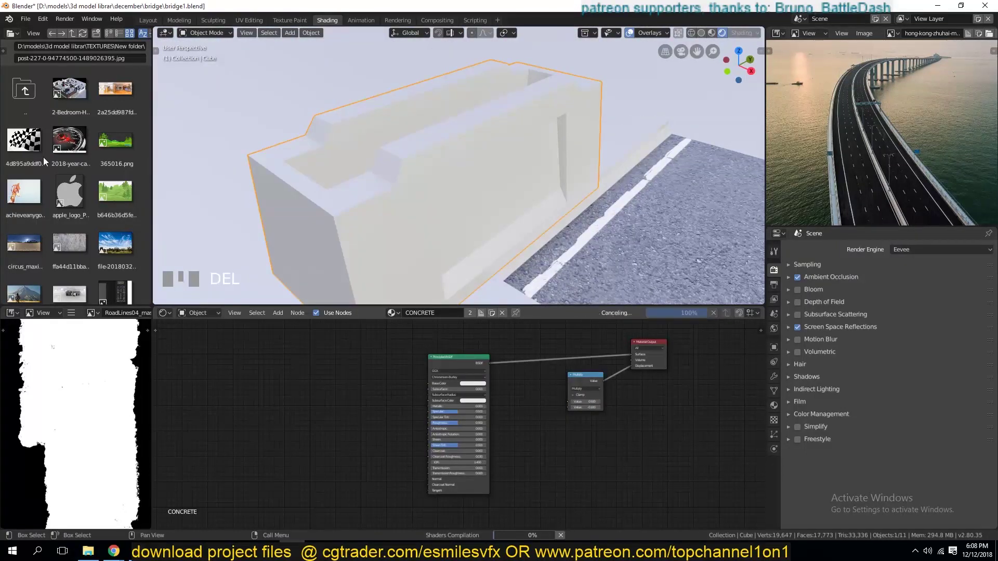
pyautogui.click(25, 98)
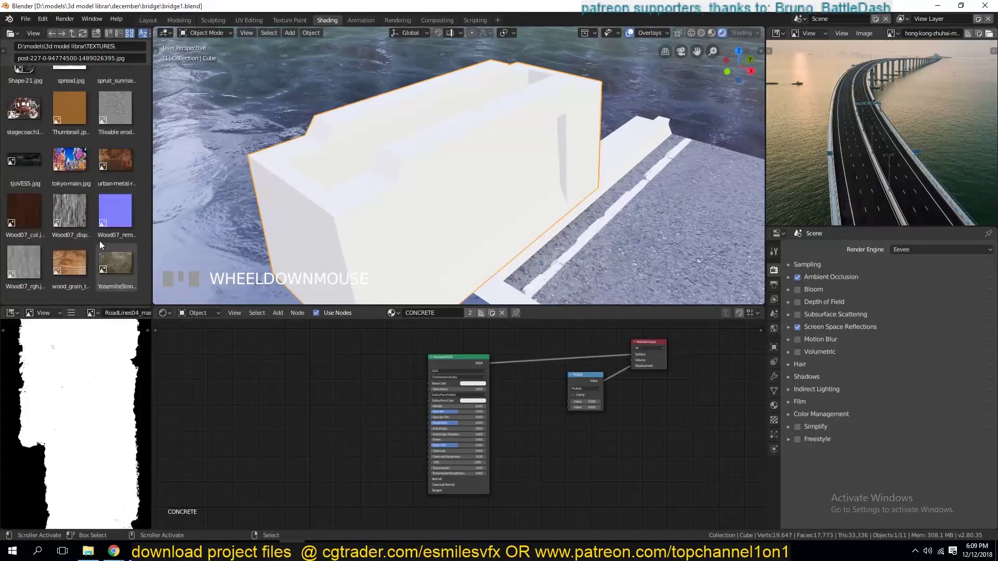
pyautogui.scroll(-3)
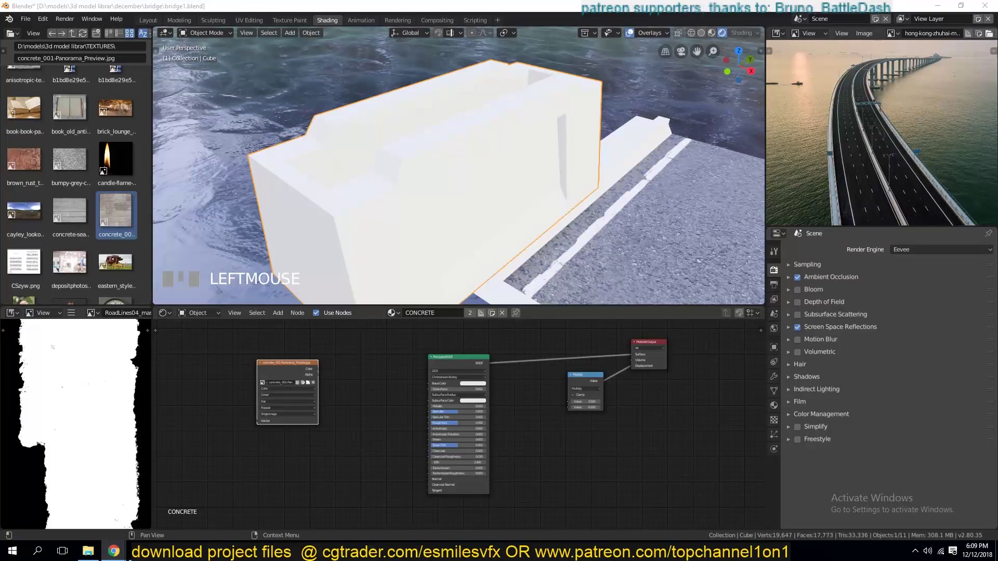
pyautogui.moveTo(359, 354); pyautogui.dragTo(240, 351)
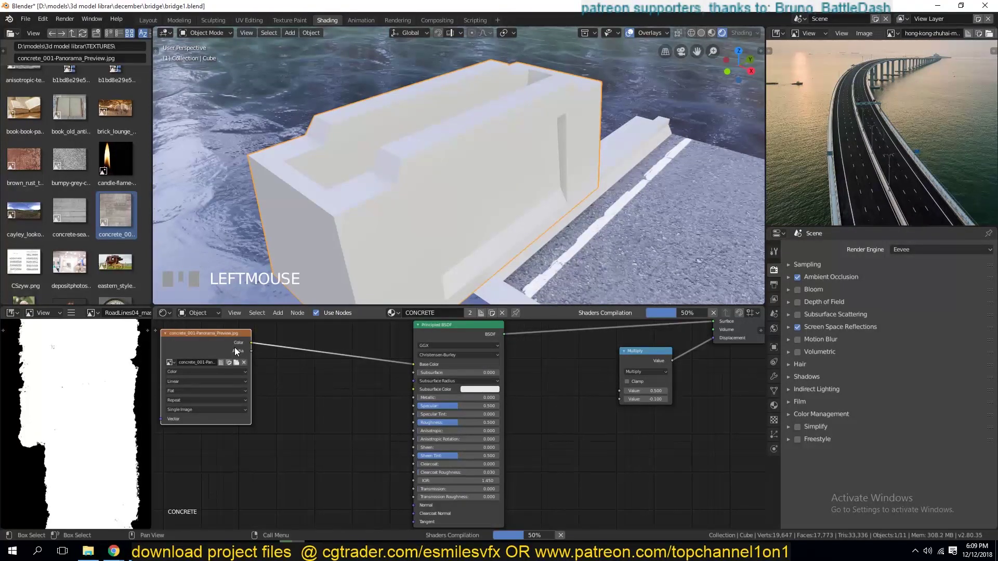
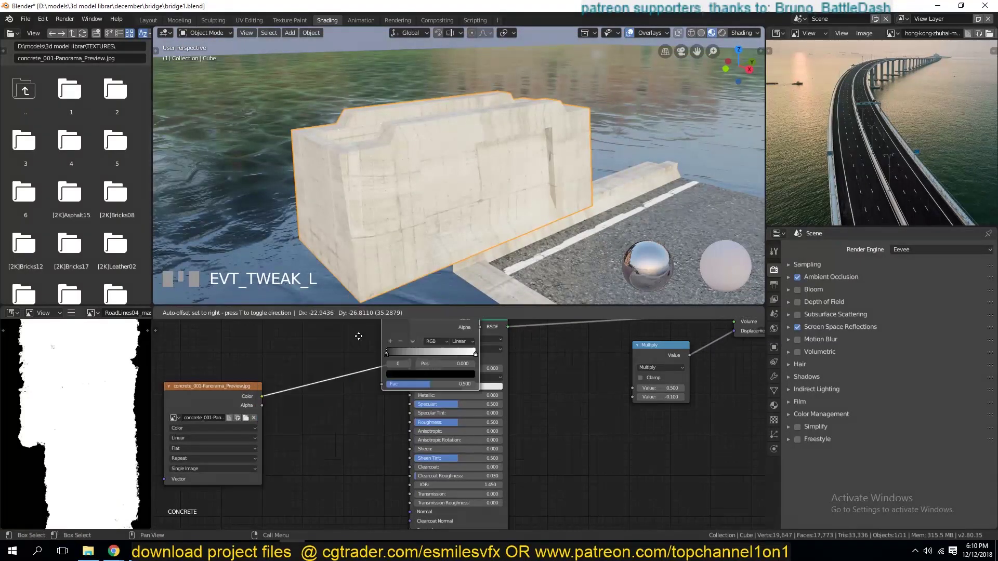
# - Adjust the ColorRamp stops to give the barrier a weathered concrete contrast
pyautogui.moveTo(301, 470); pyautogui.dragTo(355, 421)
pyautogui.click(353, 418)
pyautogui.moveTo(283, 472); pyautogui.dragTo(510, 353)
pyautogui.click(510, 353)
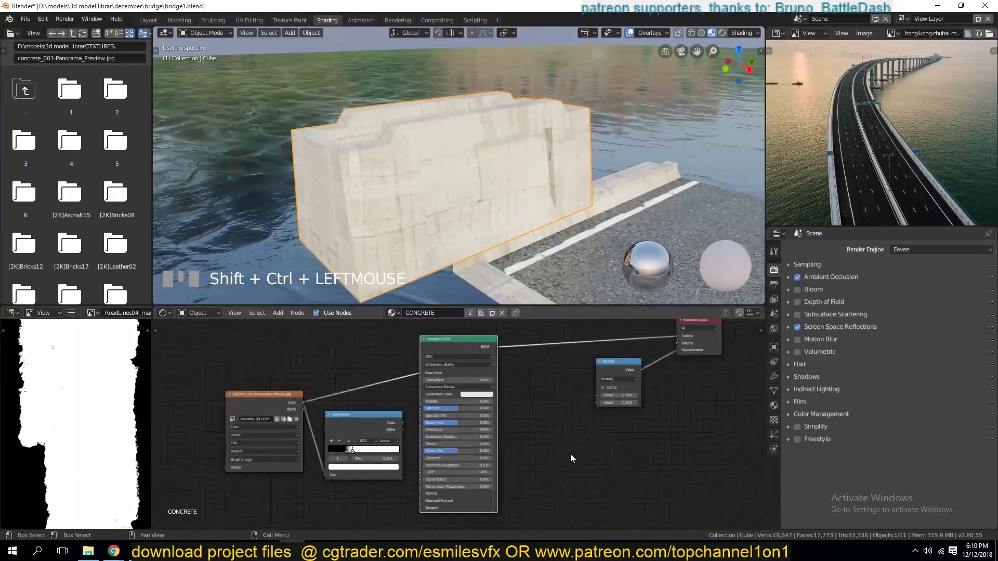
pyautogui.moveTo(399, 428); pyautogui.dragTo(334, 465)
pyautogui.press('`')
# - Check the block up close, tweak the ramp again and save the blend file
pyautogui.scroll(3)
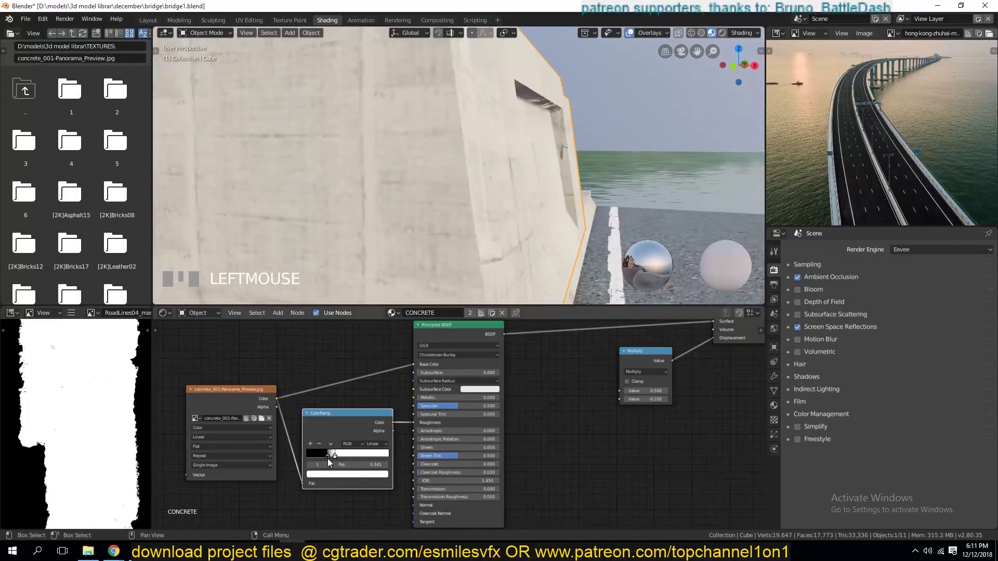
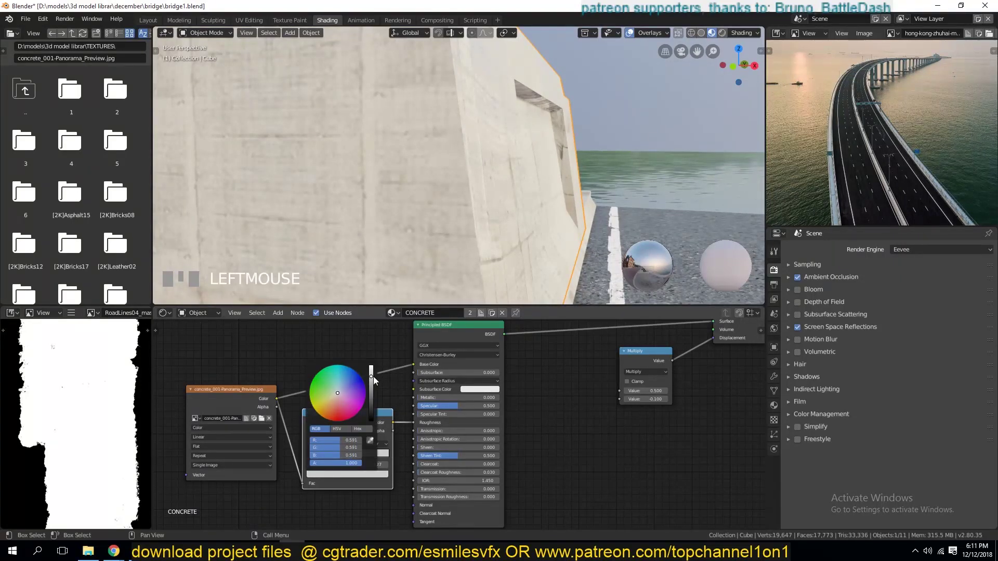
pyautogui.scroll(-3)
pyautogui.press('`')
pyautogui.click(335, 467)
pyautogui.press('`')
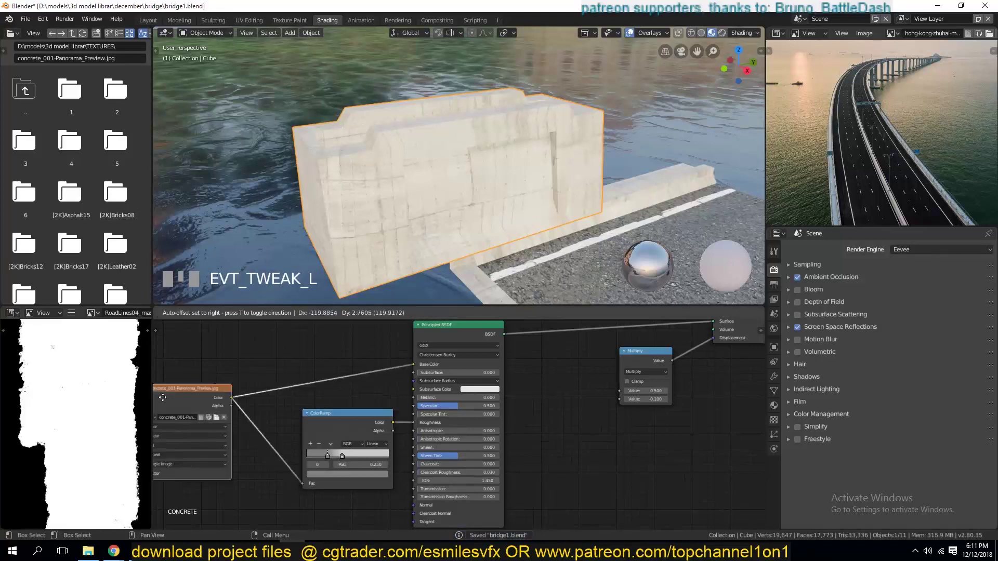
pyautogui.moveTo(384, 424); pyautogui.dragTo(370, 338)
# - Feed an Ambient Occlusion node into the ColorRamp Fac and load venice_sunset_2k.hdr as the World environment
pyautogui.moveTo(330, 341); pyautogui.dragTo(356, 358)
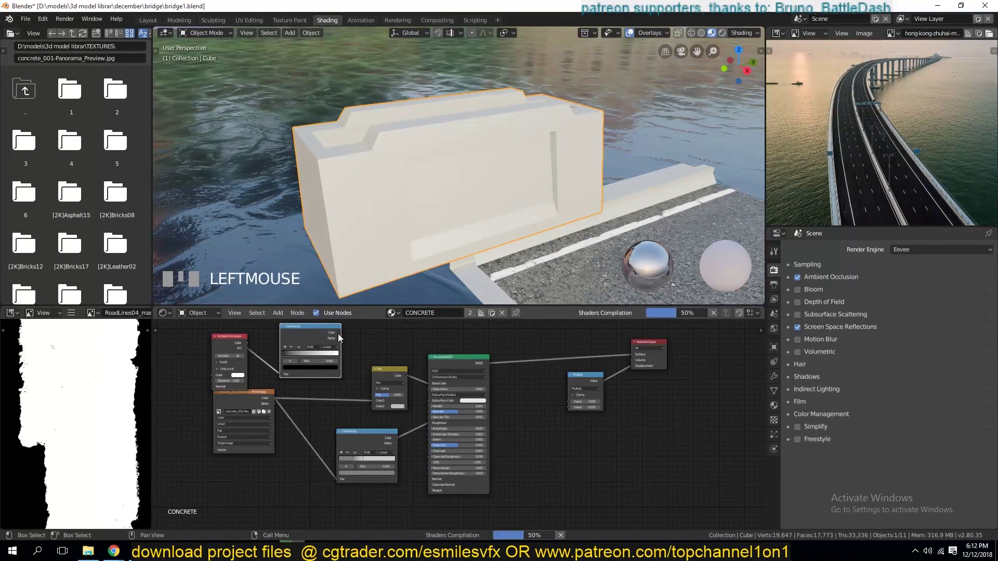
pyautogui.click(341, 335)
pyautogui.moveTo(405, 412); pyautogui.dragTo(265, 345)
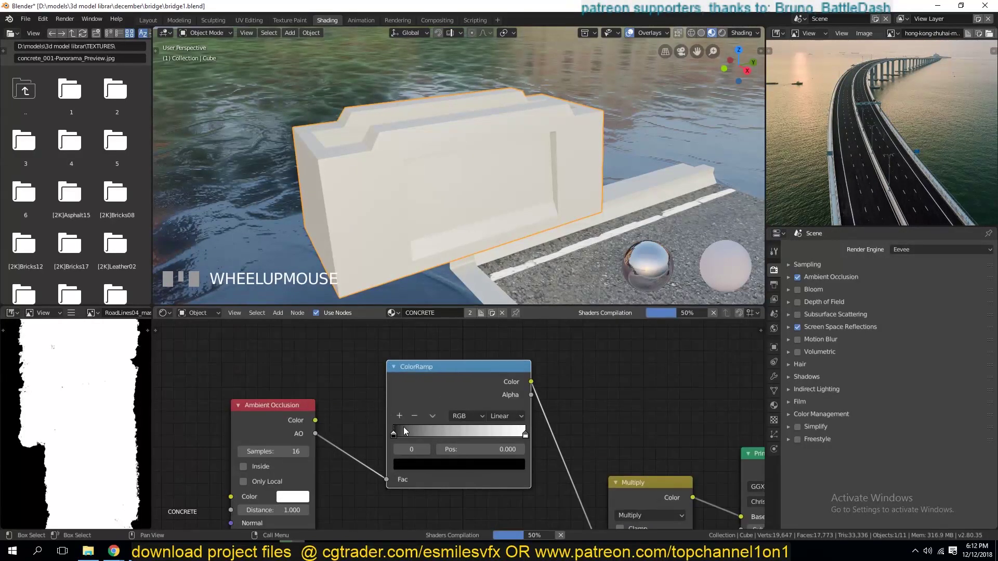
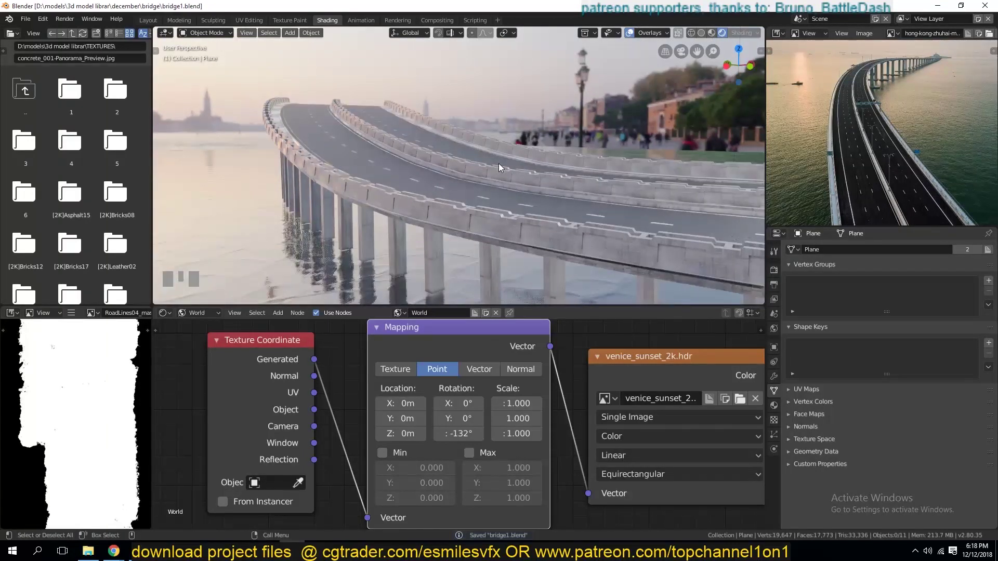
# - Inspect the bridge under the Venice sunset HDRI from several angles and save
pyautogui.press('`')
pyautogui.scroll(-3)
pyautogui.scroll(3)
pyautogui.press('`')
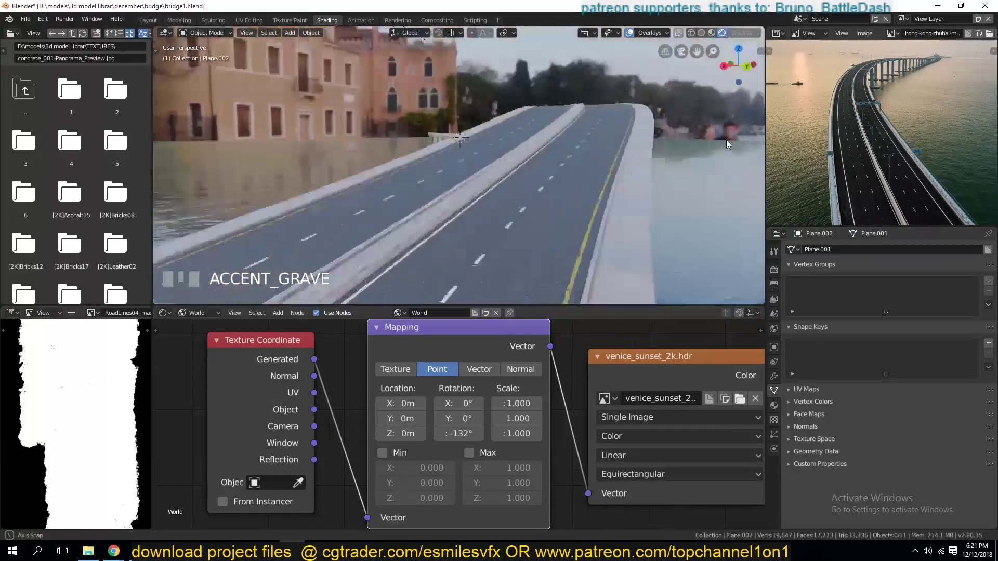